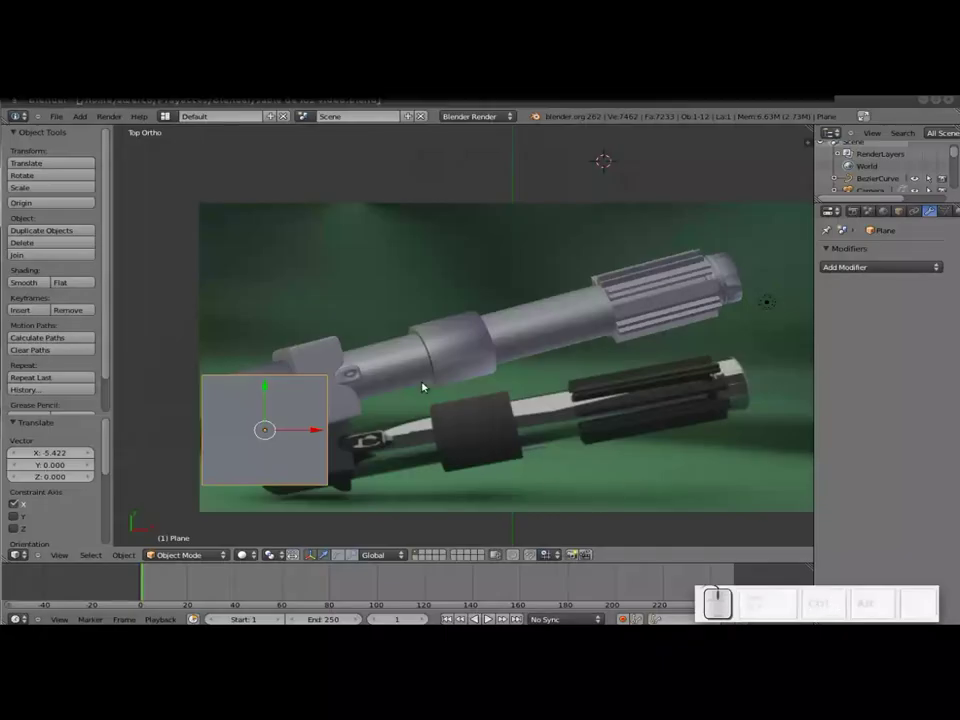
# Rotate the plane 90 degrees about X so it stands upright
pyautogui.press('r')
pyautogui.press('x')
pyautogui.press('KP_9')
pyautogui.press('KP_0')
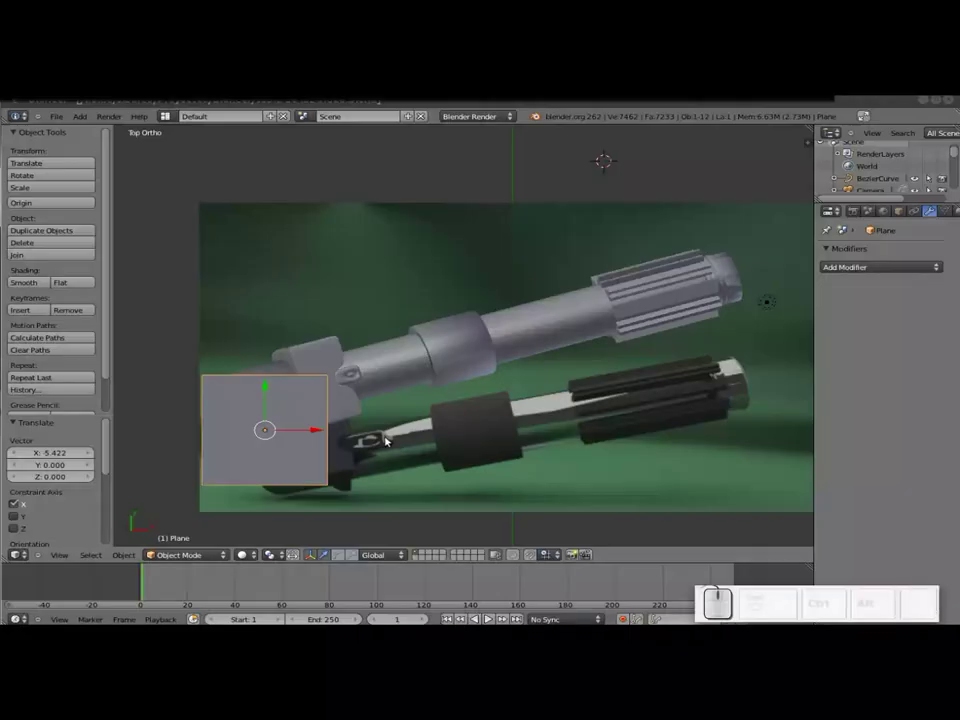
pyautogui.rightClick(319, 397)
pyautogui.rightClick(305, 410)
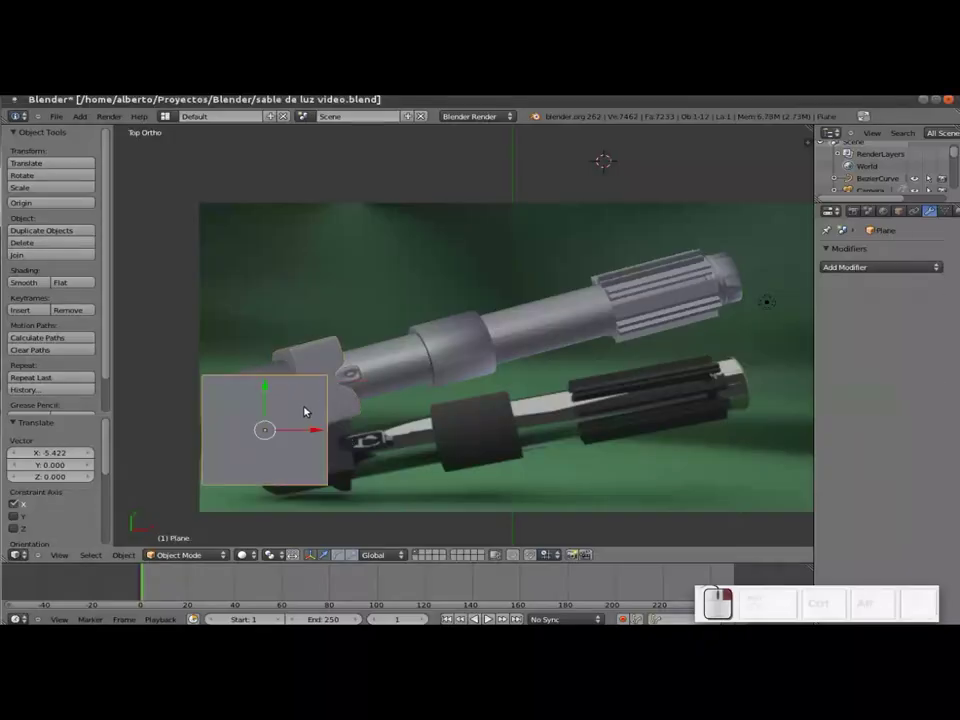
pyautogui.press('r')
pyautogui.press('x')
pyautogui.press('KP_9')
pyautogui.press('KP_0')
pyautogui.press('KP_Enter')
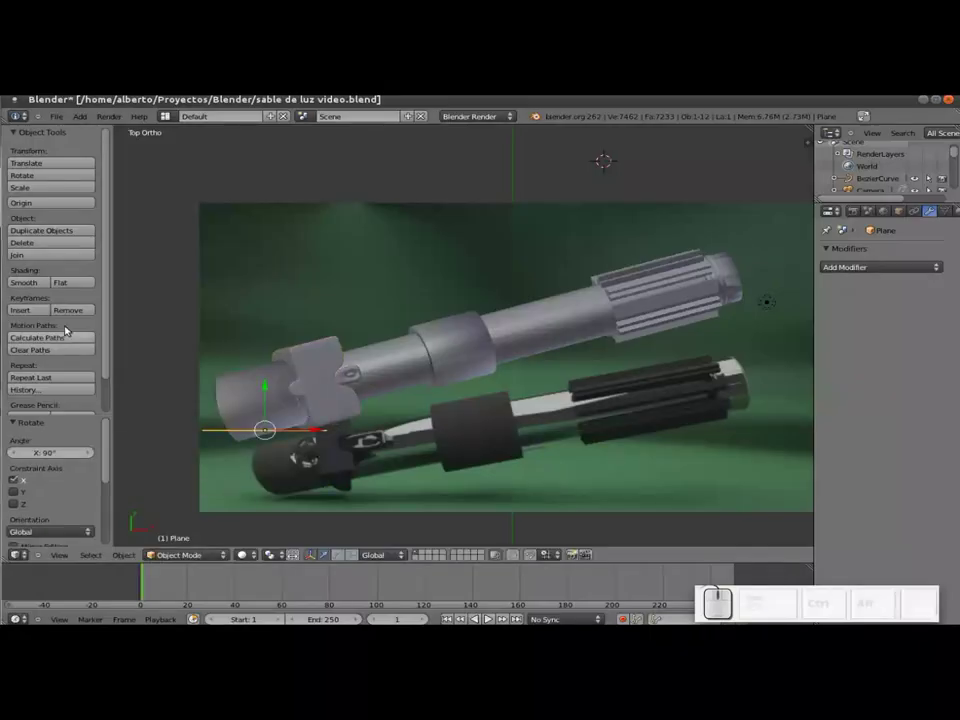
# Raise the upright plane along Z to sit at the base of the hilt
pyautogui.moveTo(265, 396); pyautogui.dragTo(259, 406)
pyautogui.moveTo(389, 294); pyautogui.dragTo(381, 369)
pyautogui.scroll(-3)
pyautogui.scroll(3)
pyautogui.moveTo(395, 384); pyautogui.dragTo(507, 203)
pyautogui.middleClick(524, 298)
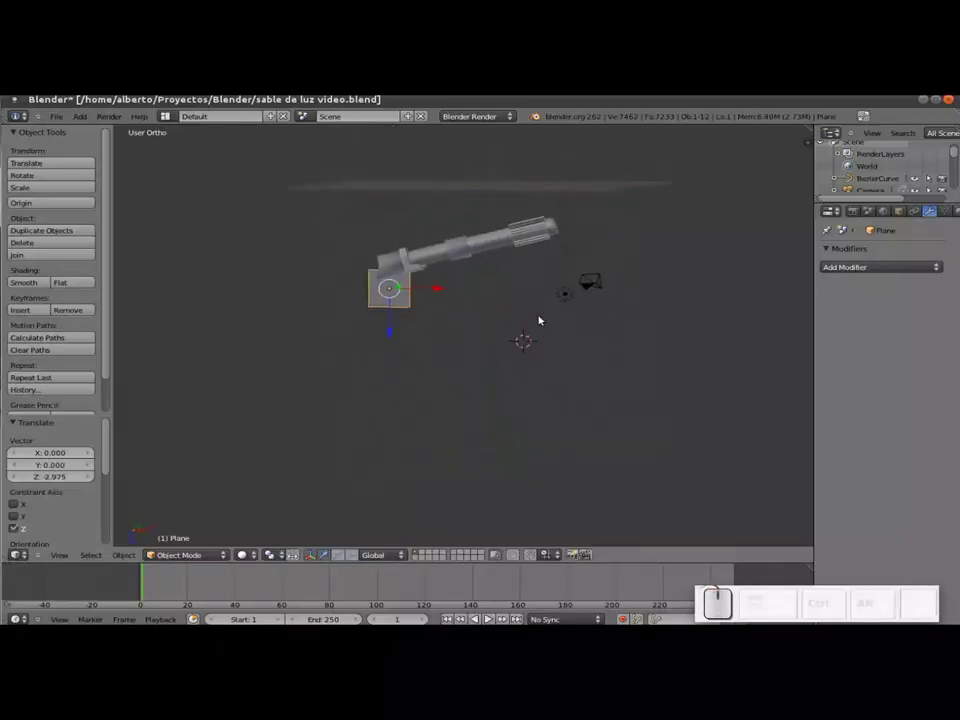
# Scale the plane up about 1.45 times and check it through the camera view
pyautogui.middleClick(481, 304)
pyautogui.press('s')
pyautogui.click(597, 338)
pyautogui.click(455, 299)
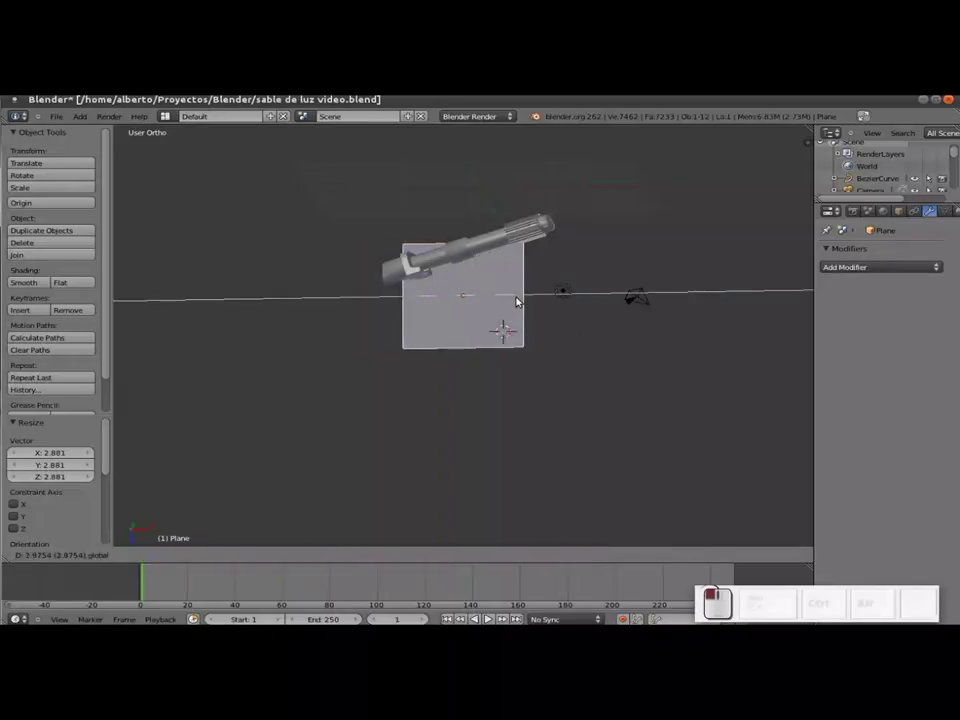
pyautogui.press('s')
pyautogui.click(536, 309)
pyautogui.press('KP_0')
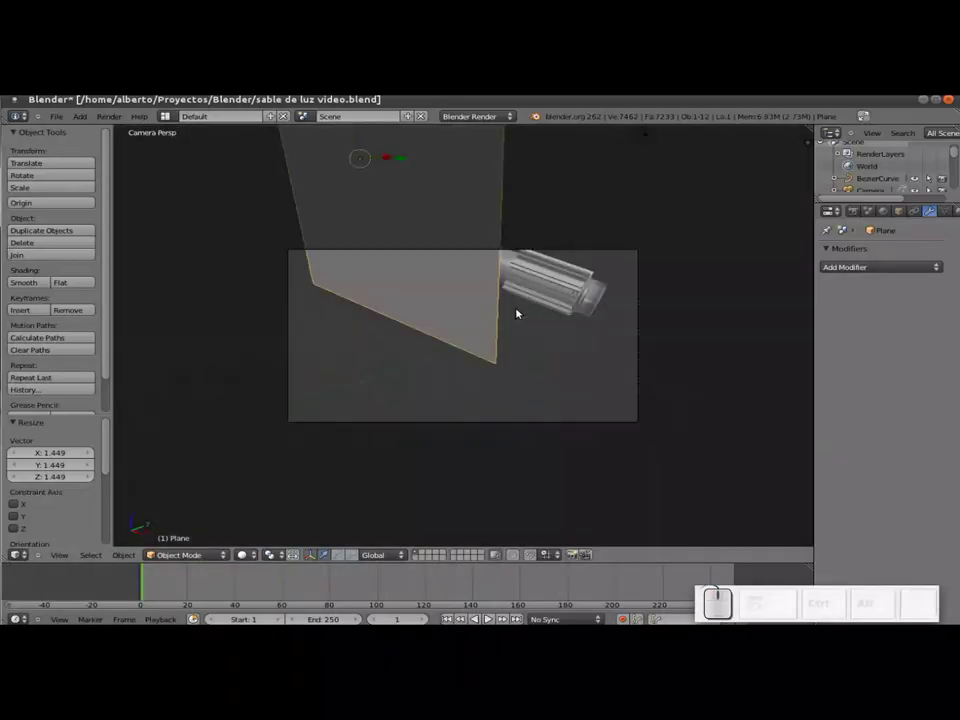
pyautogui.press('KP_0')
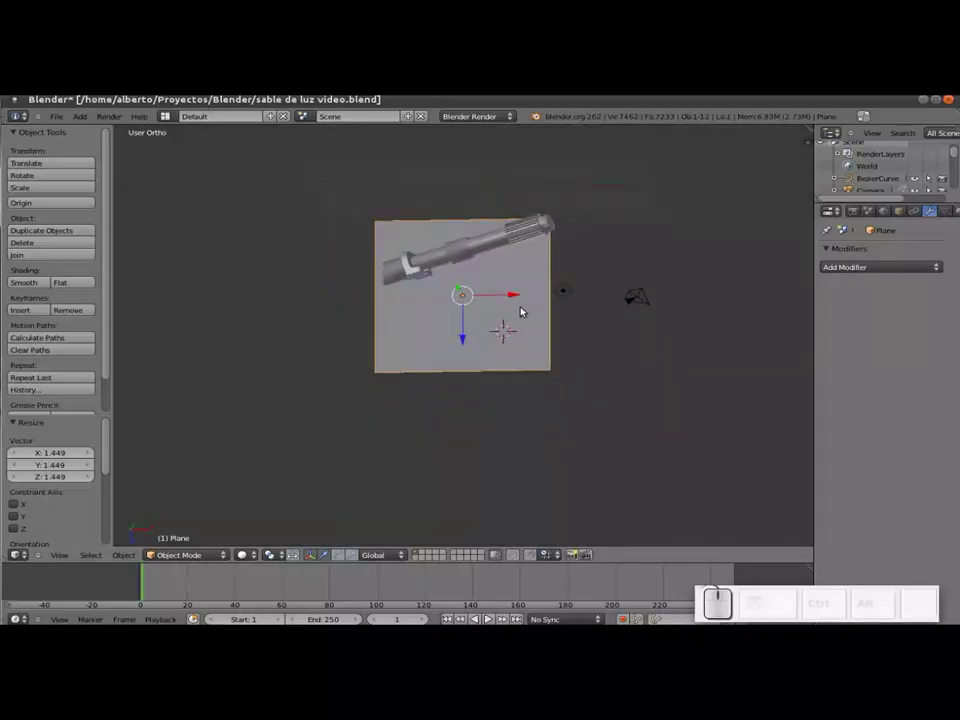
# Tilt the plane roughly 35 degrees about Y and inspect it from around
pyautogui.press('r')
pyautogui.press('y')
pyautogui.click(499, 337)
pyautogui.middleClick(354, 376)
pyautogui.middleClick(637, 308)
pyautogui.moveTo(290, 245); pyautogui.dragTo(440, 308)
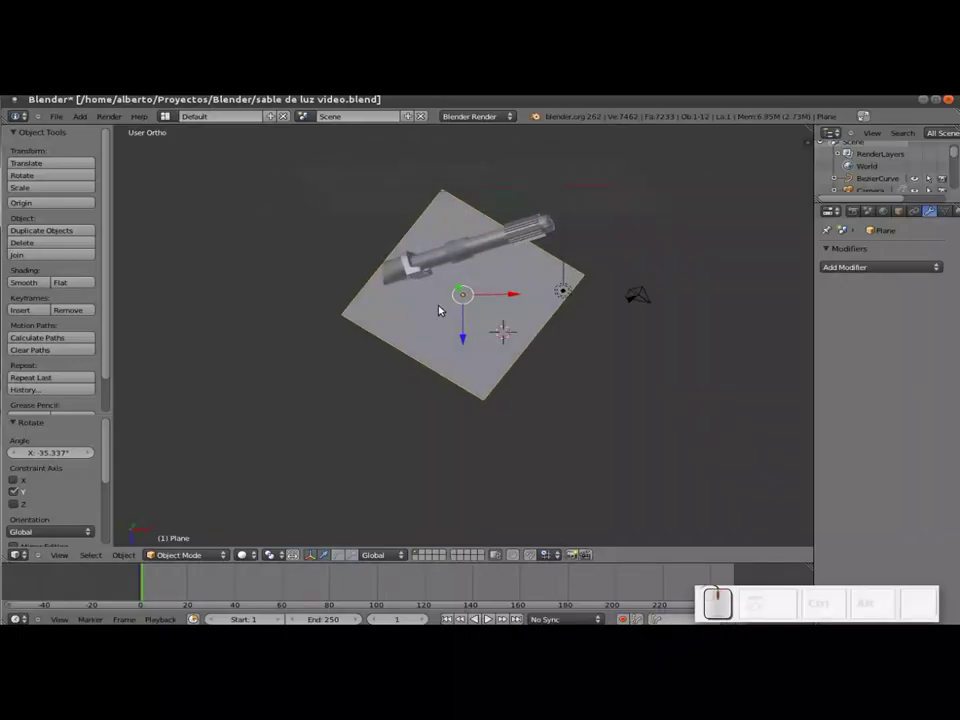
# Enter Edit Mode on the plane to work on its mesh edges
pyautogui.press('Tab')
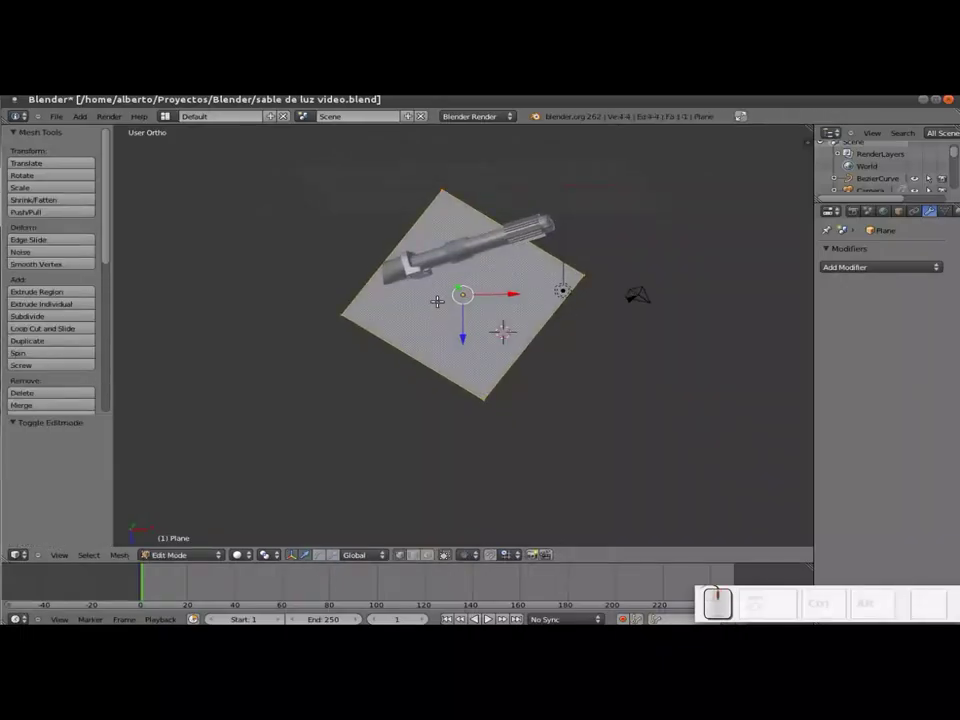
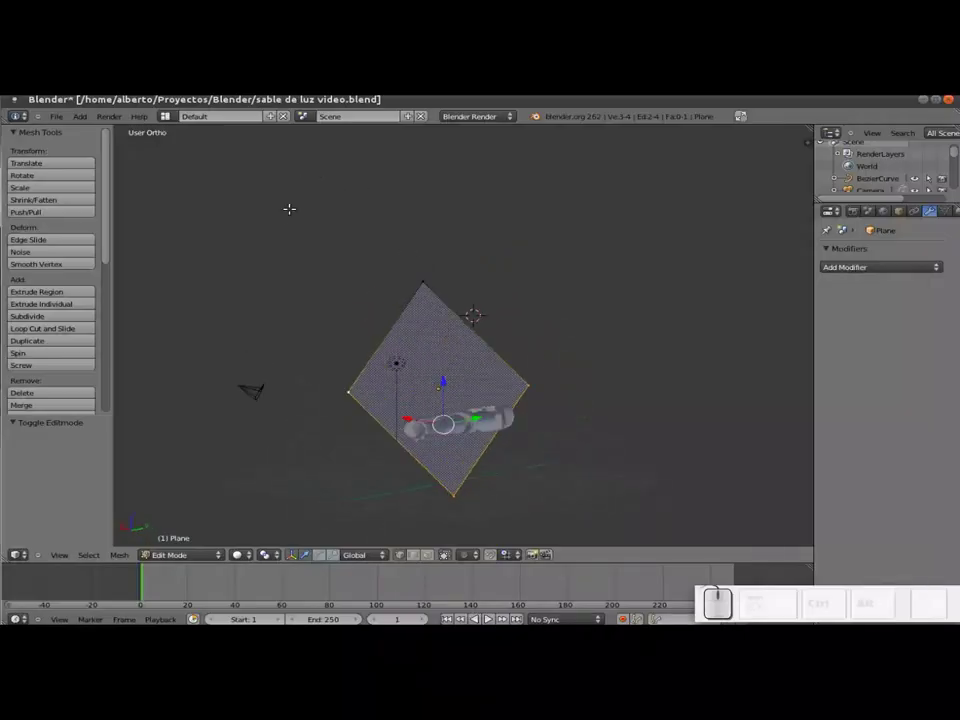
pyautogui.scroll(3)
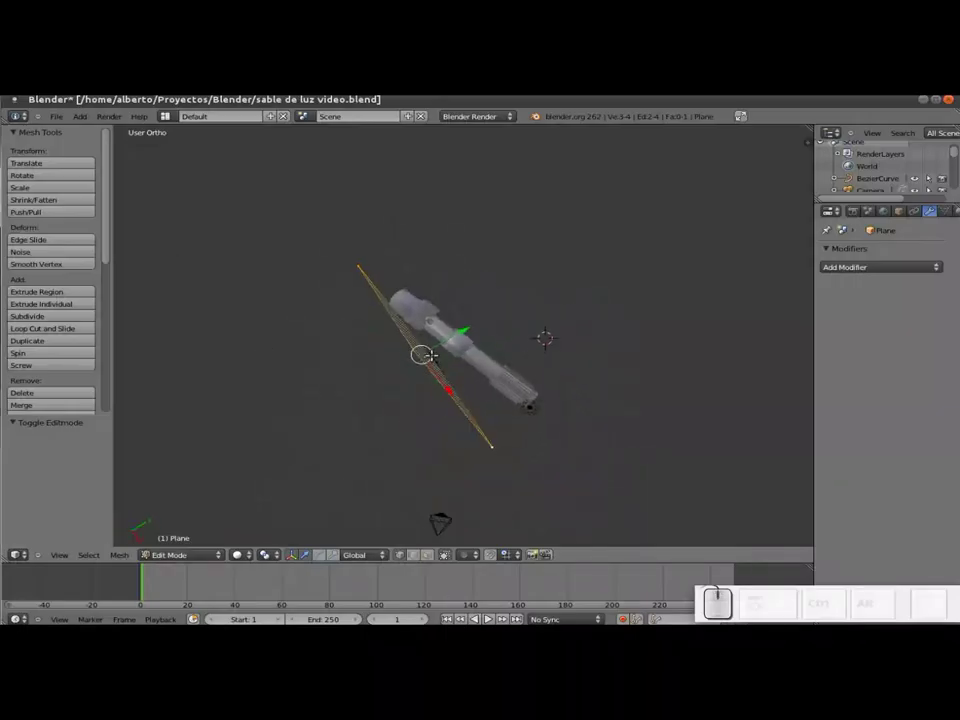
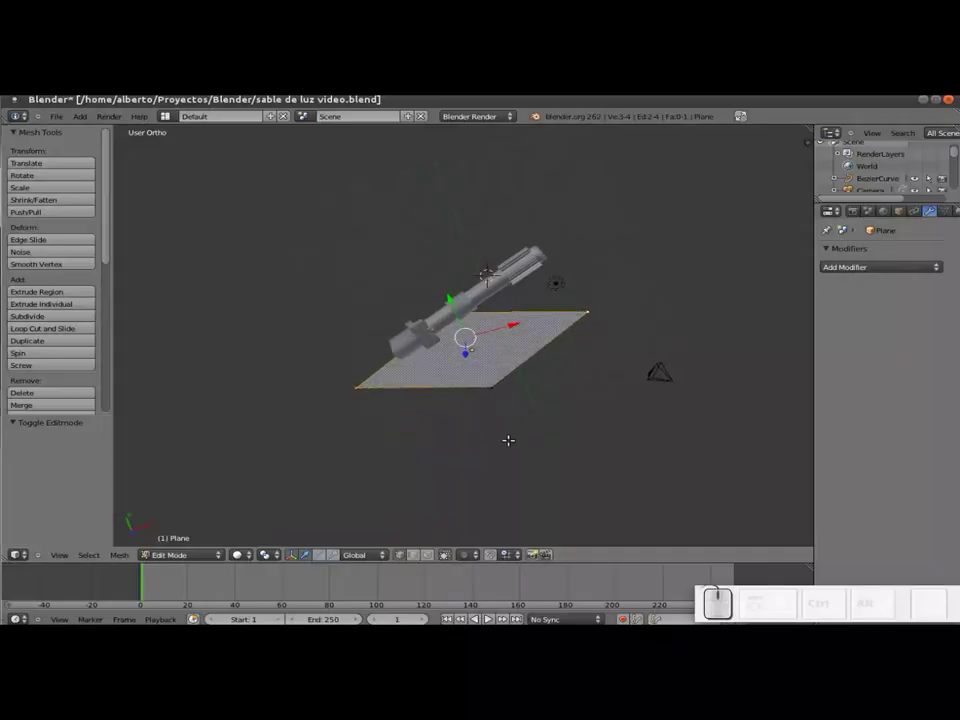
# Extrude the rear edge, undo it, and from top view scale the flat plane up to about 1.59
pyautogui.press('e')
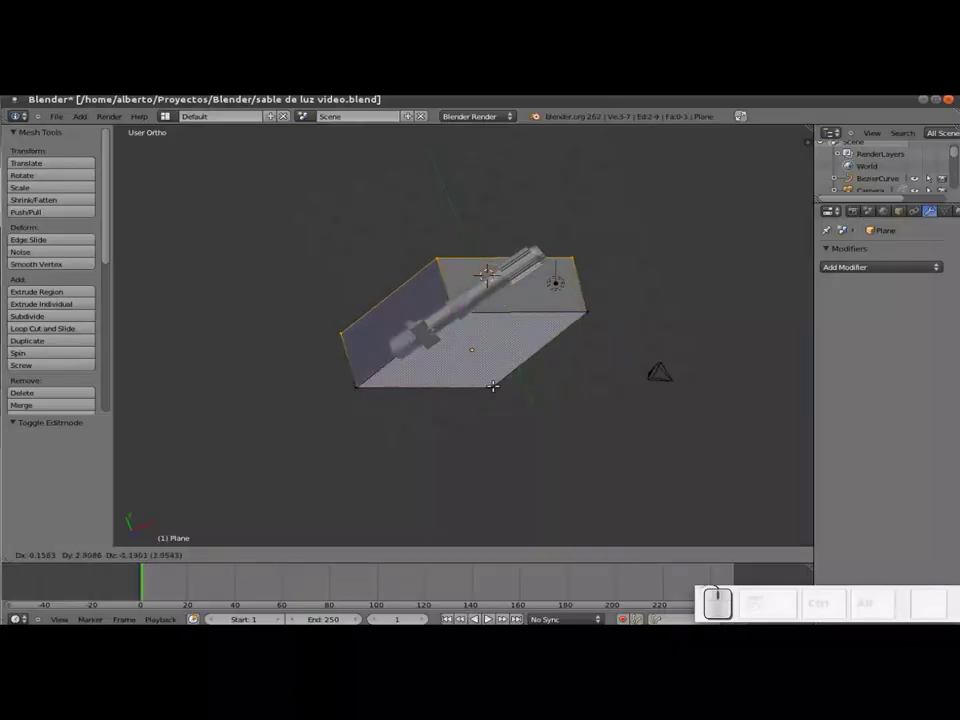
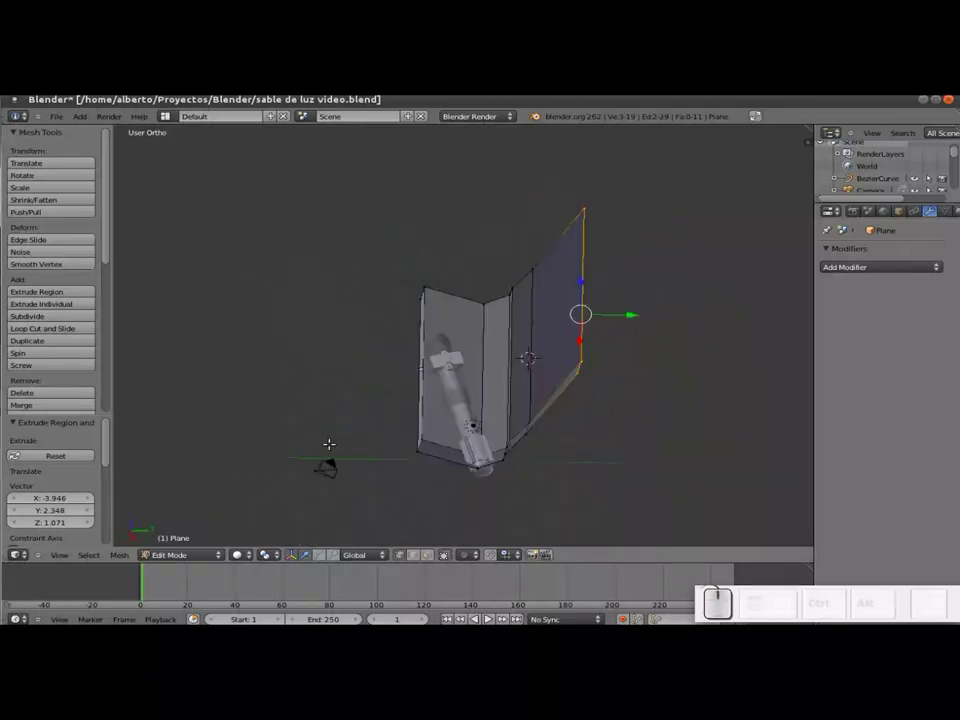
pyautogui.press('ctrl+z')
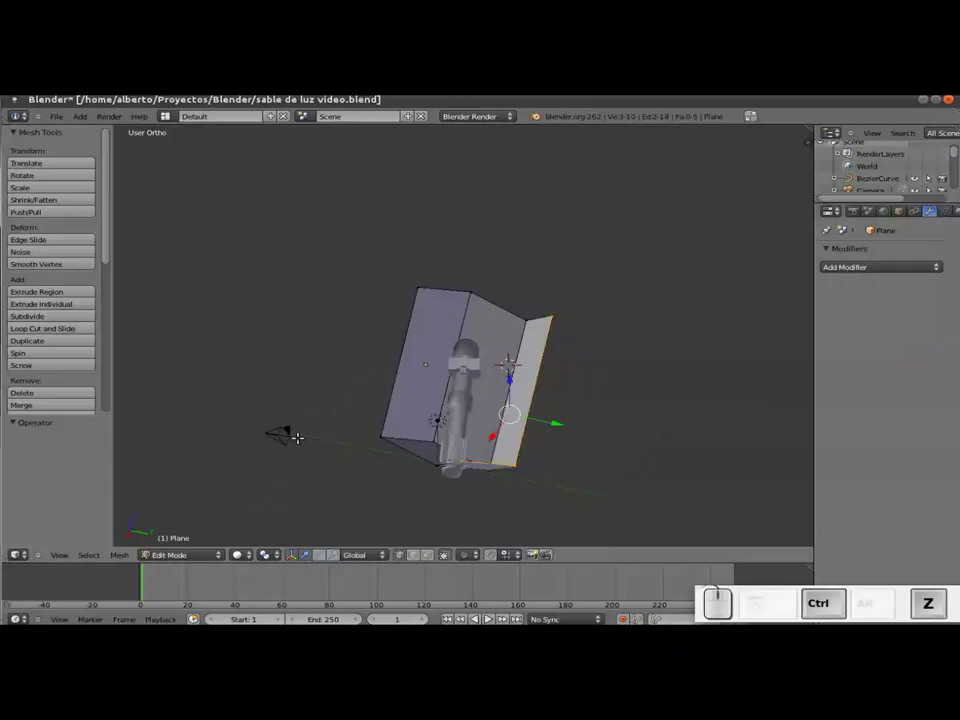
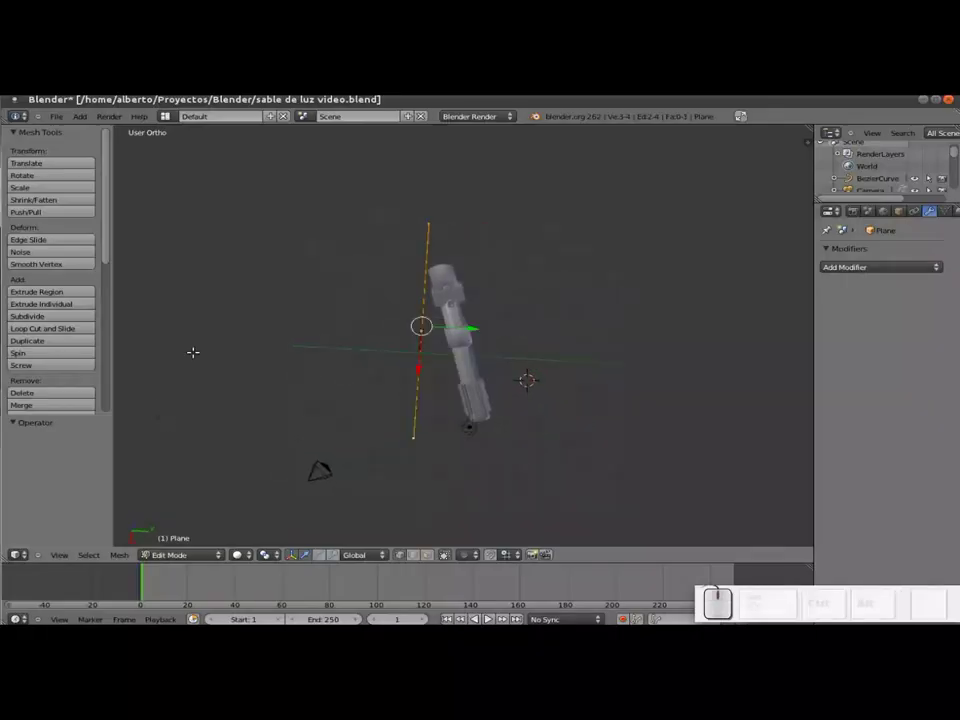
pyautogui.press('KP_7')
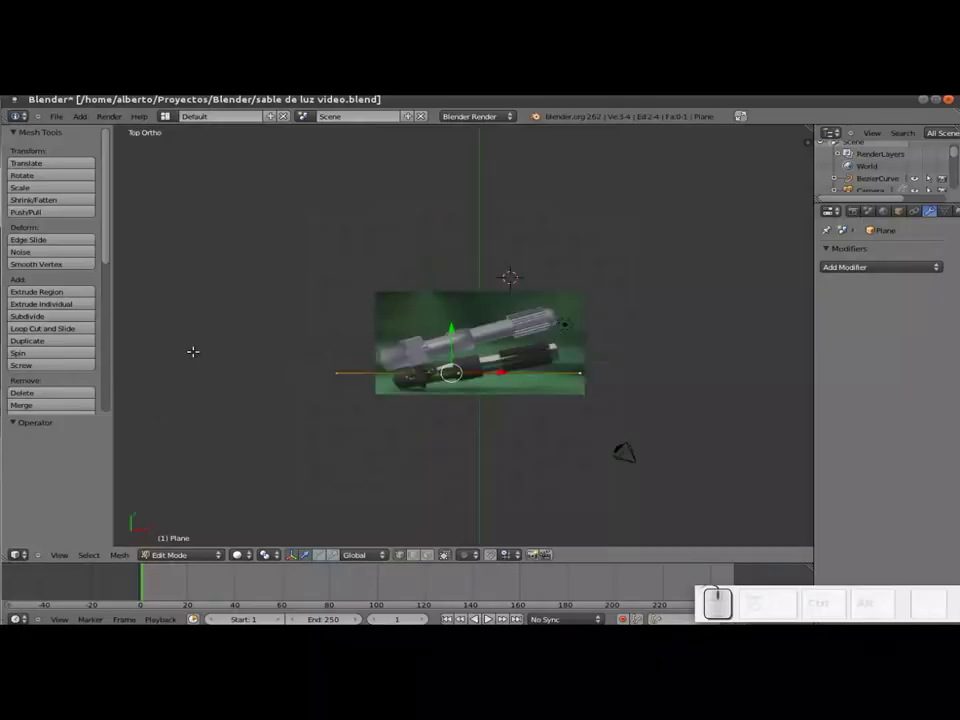
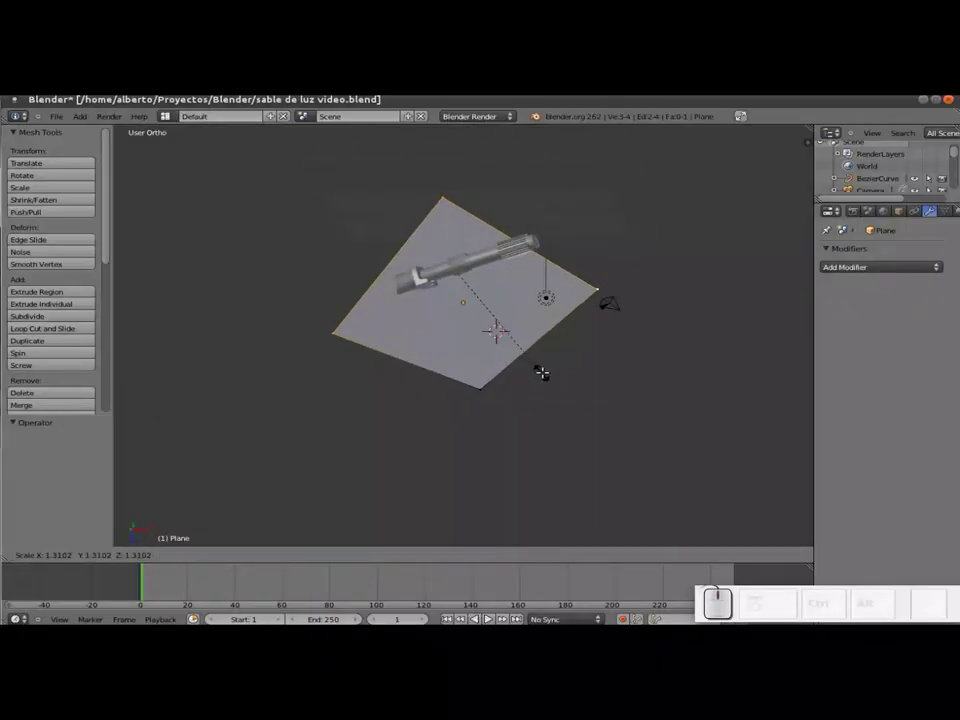
pyautogui.press('Escape')
pyautogui.press('Tab')
pyautogui.press('s')
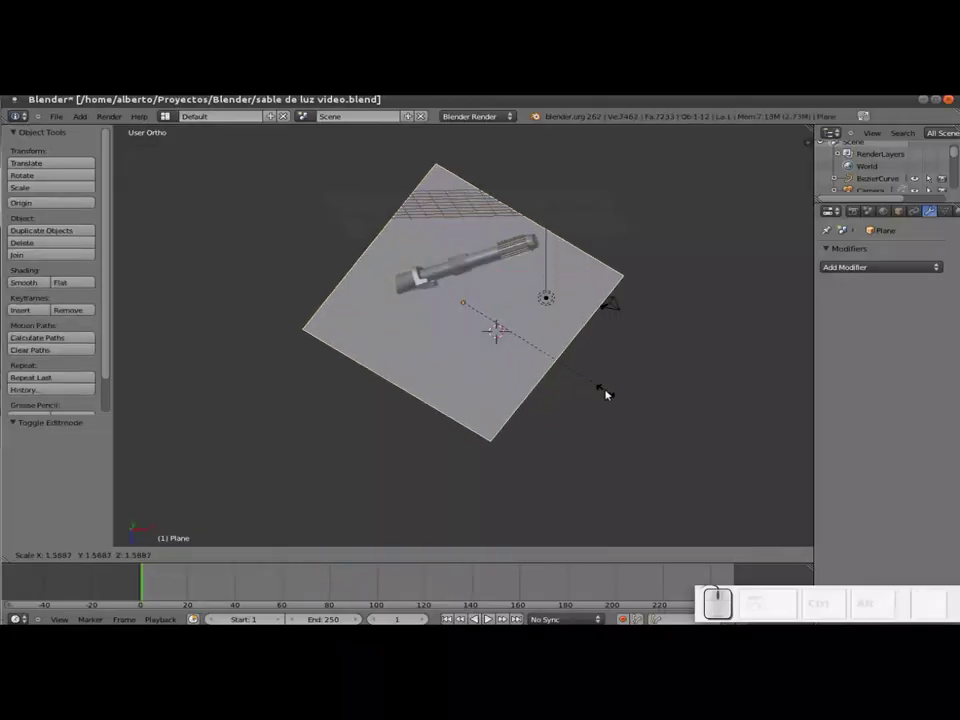
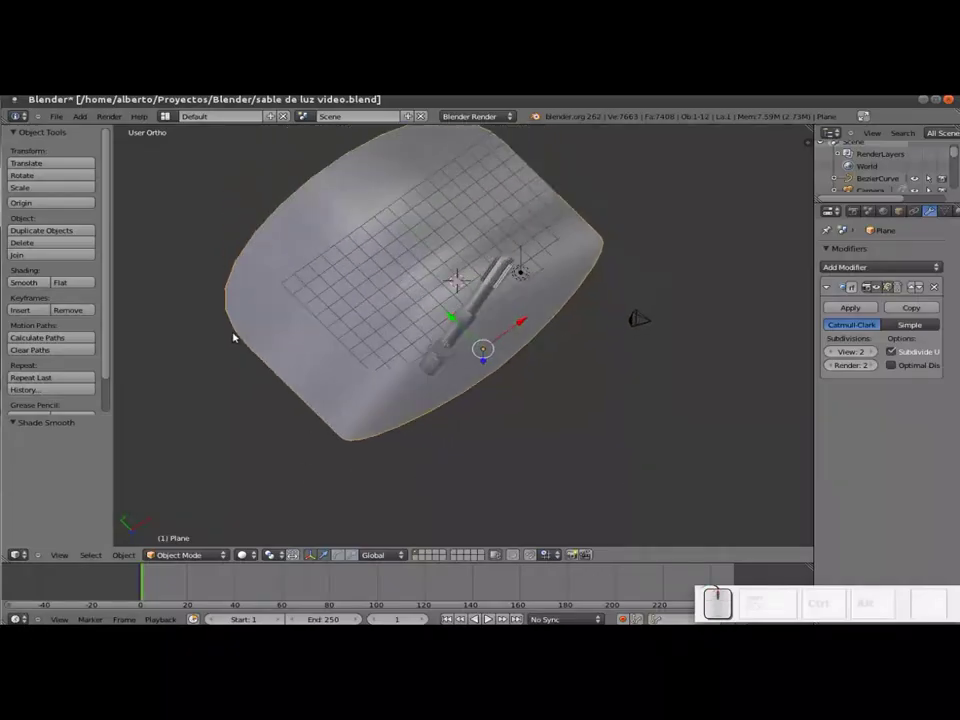
# Delete the extra lamp object beside the hilt
pyautogui.rightClick(520, 272)
pyautogui.press('x')
pyautogui.click(512, 290)
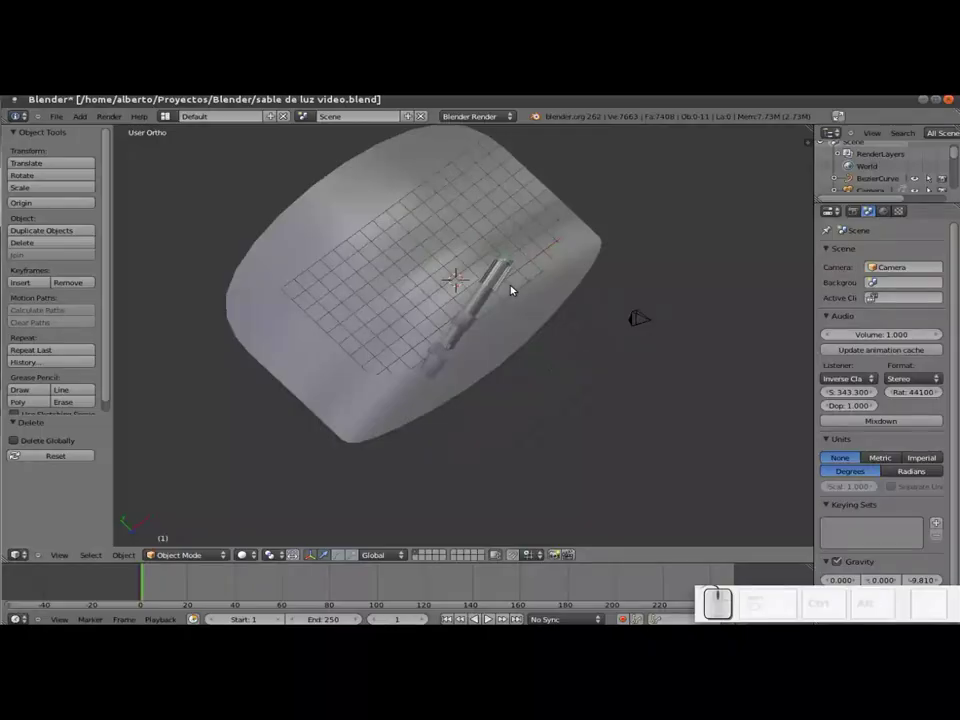
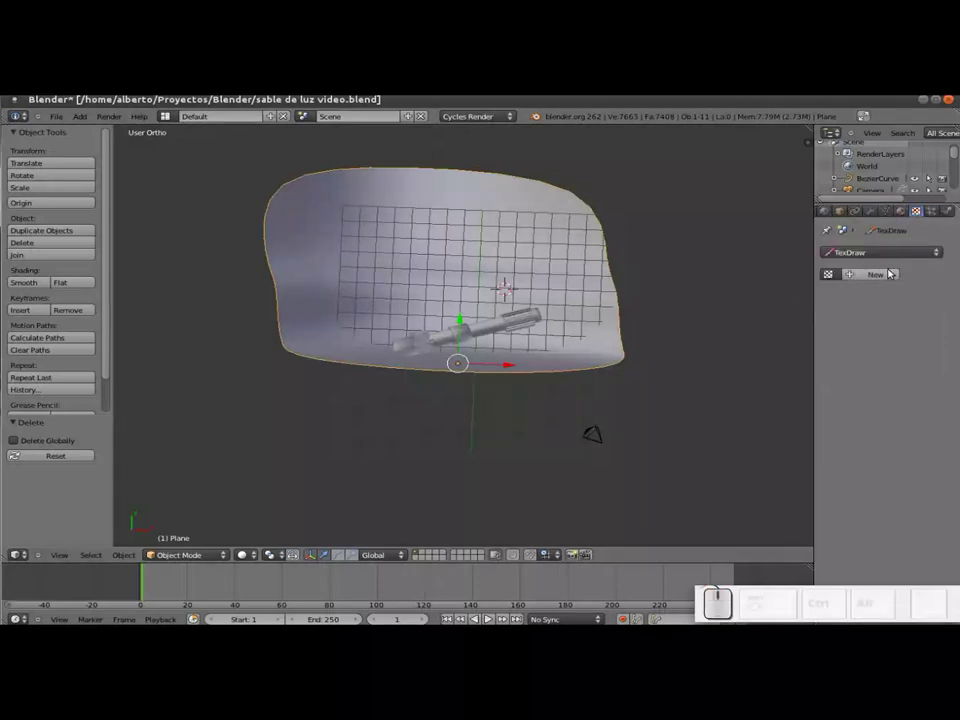
# Discard a stray texture and give the backdrop a new material with a Velvet BSDF surface
pyautogui.click(889, 273)
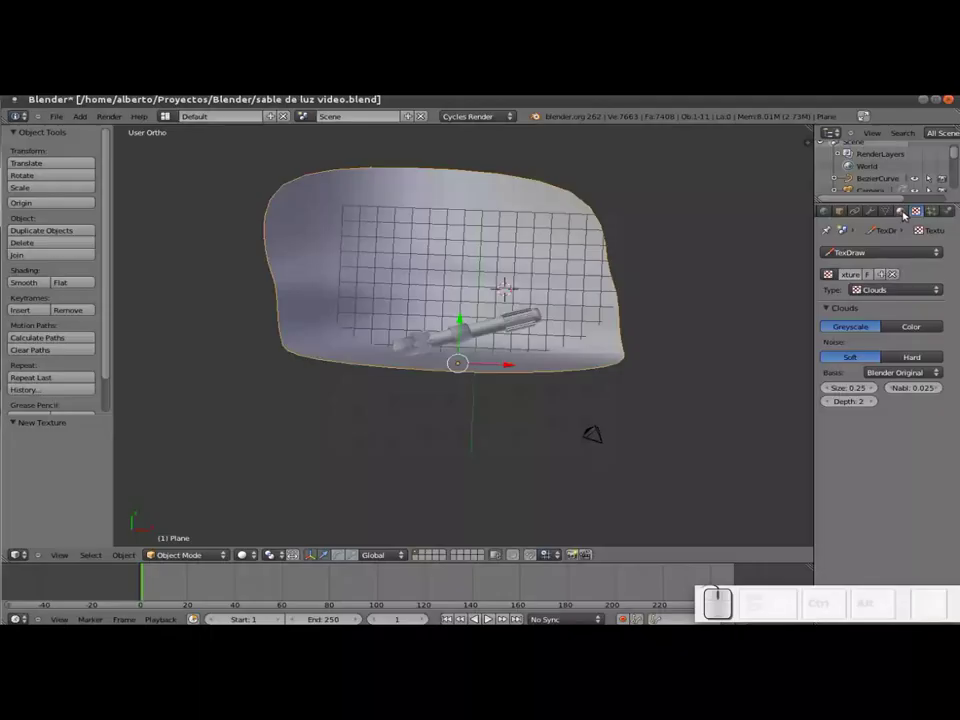
pyautogui.click(903, 215)
pyautogui.click(921, 215)
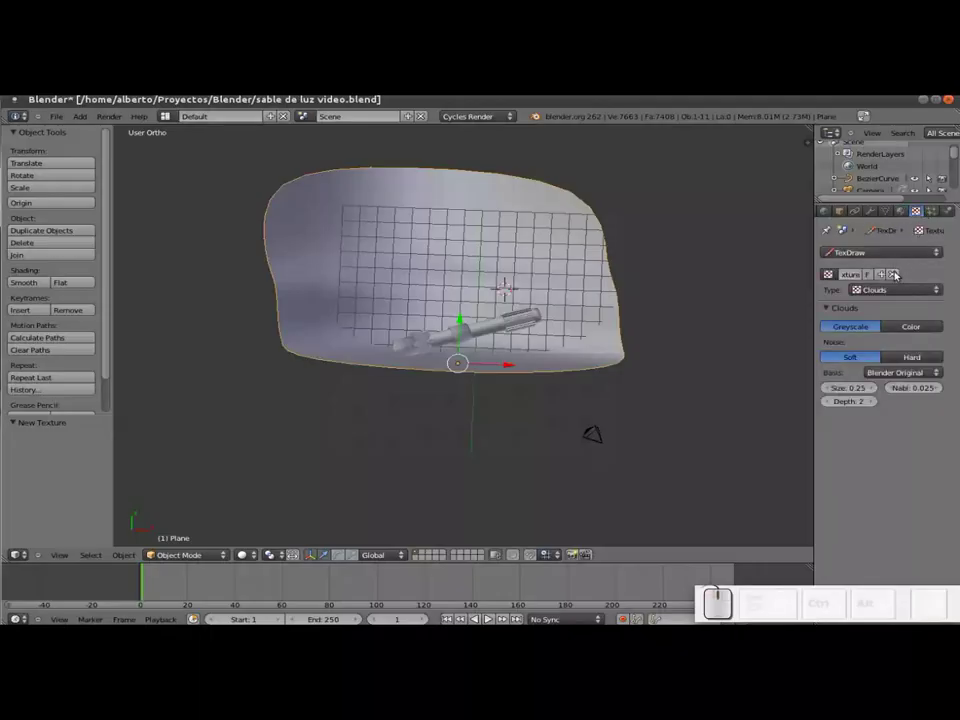
pyautogui.click(895, 275)
pyautogui.click(901, 218)
pyautogui.click(865, 299)
pyautogui.click(892, 334)
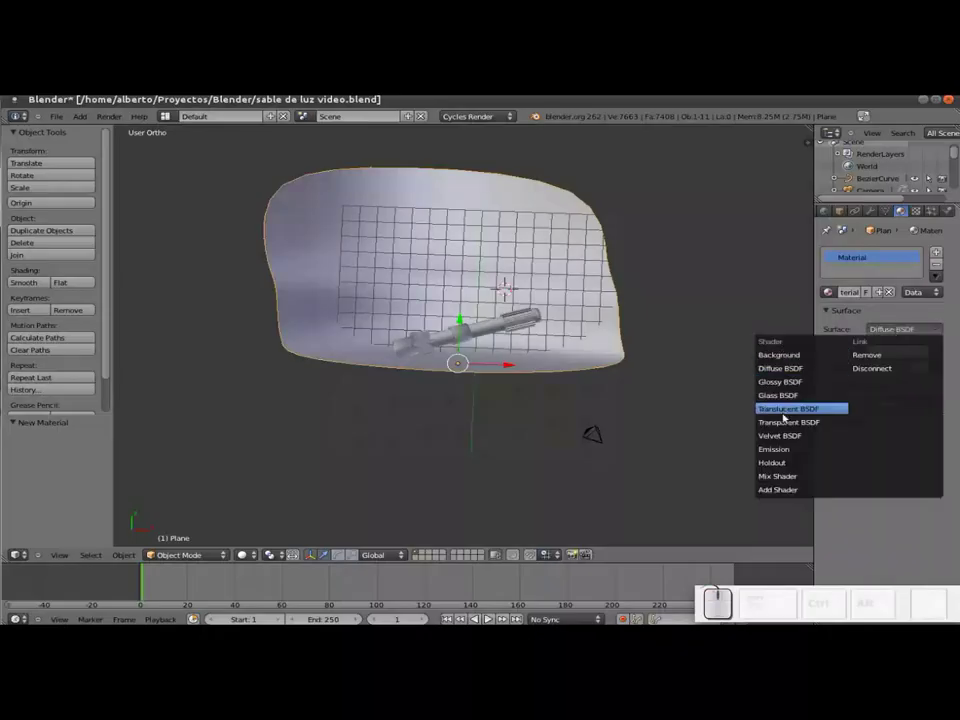
pyautogui.click(778, 441)
pyautogui.click(848, 428)
# Pick a dark green velvet colour and copy it into the material's viewport colour
pyautogui.press('ctrl+c')
pyautogui.press('ctrl+v')
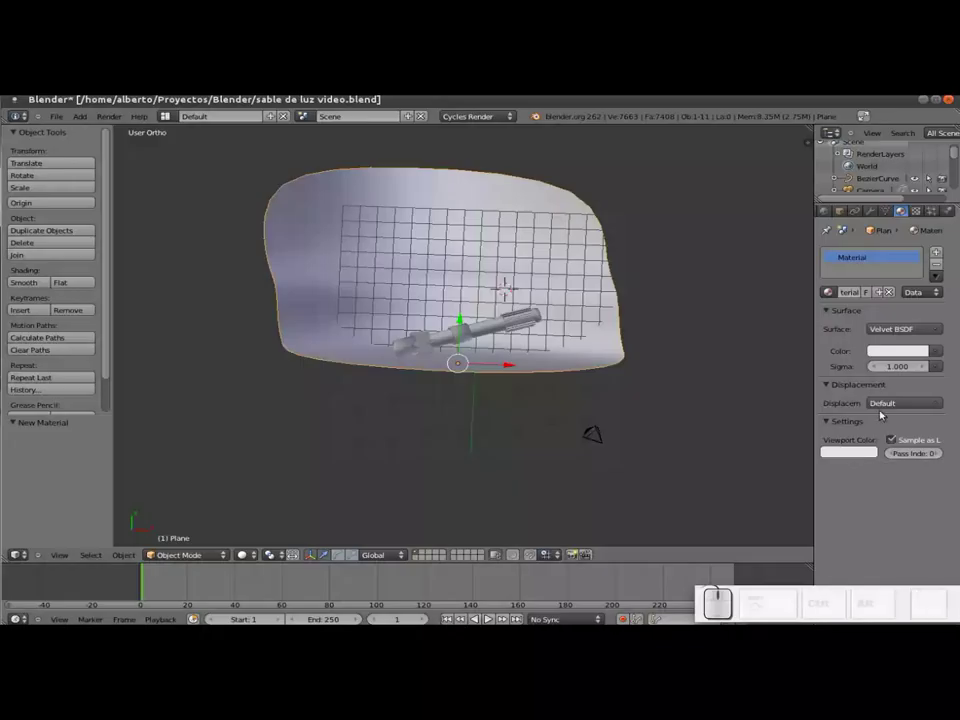
pyautogui.click(894, 356)
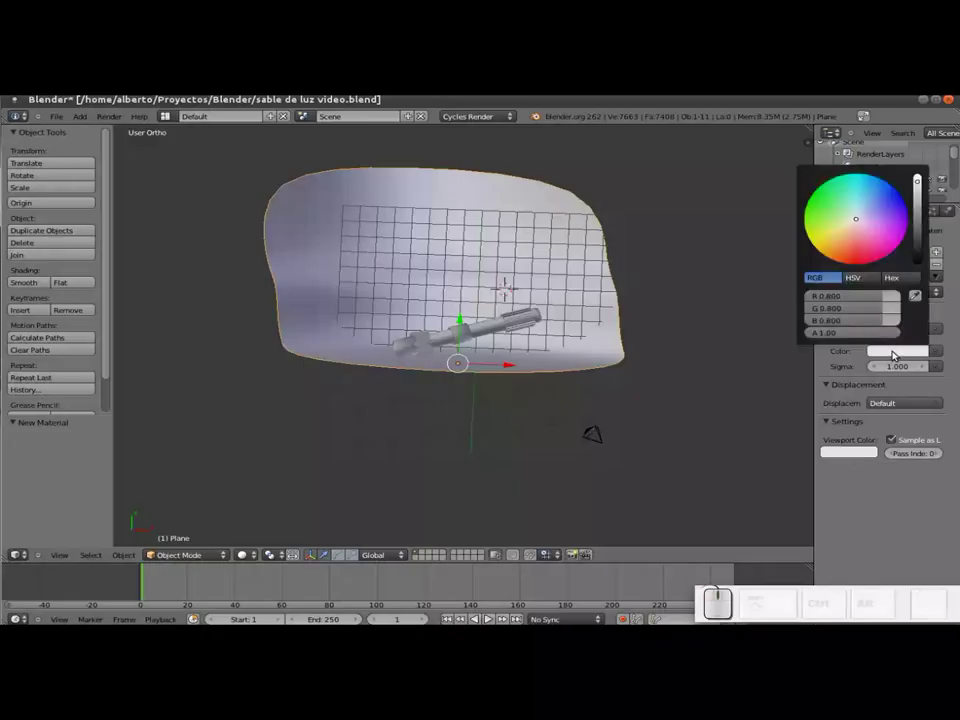
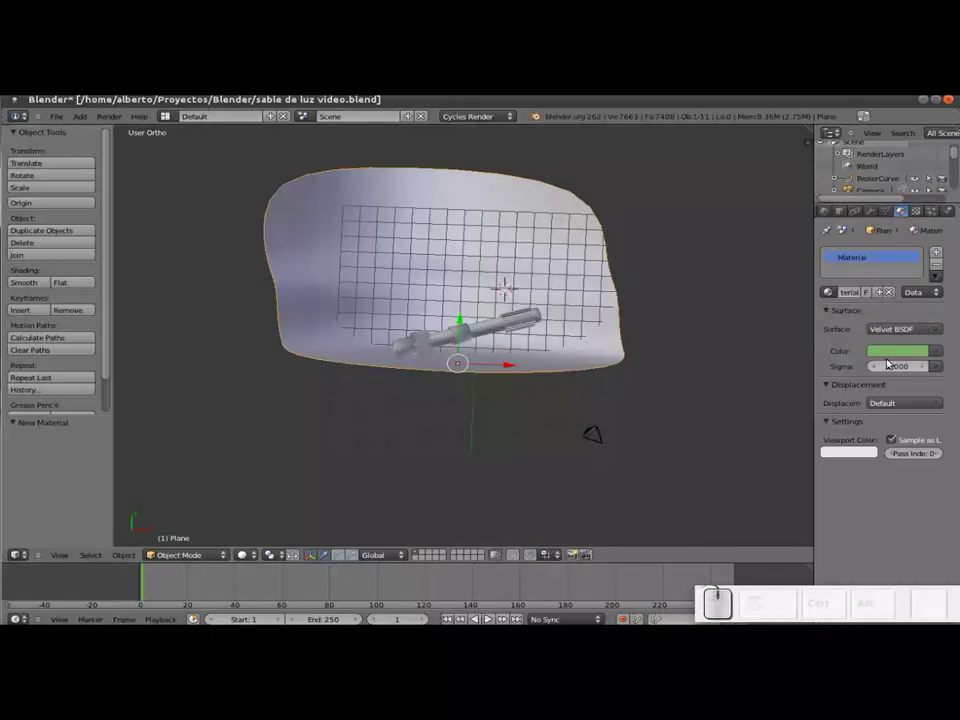
pyautogui.press('ctrl+c')
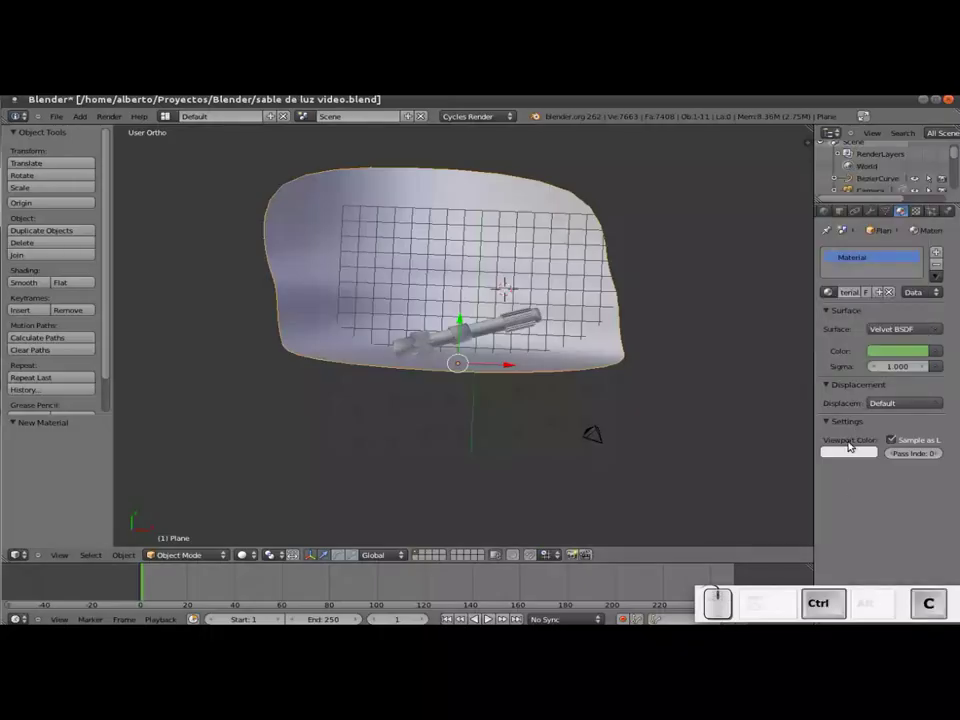
pyautogui.press('ctrl+v')
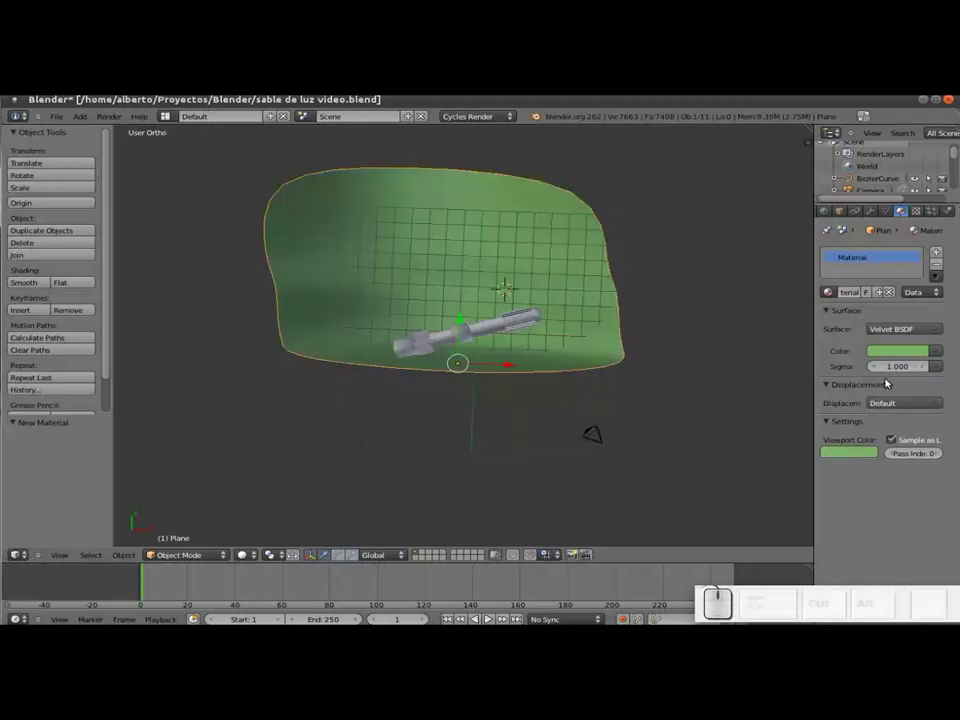
pyautogui.click(884, 356)
pyautogui.click(916, 217)
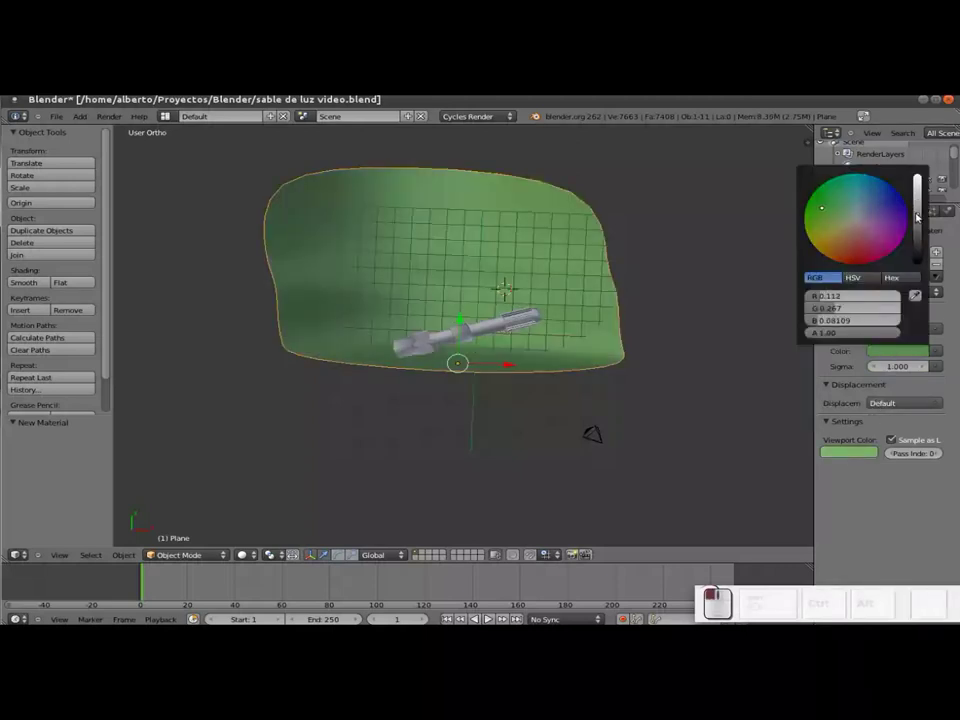
pyautogui.press('ctrl+c')
pyautogui.press('ctrl+v')
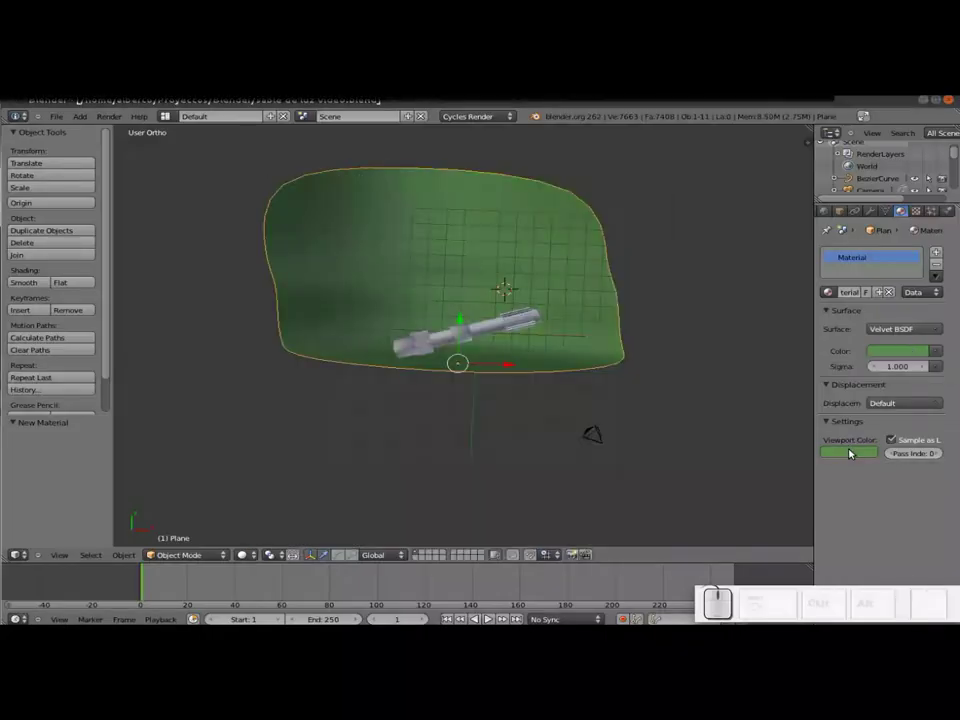
pyautogui.scroll(3)
pyautogui.scroll(-3)
pyautogui.press('shift+a')
# Add a plane, stand it 90 degrees about X, move it above the hilt and scale it about 2.37 times
pyautogui.click(429, 421)
pyautogui.press('r')
pyautogui.press('x')
pyautogui.press('KP_0')
pyautogui.press('KP_Enter')
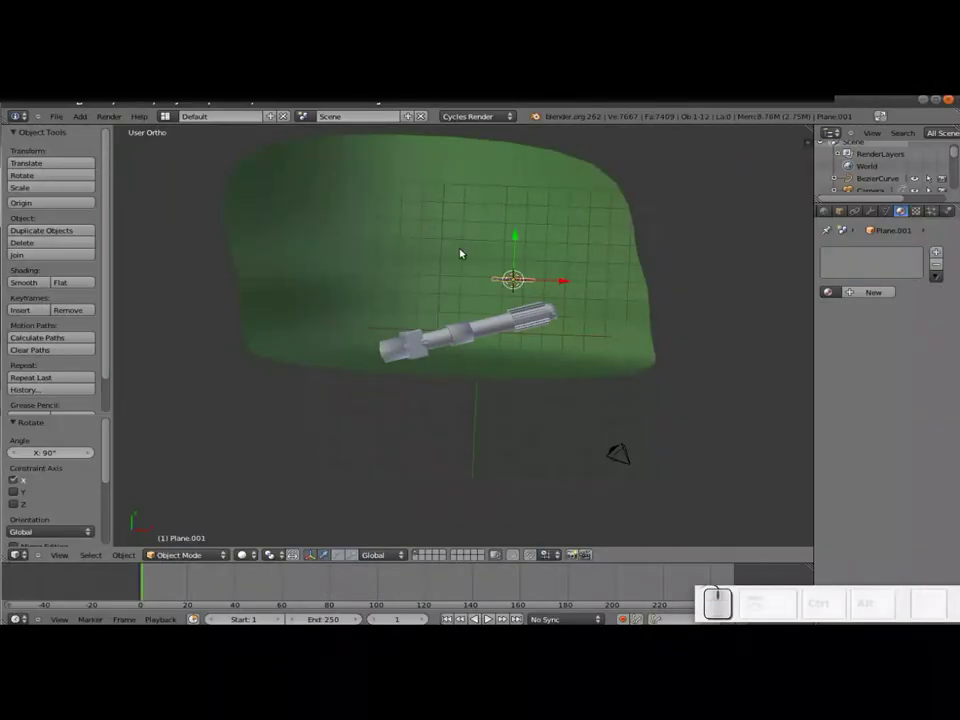
pyautogui.moveTo(515, 243); pyautogui.dragTo(568, 181)
pyautogui.moveTo(569, 180); pyautogui.dragTo(339, 177)
pyautogui.press('s')
pyautogui.click(412, 191)
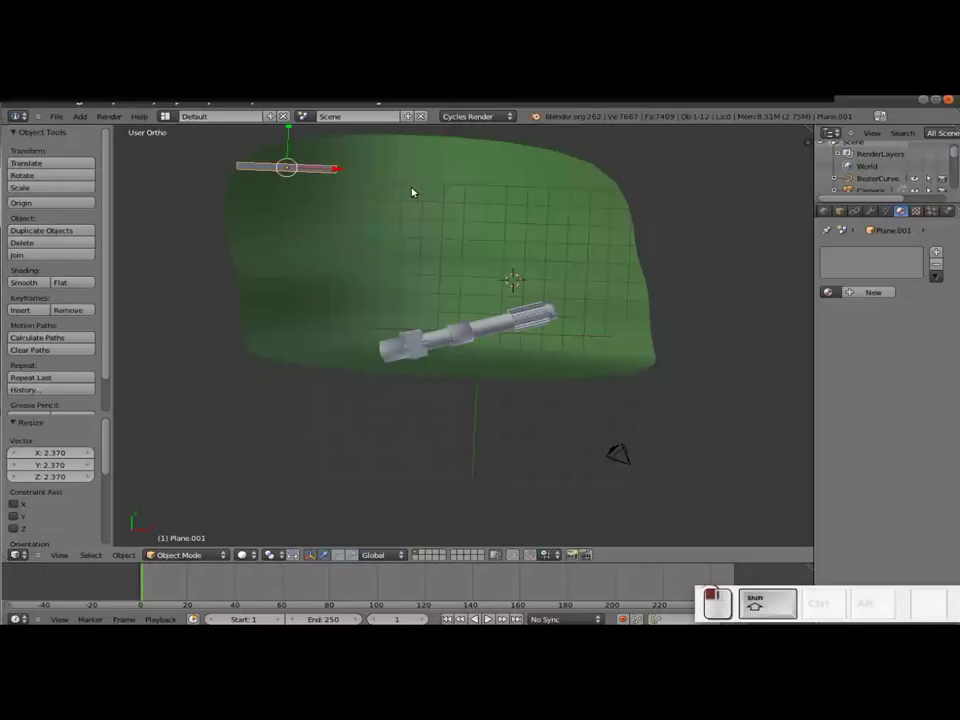
# Duplicate the panel twice along X to form a row of three above the backdrop
pyautogui.press('shift+d')
pyautogui.press('Return')
pyautogui.moveTo(329, 167); pyautogui.dragTo(460, 177)
pyautogui.press('shift+d')
pyautogui.press('Return')
pyautogui.moveTo(465, 176); pyautogui.dragTo(430, 208)
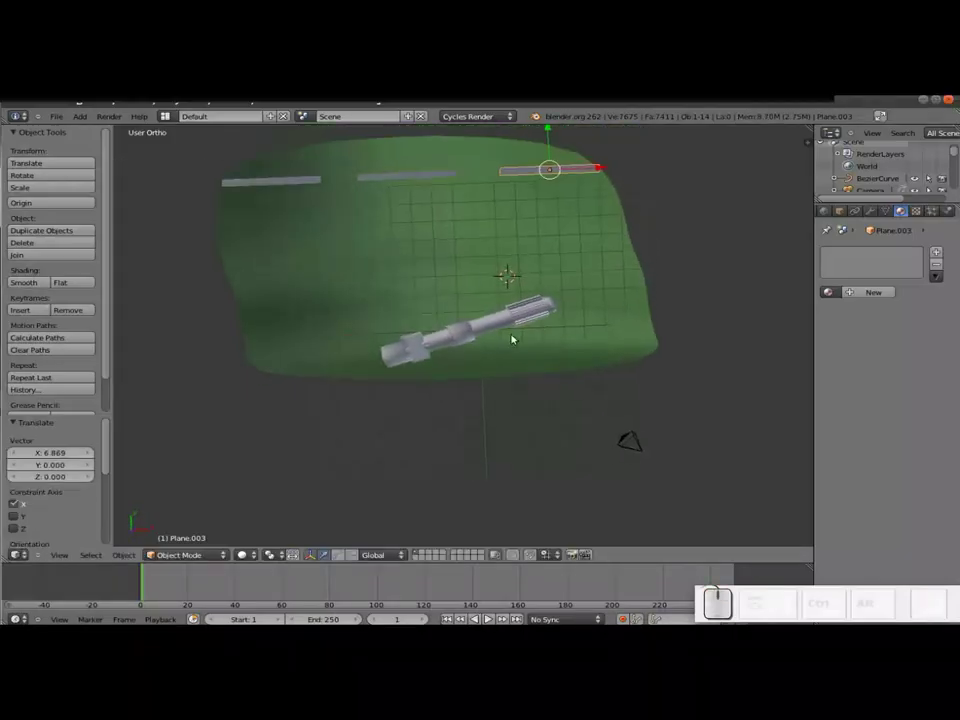
pyautogui.rightClick(633, 445)
# Move the camera near the hilt and start adjusting its position and roll from camera view
pyautogui.press('g')
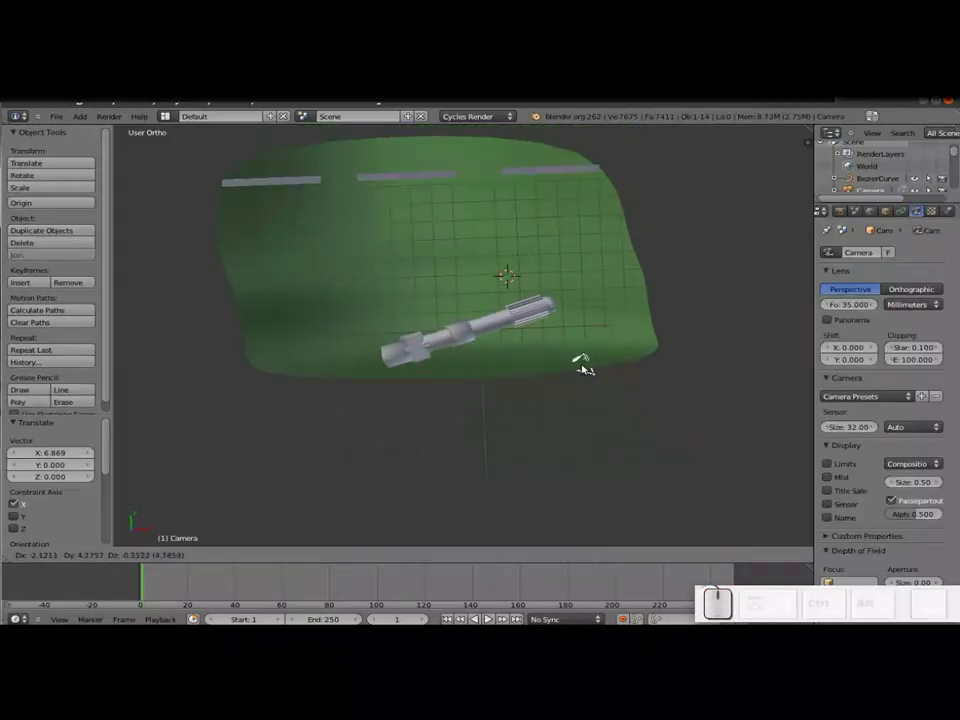
pyautogui.click(541, 348)
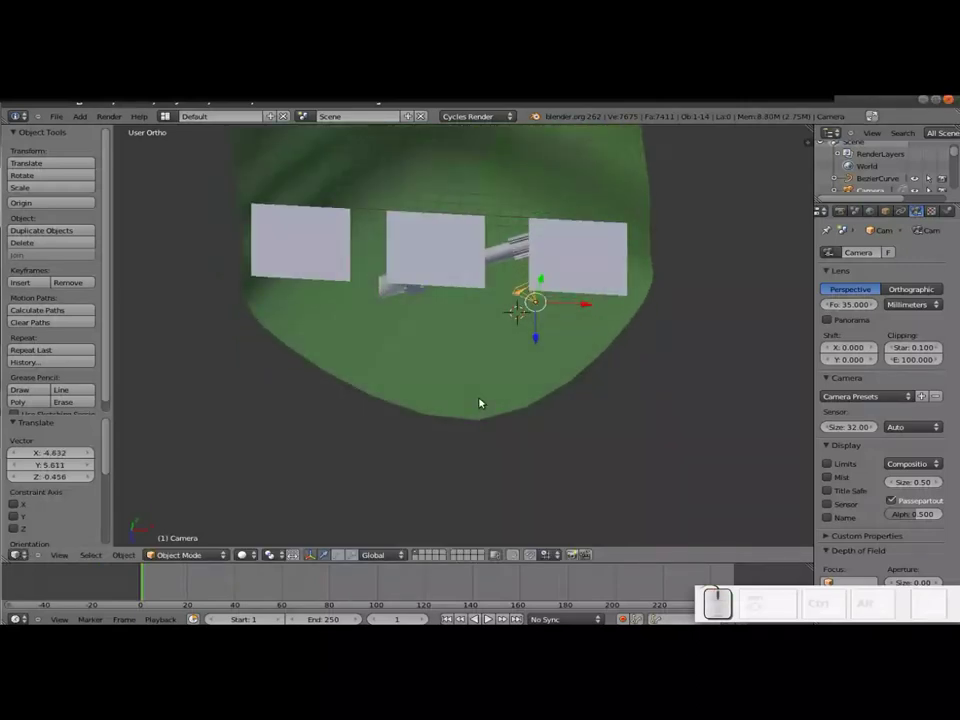
pyautogui.moveTo(540, 333); pyautogui.dragTo(572, 394)
pyautogui.moveTo(579, 389); pyautogui.dragTo(593, 388)
pyautogui.press('KP_0')
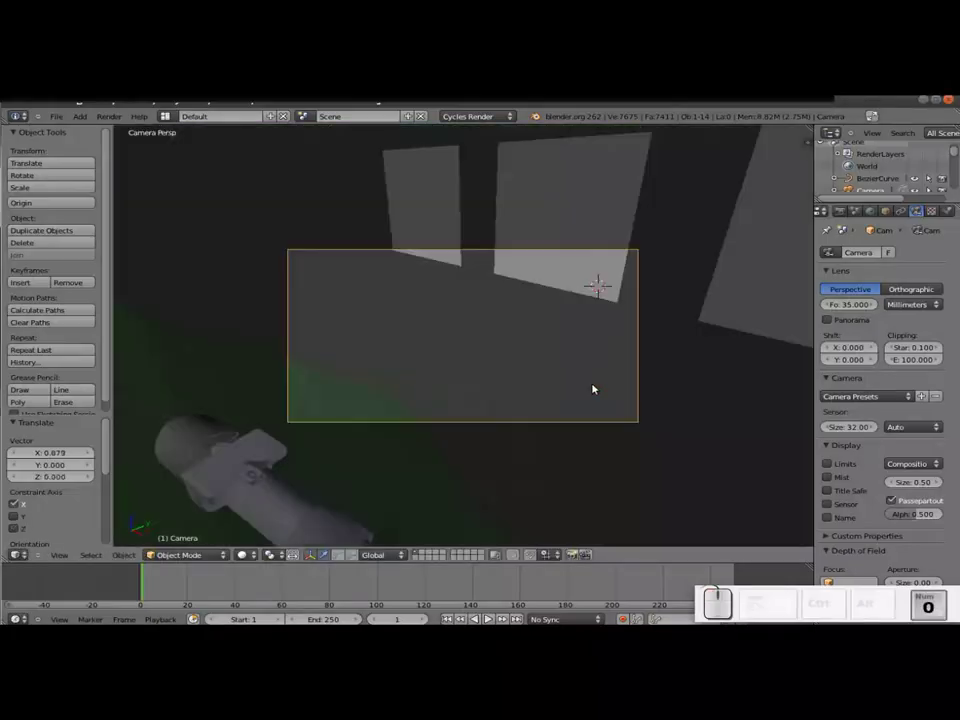
pyautogui.rightClick(531, 428)
pyautogui.press('g')
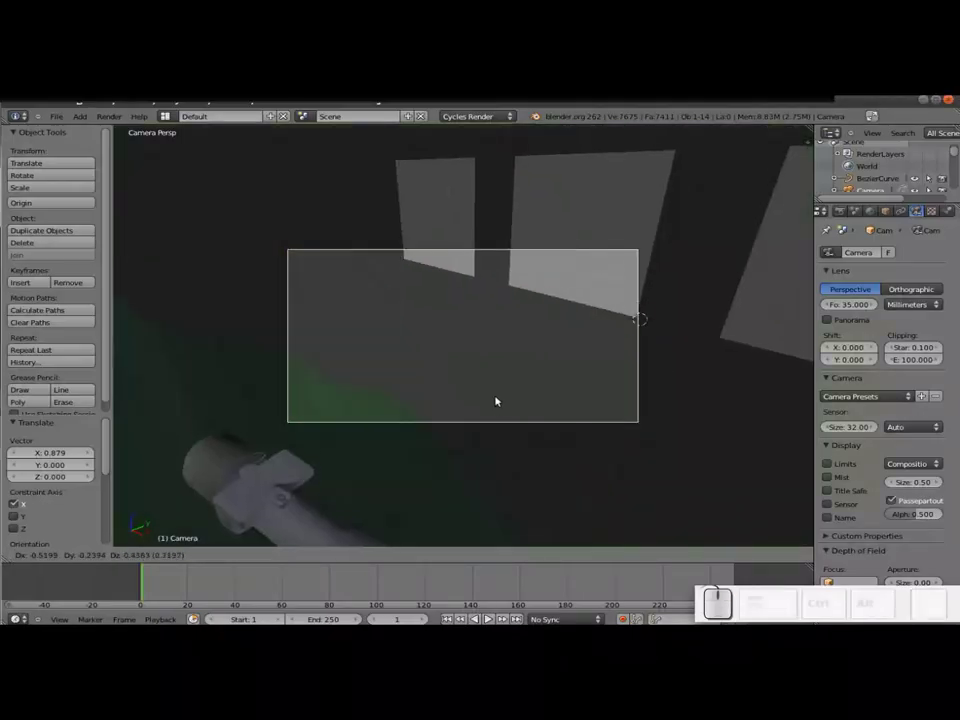
pyautogui.press('Escape')
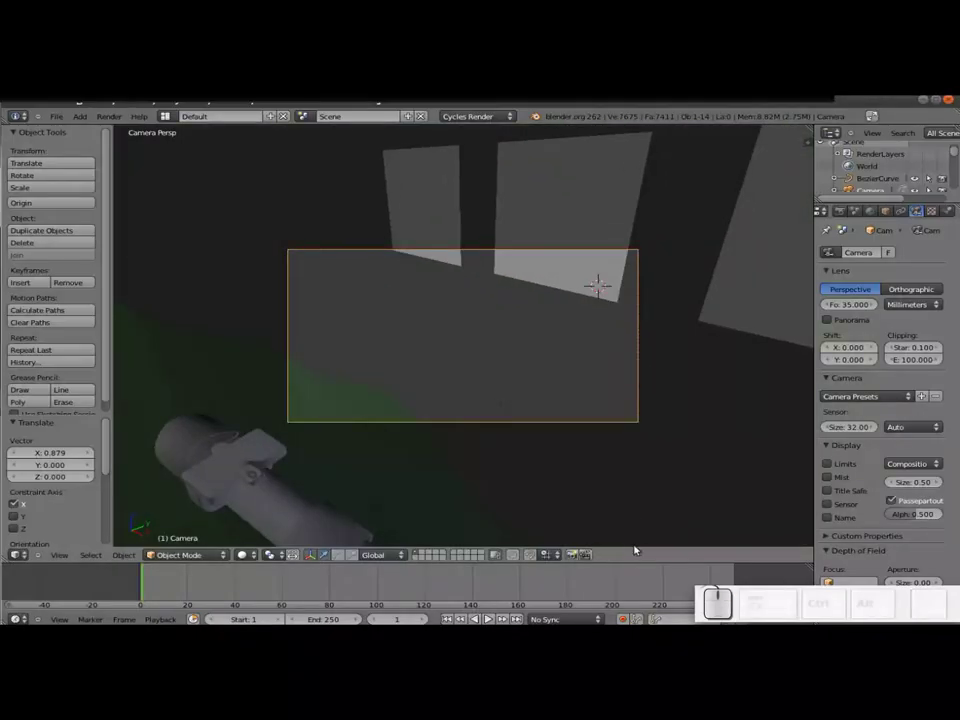
pyautogui.press('r')
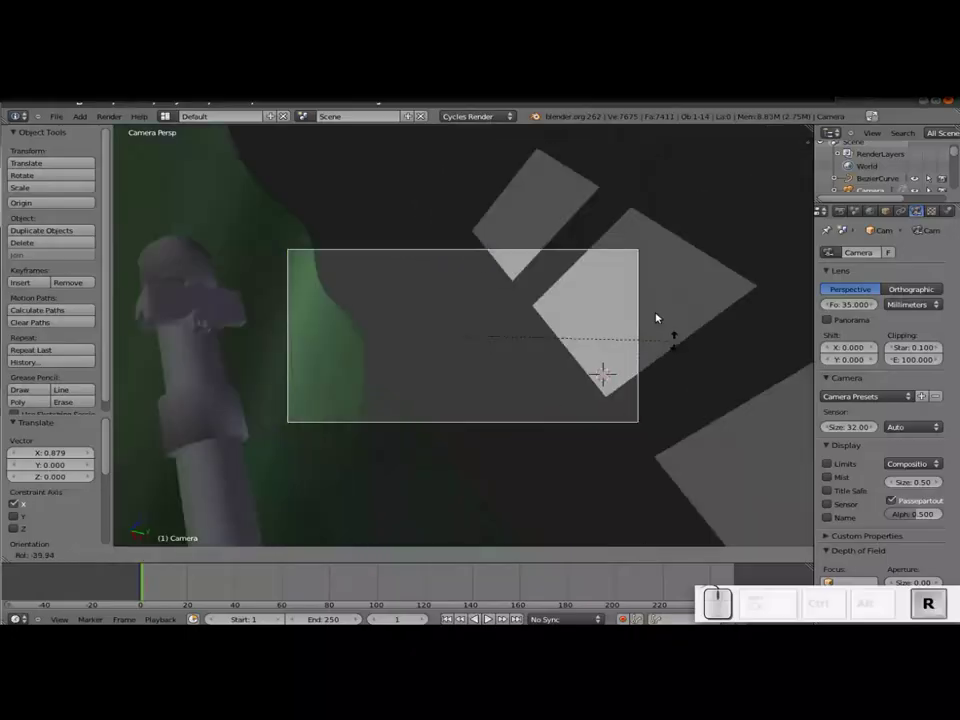
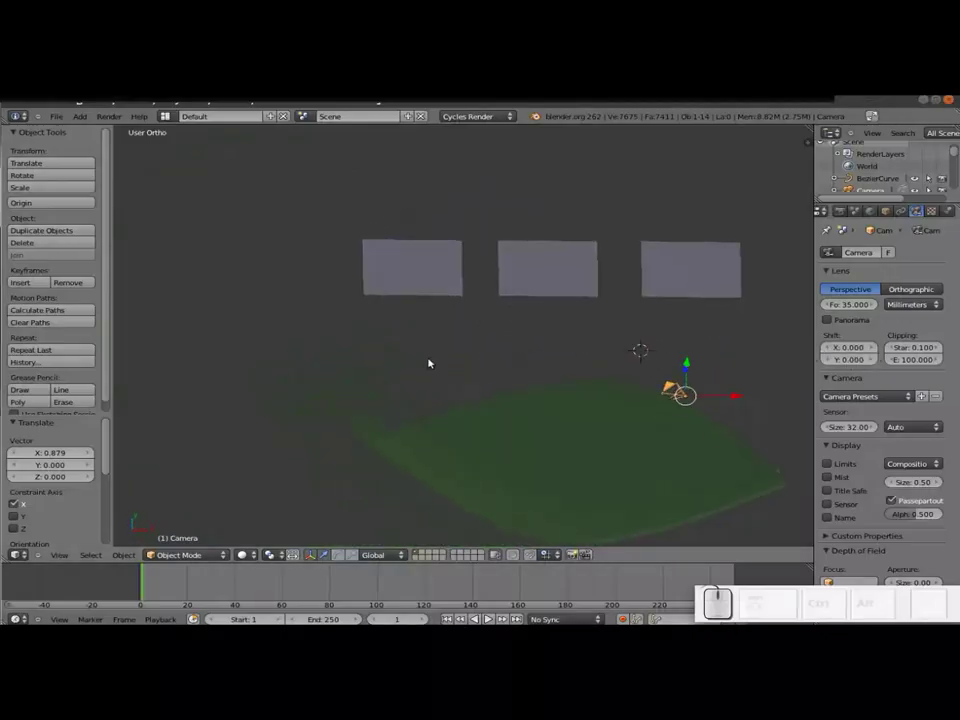
# Rotate the camera about X by roughly −48 degrees so it looks down at the hilt
pyautogui.middleClick(373, 367)
pyautogui.scroll(-3)
pyautogui.middleClick(427, 449)
pyautogui.middleClick(351, 487)
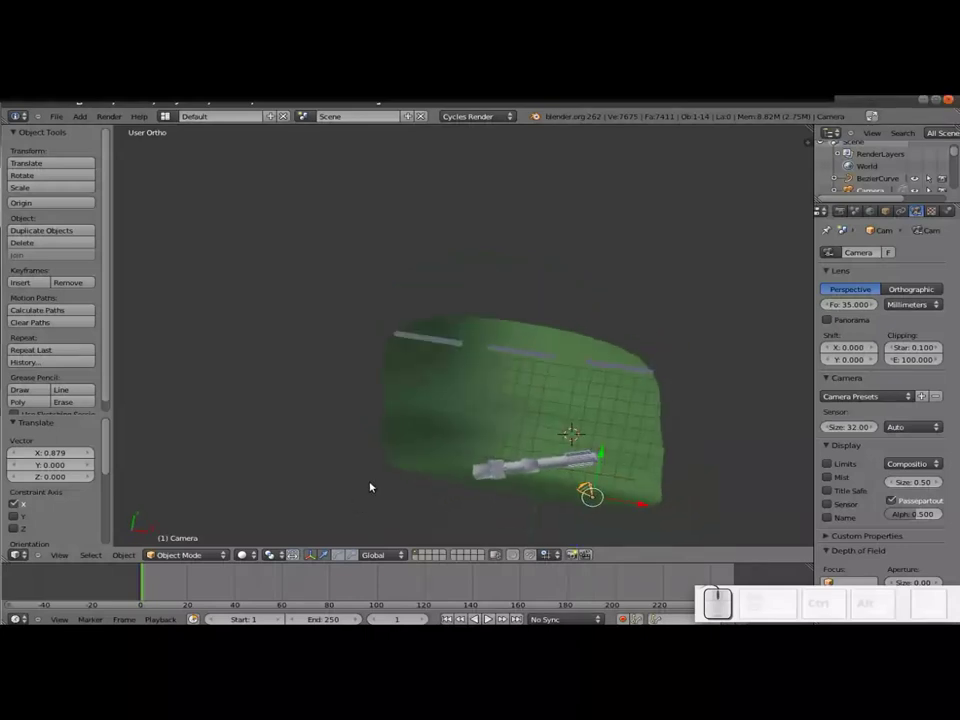
pyautogui.moveTo(601, 468); pyautogui.dragTo(615, 481)
pyautogui.moveTo(536, 471); pyautogui.dragTo(556, 528)
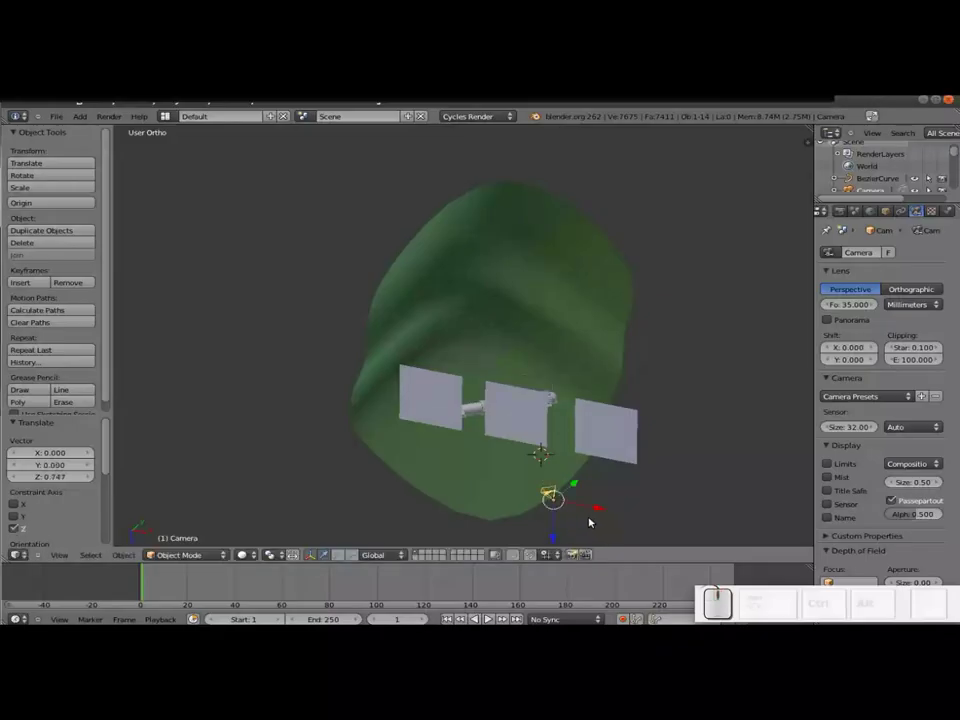
pyautogui.press('r')
pyautogui.press('x')
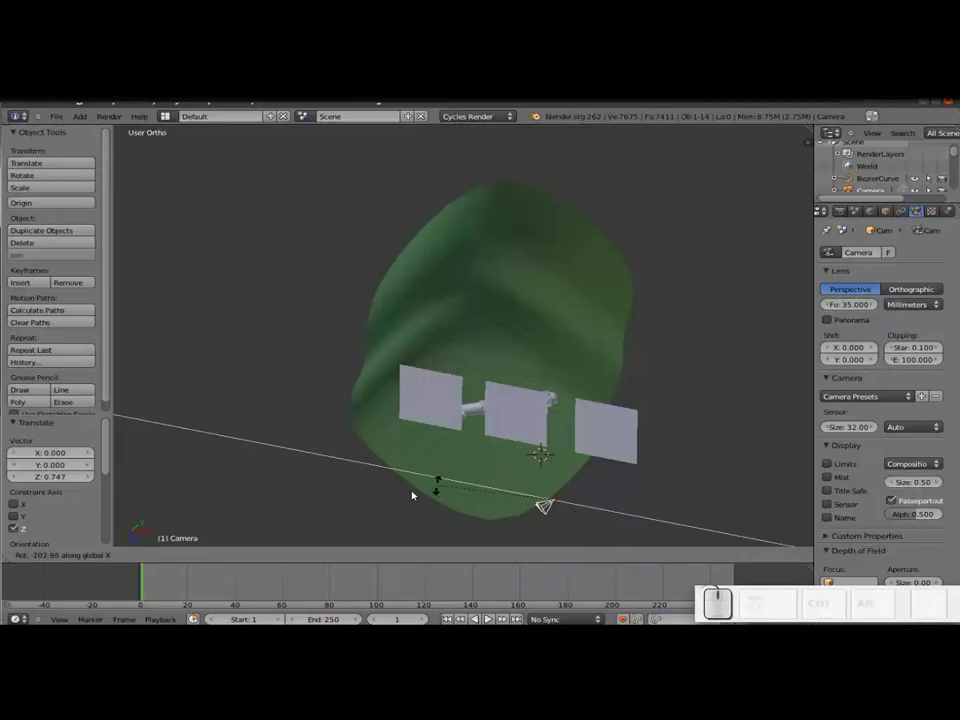
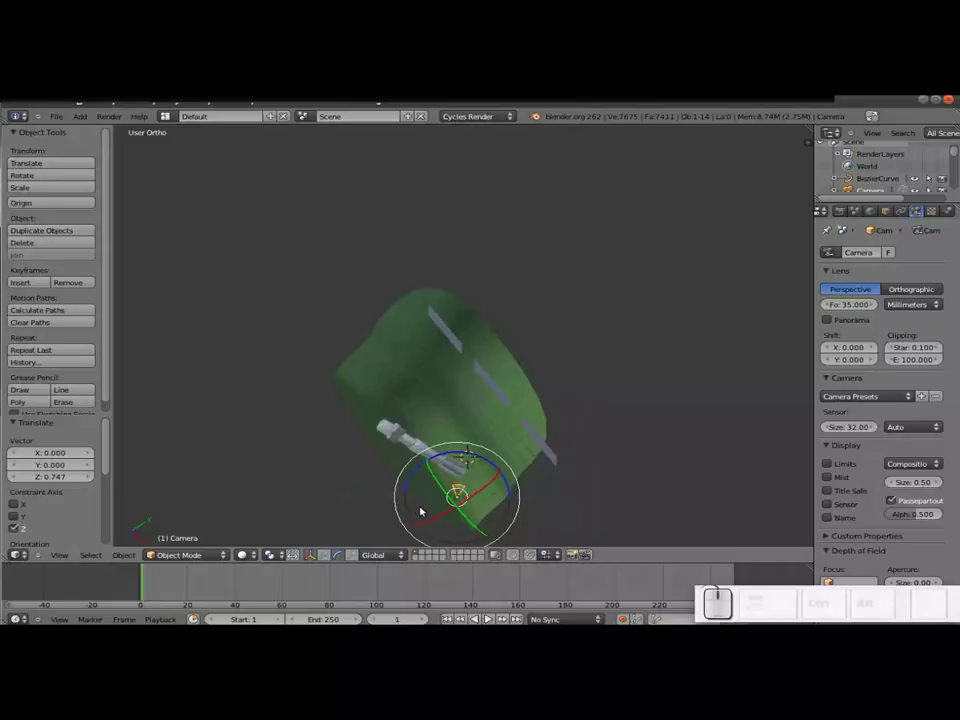
pyautogui.moveTo(486, 490); pyautogui.dragTo(324, 542)
pyautogui.middleClick(324, 542)
pyautogui.middleClick(253, 482)
# From camera view, nudge and tumble the camera to bring the hilt into frame
pyautogui.press('KP_0')
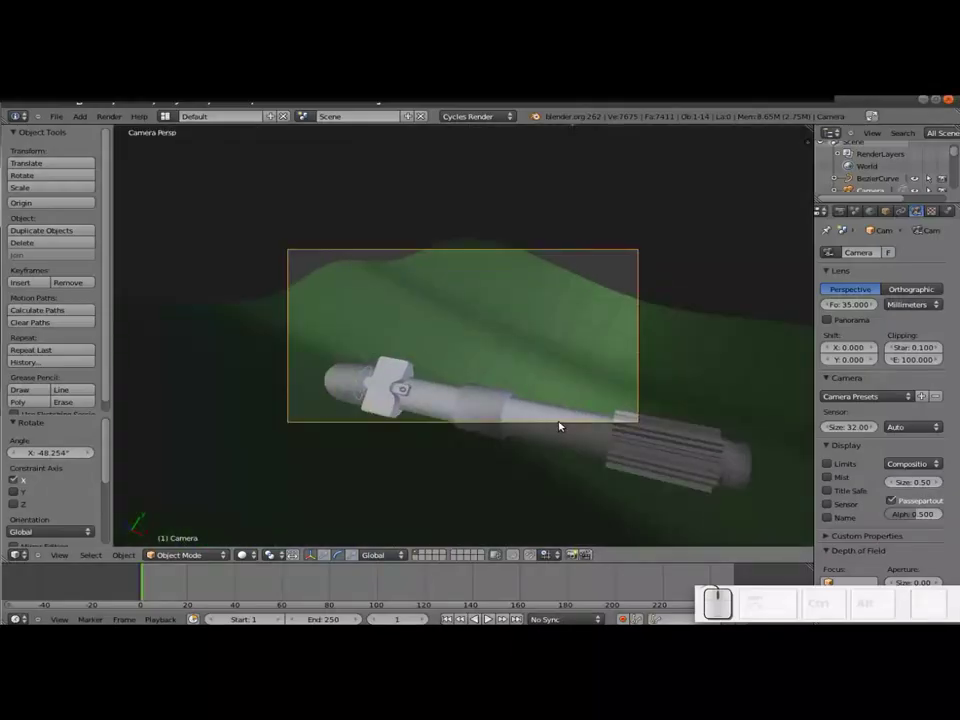
pyautogui.press('g')
pyautogui.click(621, 522)
pyautogui.press('shift+f')
pyautogui.scroll(-3)
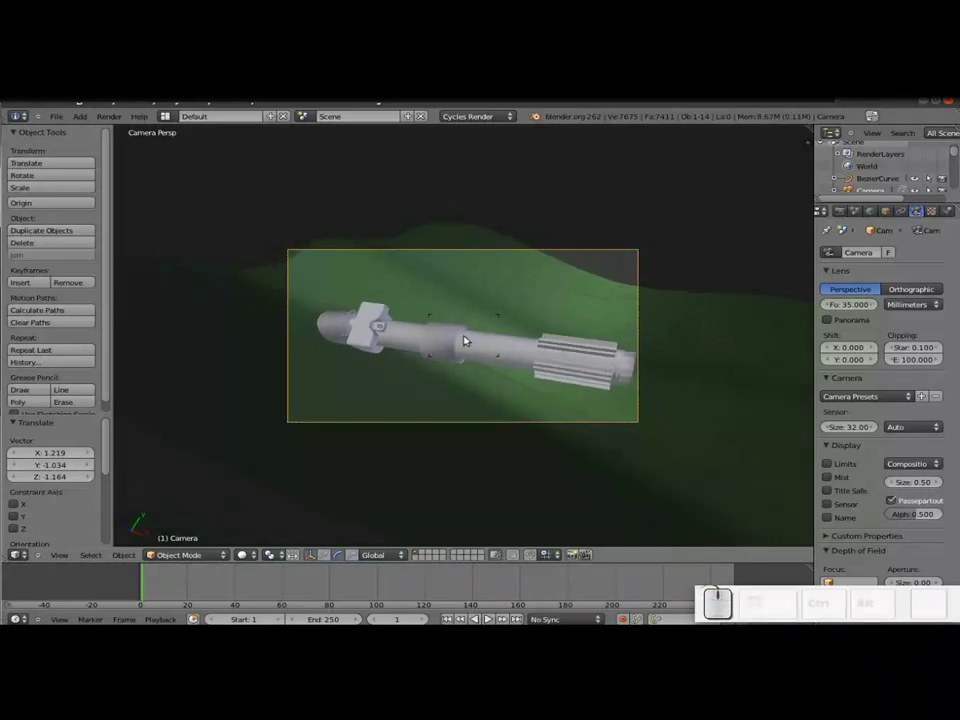
pyautogui.click(465, 339)
pyautogui.middleClick(489, 410)
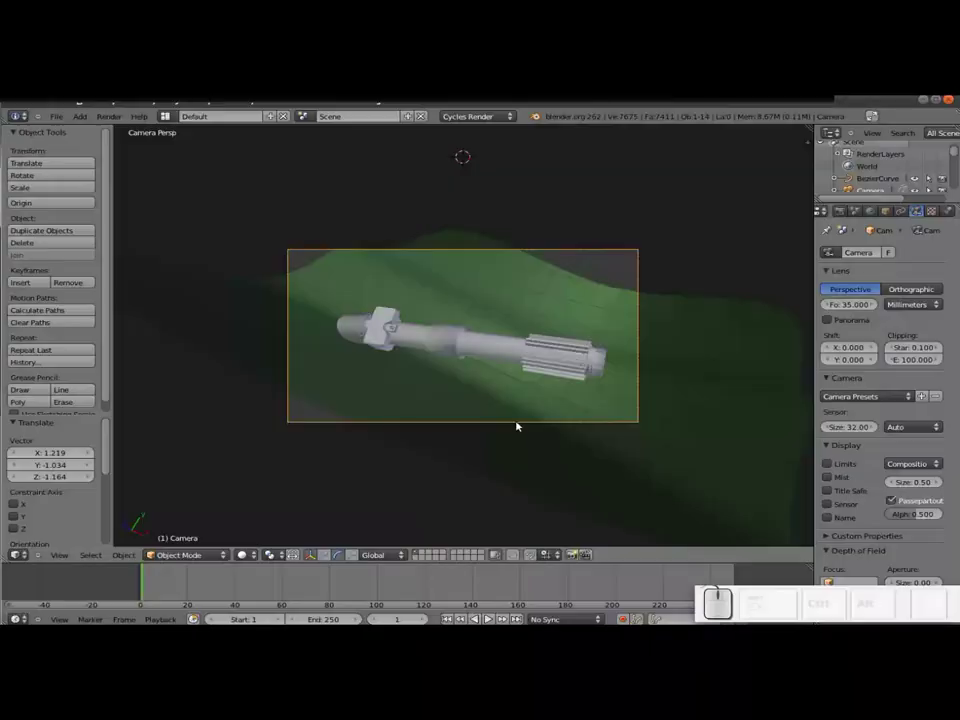
pyautogui.press('r')
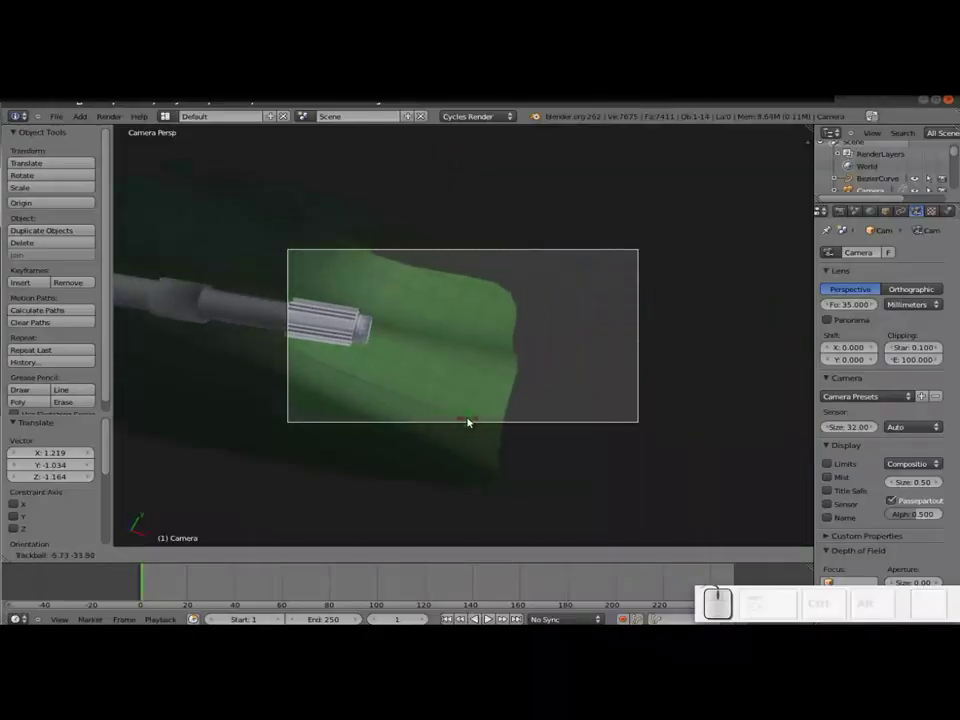
pyautogui.click(468, 422)
pyautogui.press('g')
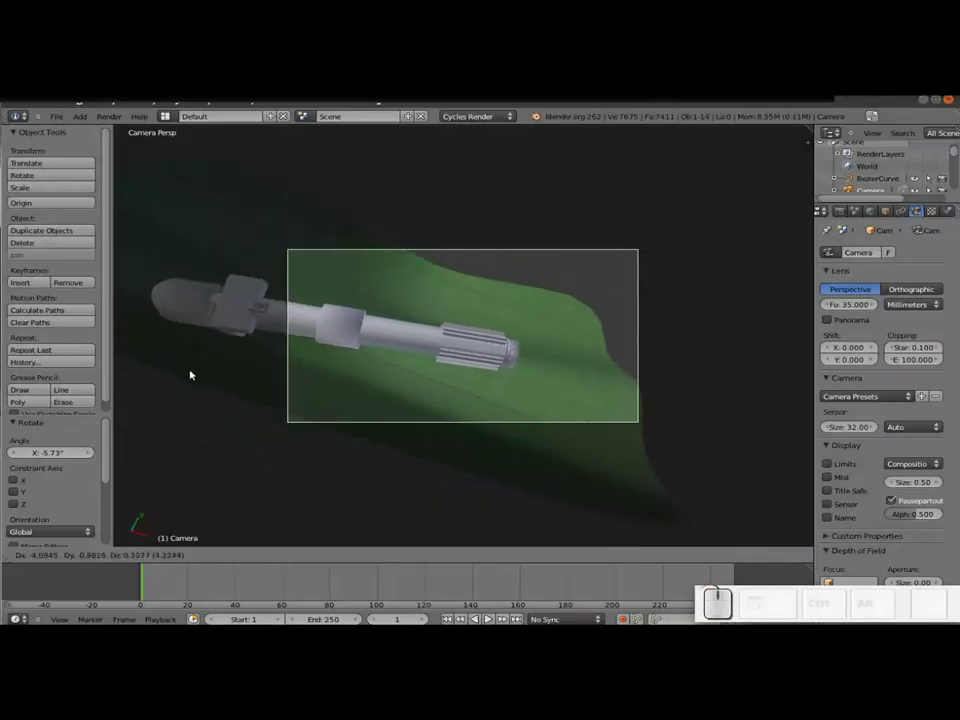
pyautogui.click(182, 362)
# Refine the camera position and tilt until the whole hilt sits diagonally over the green backdrop
pyautogui.press('g')
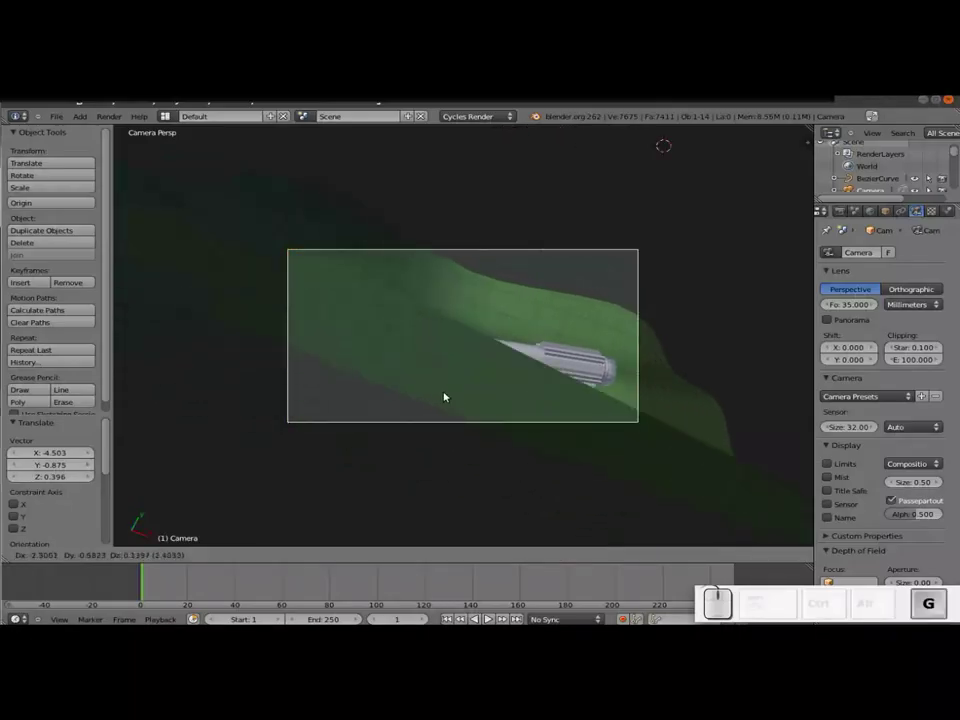
pyautogui.click(417, 349)
pyautogui.press('shift+f')
pyautogui.scroll(-3)
pyautogui.click(532, 256)
pyautogui.press('r')
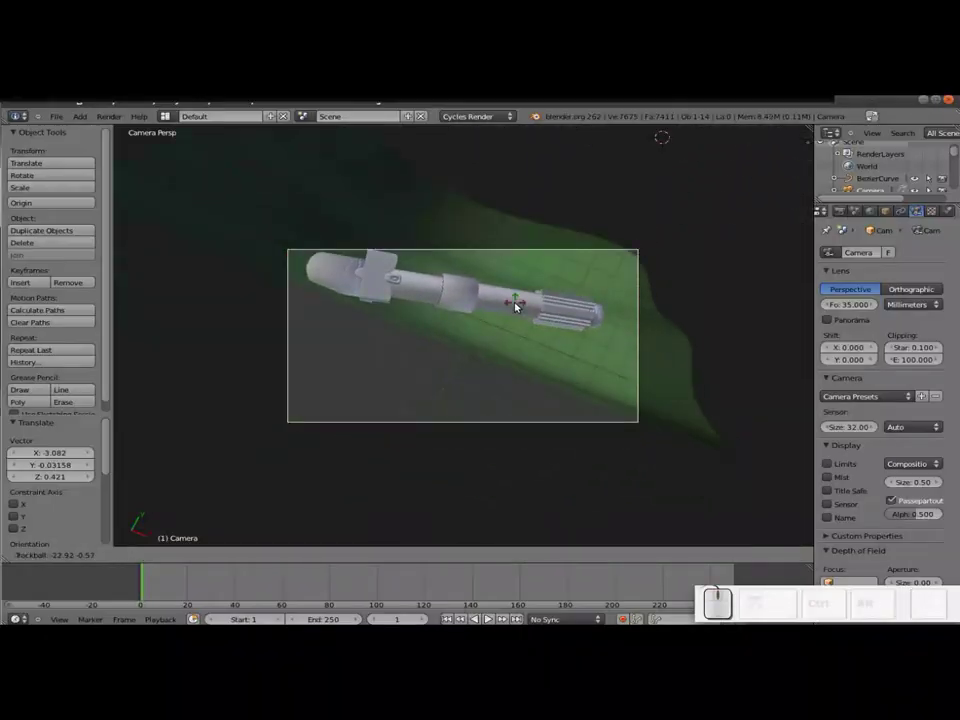
pyautogui.click(514, 311)
pyautogui.press('g')
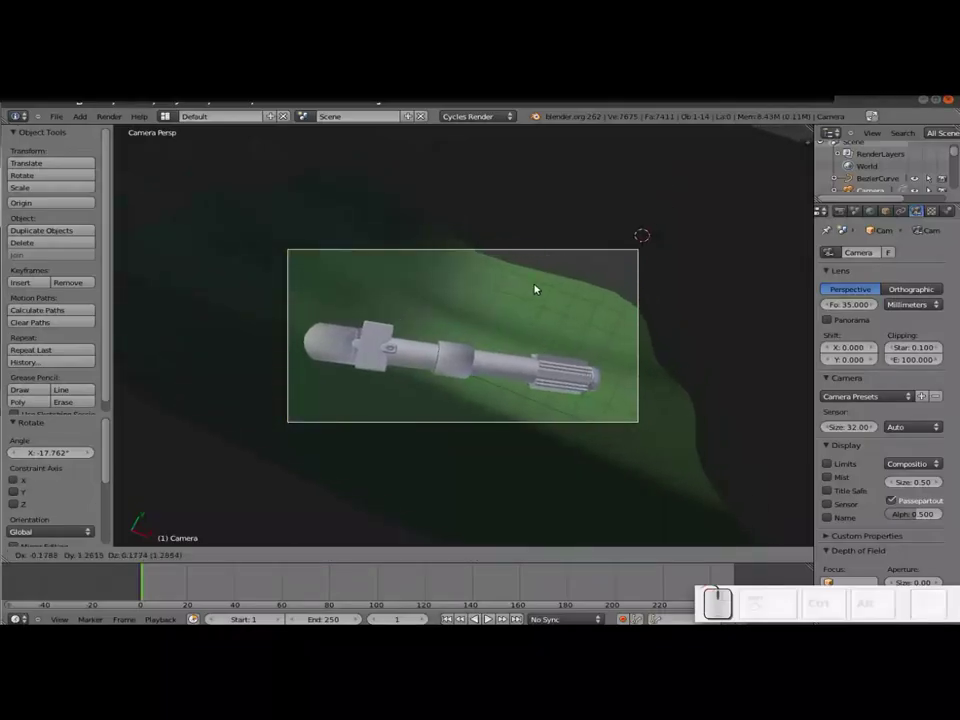
pyautogui.click(533, 288)
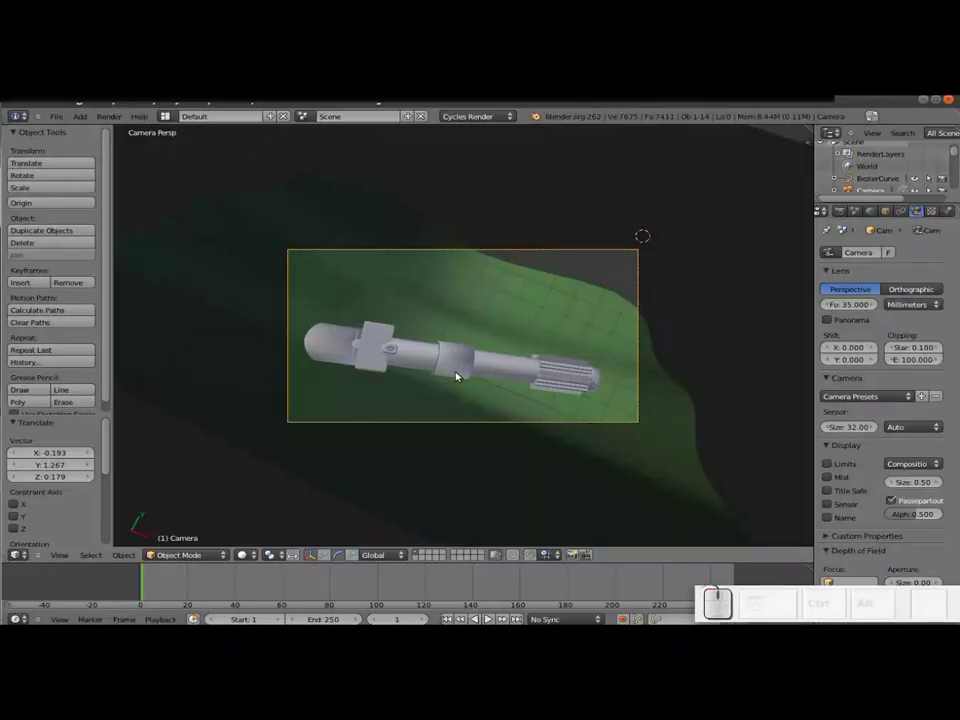
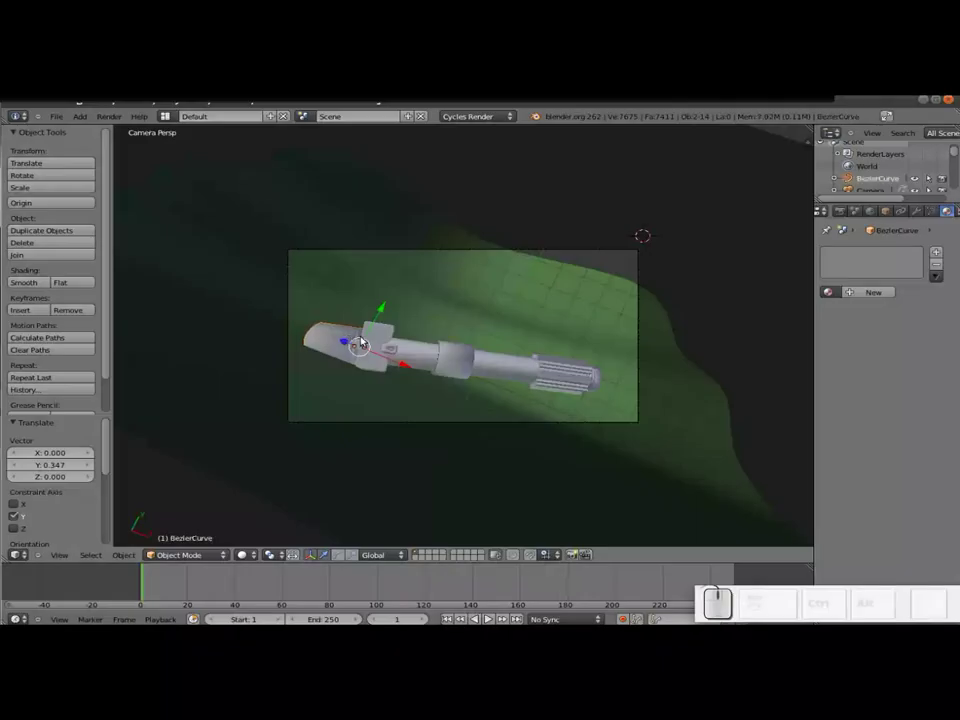
# Select the rounded end piece and hilt body and start sliding a section along the hilt's length
pyautogui.rightClick(387, 354)
pyautogui.moveTo(393, 349); pyautogui.dragTo(529, 370)
pyautogui.rightClick(550, 373)
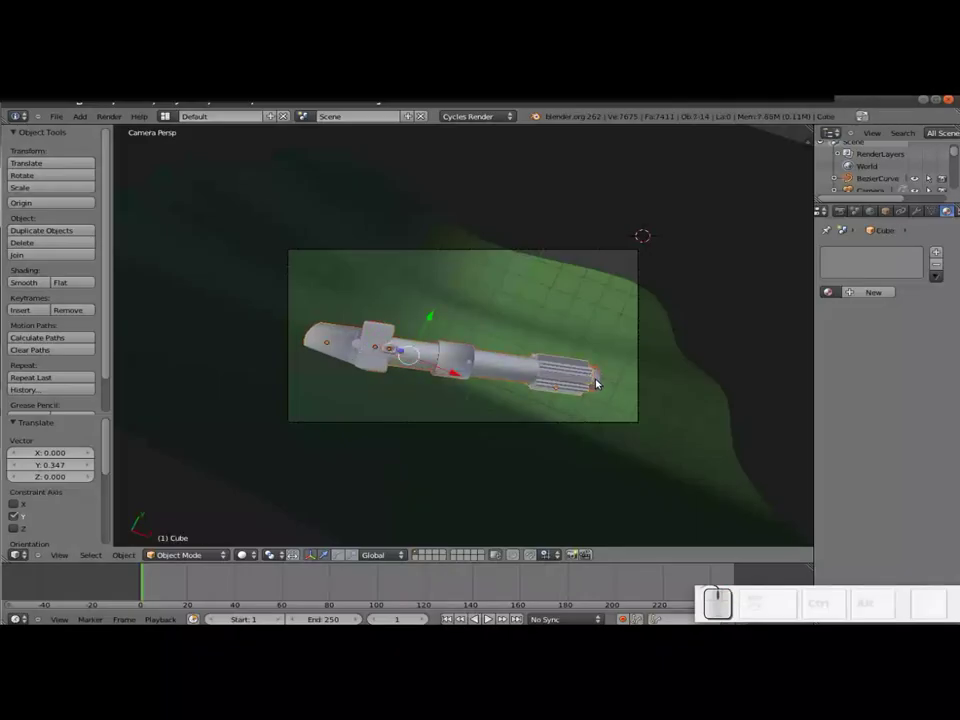
pyautogui.rightClick(594, 383)
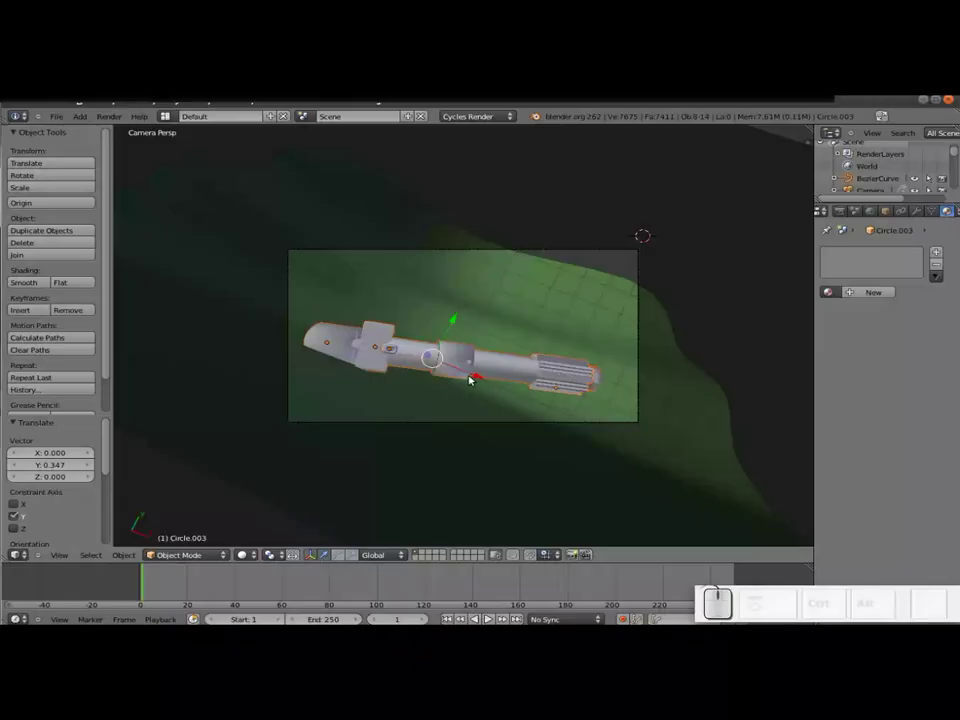
pyautogui.press('g')
pyautogui.press('Escape')
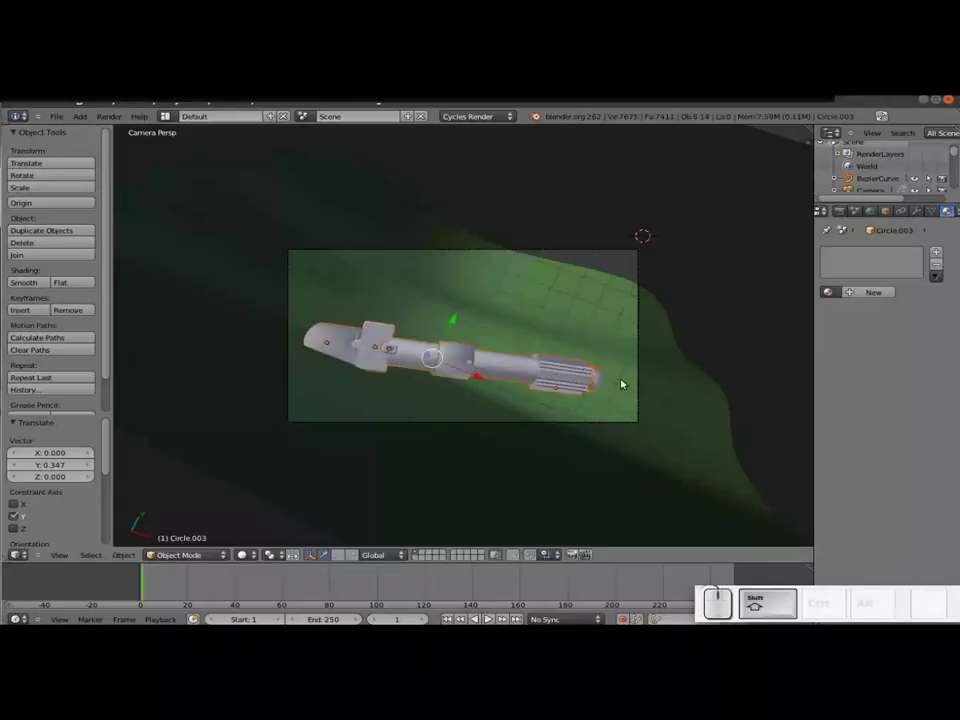
# Slide another hilt section along Y into place, then return to the camera view
pyautogui.moveTo(596, 382); pyautogui.dragTo(446, 313)
pyautogui.rightClick(446, 310)
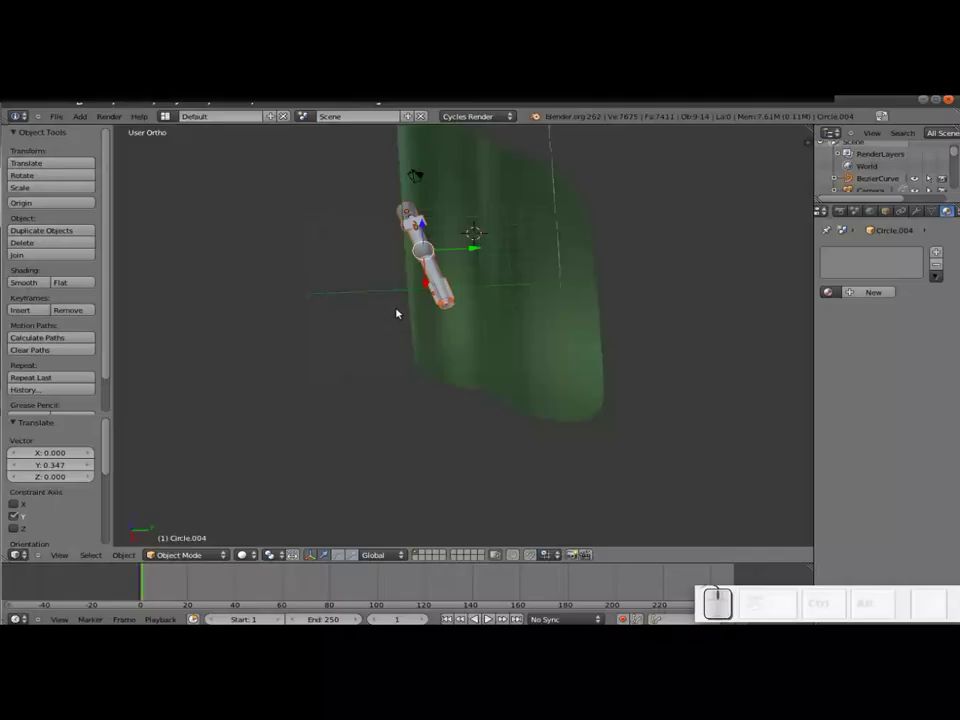
pyautogui.click(476, 253)
pyautogui.press('KP_0')
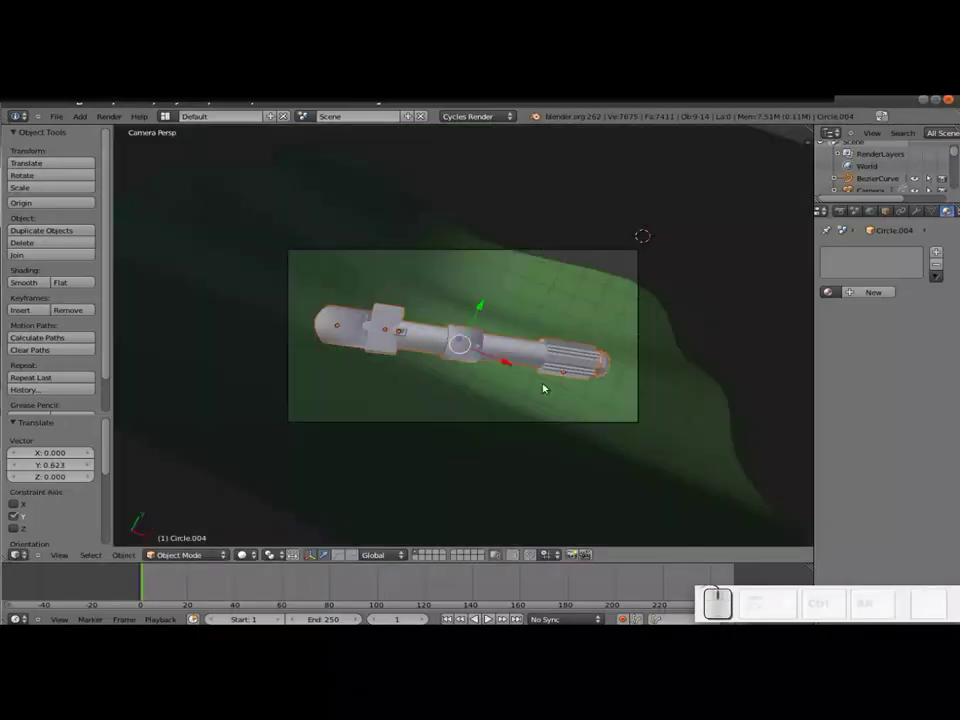
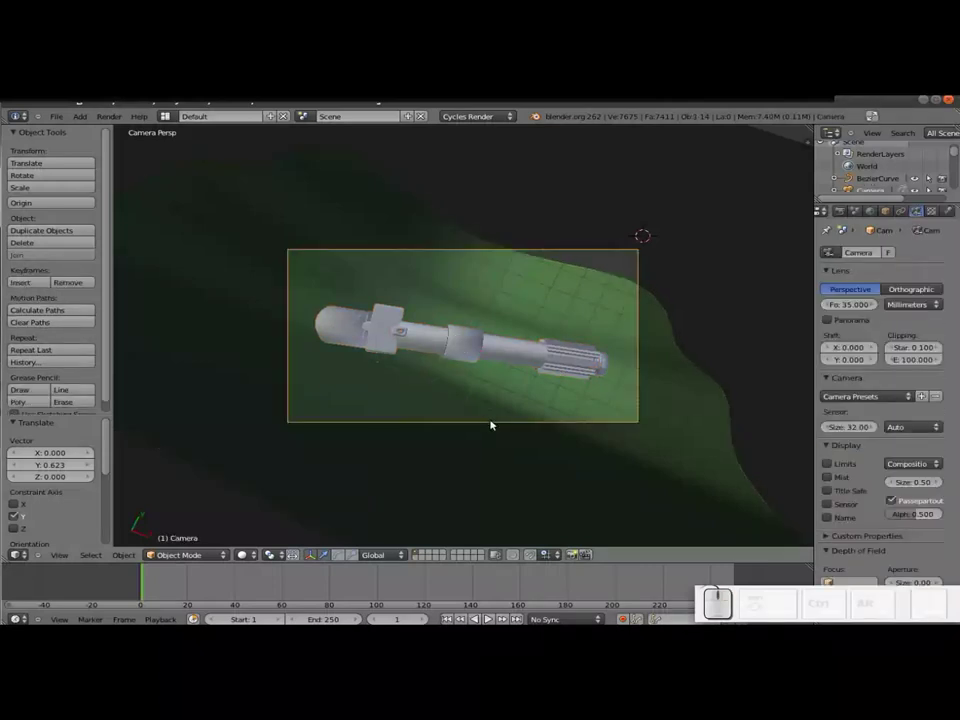
# Move the camera and tilt it about −16° on X to recenter the lengthened hilt
pyautogui.press('g')
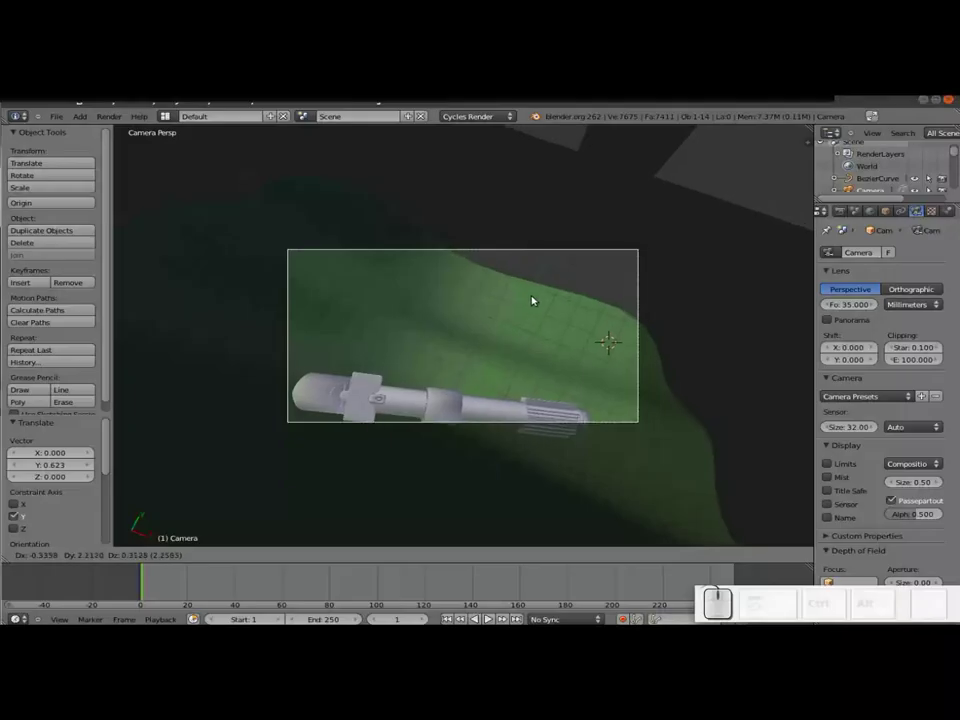
pyautogui.click(554, 217)
pyautogui.press('r')
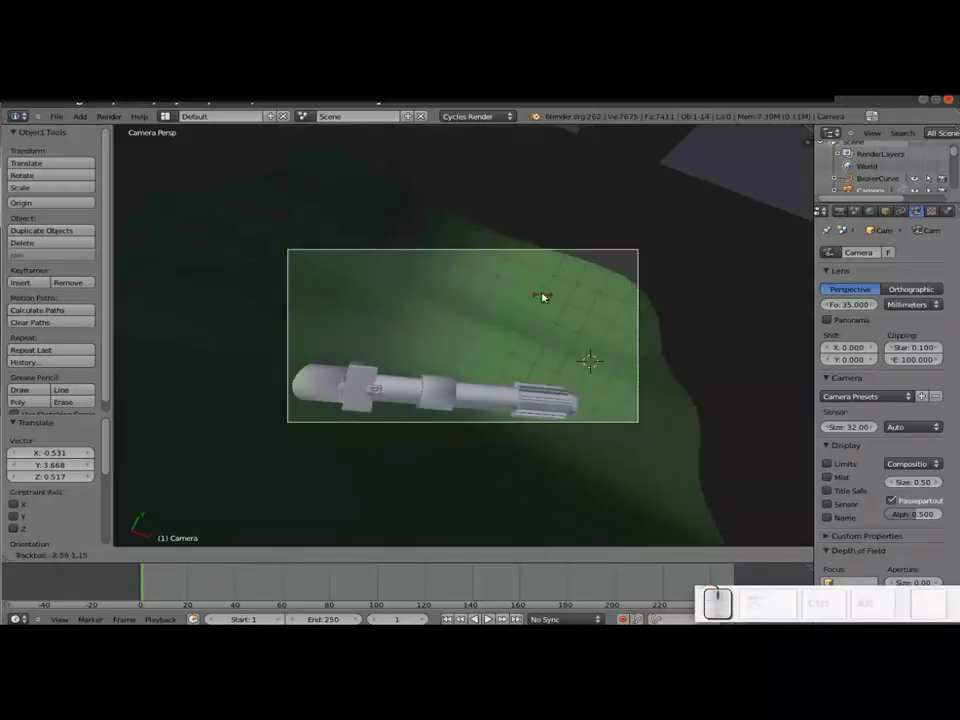
pyautogui.click(544, 290)
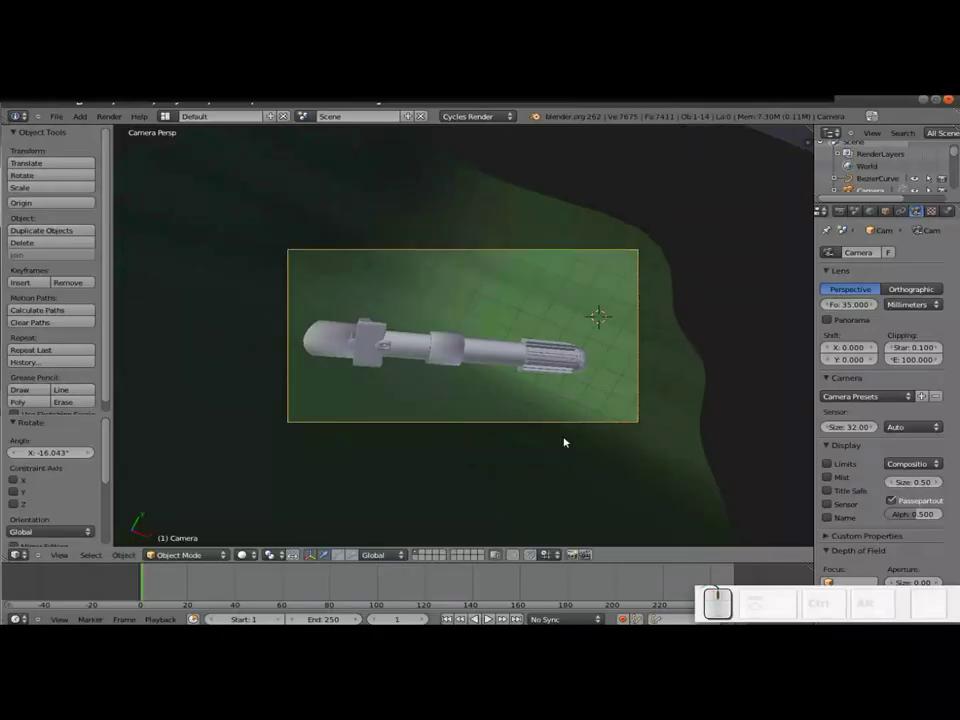
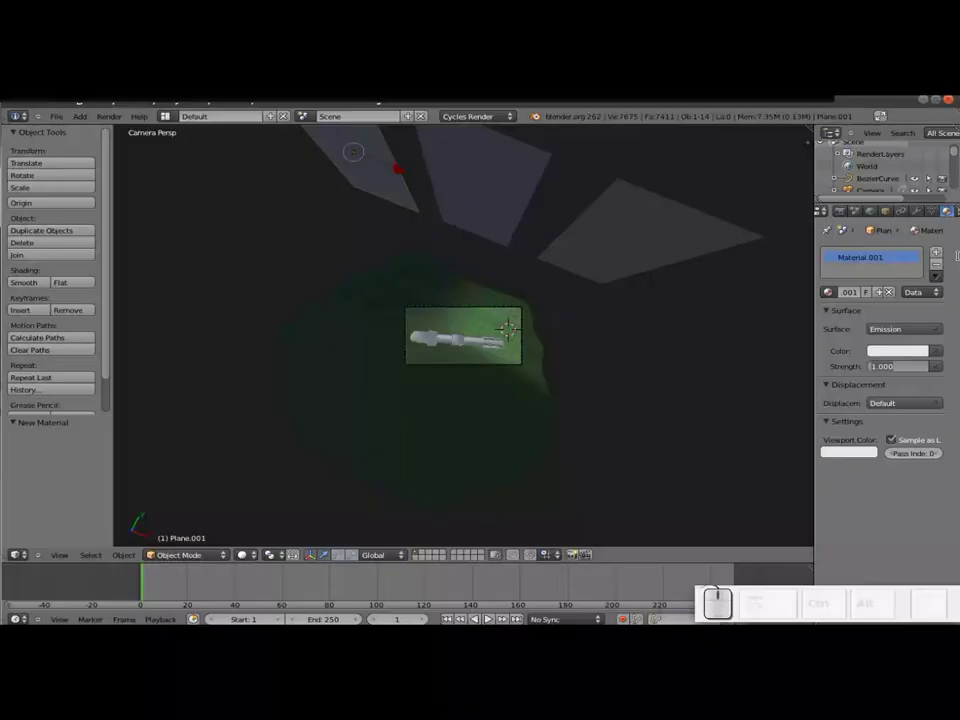
# Set the light plane's emission strength to 3
pyautogui.press('KP_3')
pyautogui.press('KP_Enter')
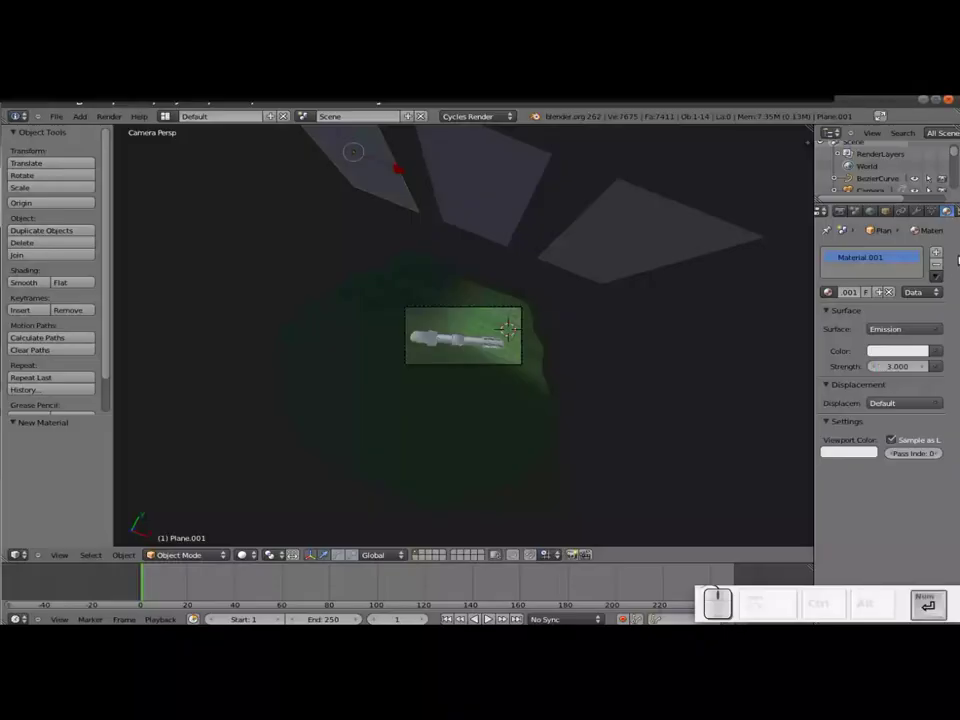
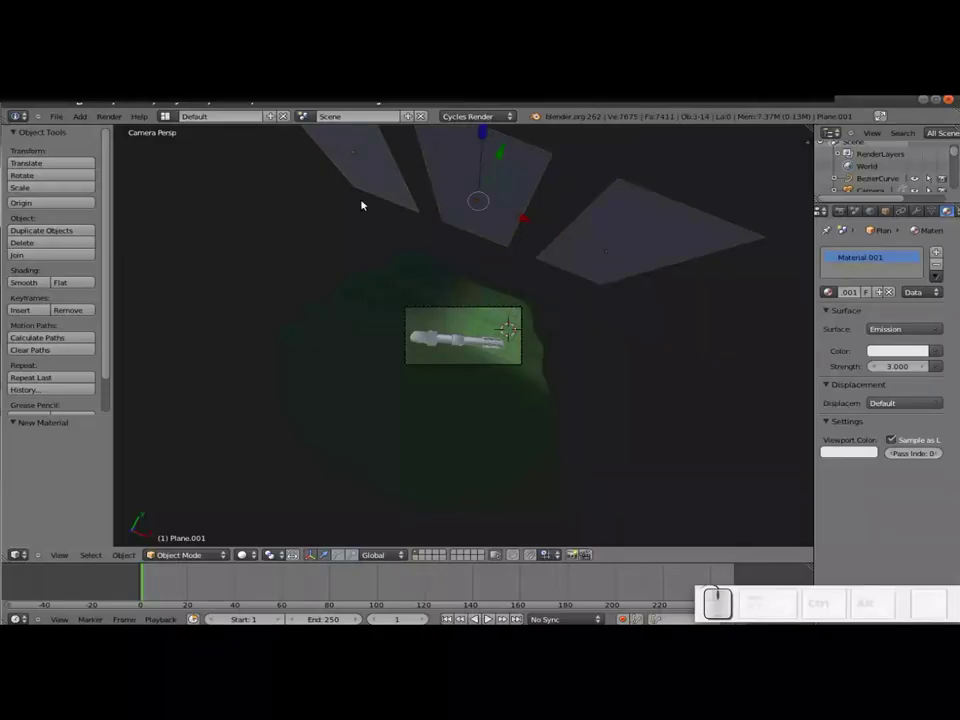
# Link the emission material from the active plane to the other two light planes
pyautogui.rightClick(635, 215)
pyautogui.rightClick(505, 188)
pyautogui.rightClick(377, 169)
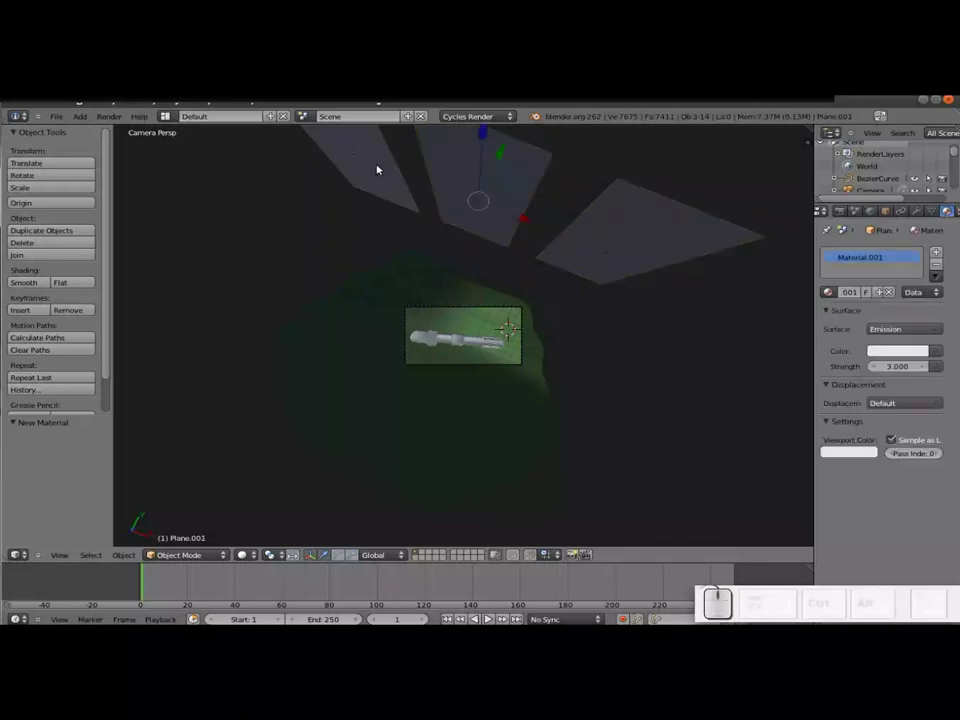
pyautogui.press('ctrl+l')
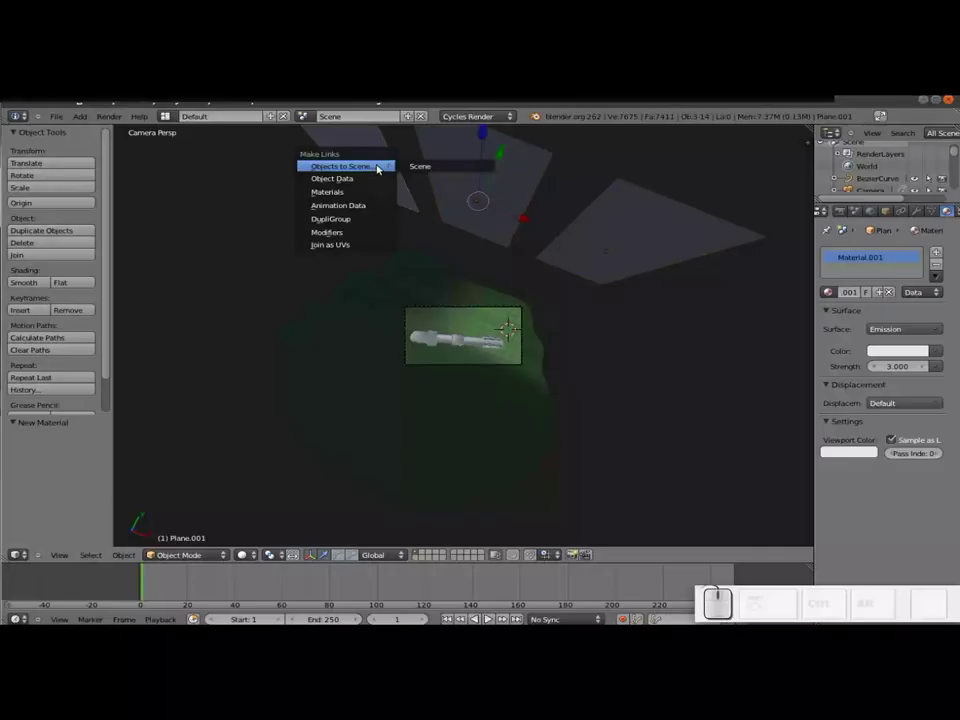
pyautogui.click(348, 196)
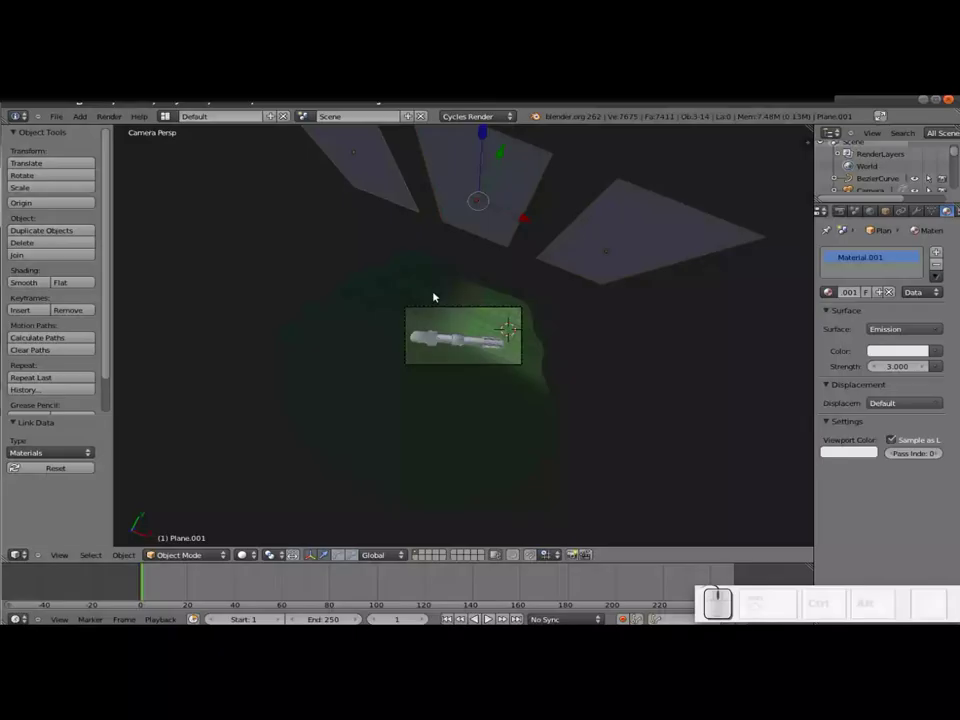
# Render the panel-lit hilt in Cycles, then leave the render back to the 3D scene
pyautogui.press('F12')
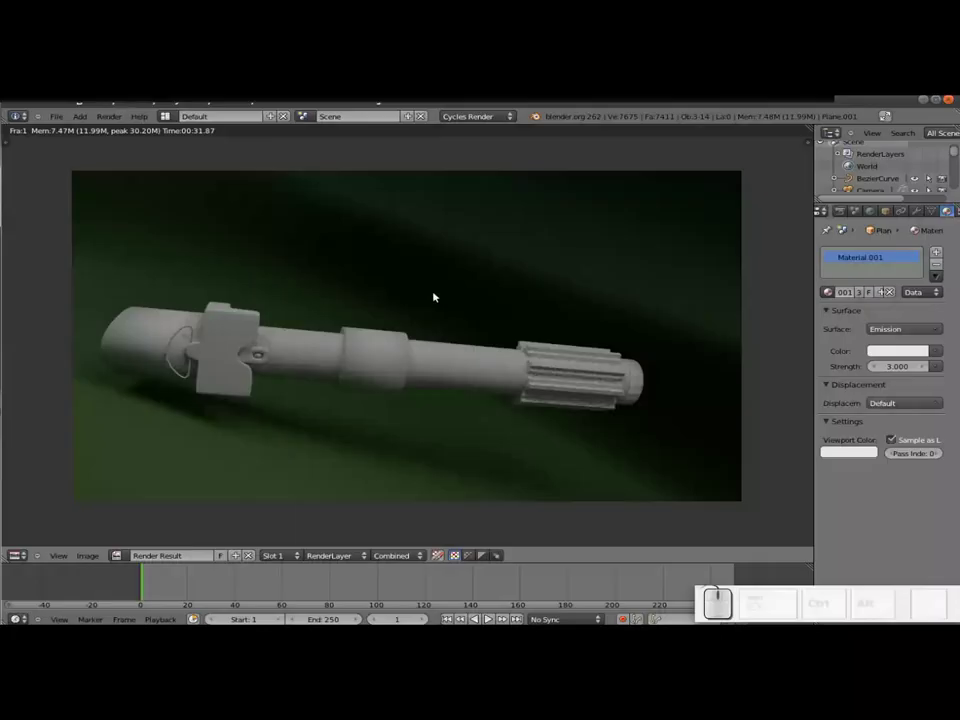
pyautogui.press('Escape')
pyautogui.scroll(3)
pyautogui.scroll(-3)
pyautogui.scroll(-3)
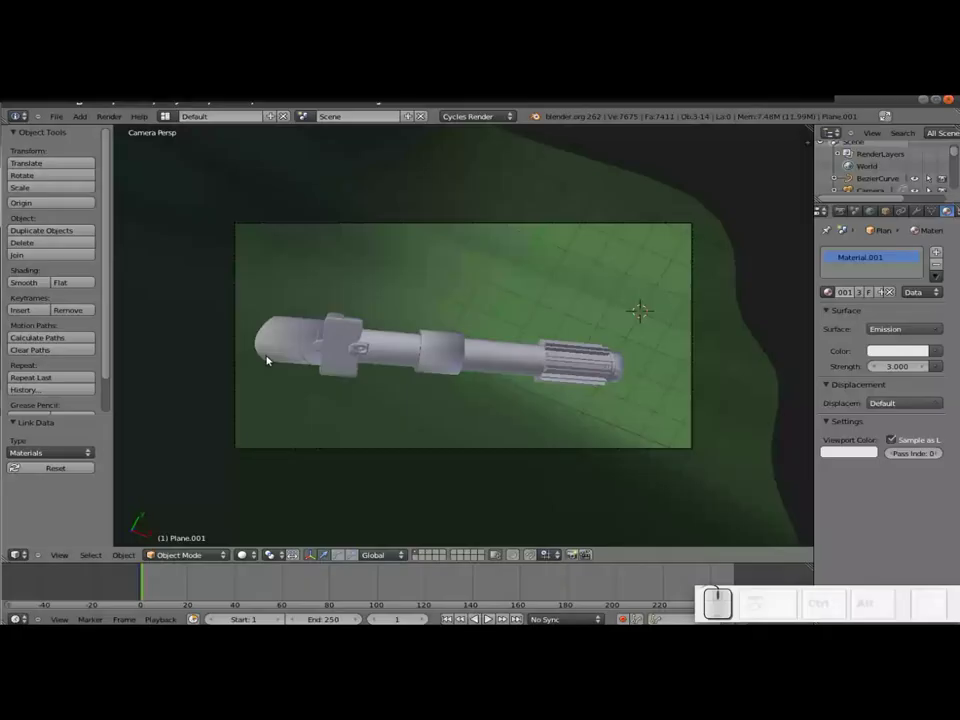
# Switch to top view and zoom in on the hilt's end cap
pyautogui.press('KP_7')
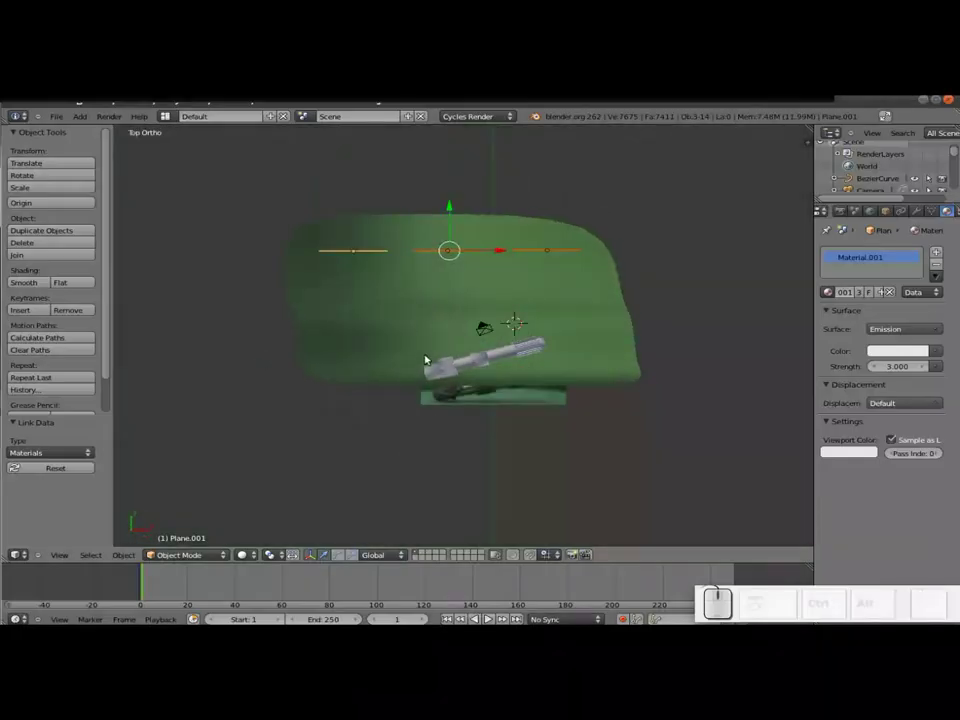
pyautogui.scroll(3)
pyautogui.scroll(3)
pyautogui.middleClick(433, 458)
pyautogui.scroll(3)
pyautogui.moveTo(447, 397); pyautogui.dragTo(353, 365)
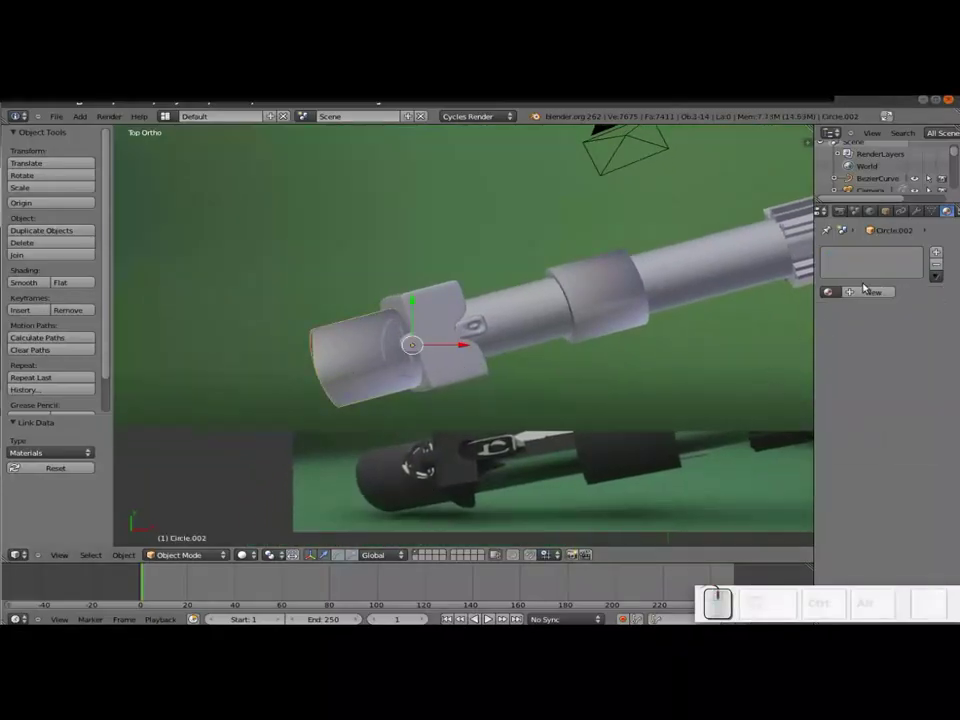
# Create a new dark grey diffuse material for the end cap and copy the colour to its viewport colour
pyautogui.click(864, 289)
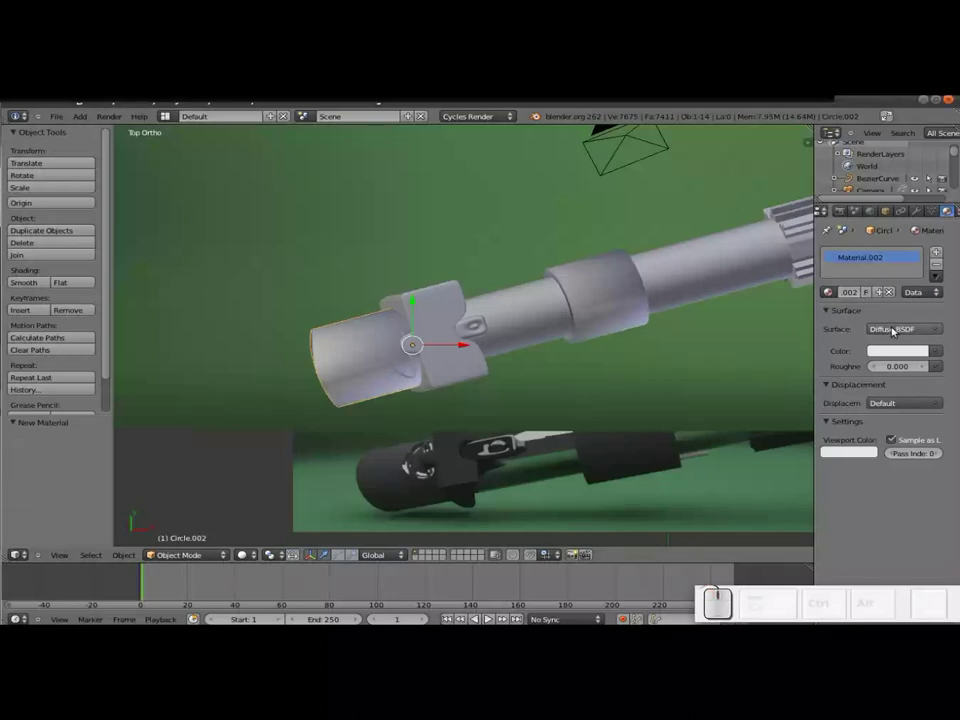
pyautogui.click(875, 351)
pyautogui.click(916, 229)
pyautogui.click(915, 229)
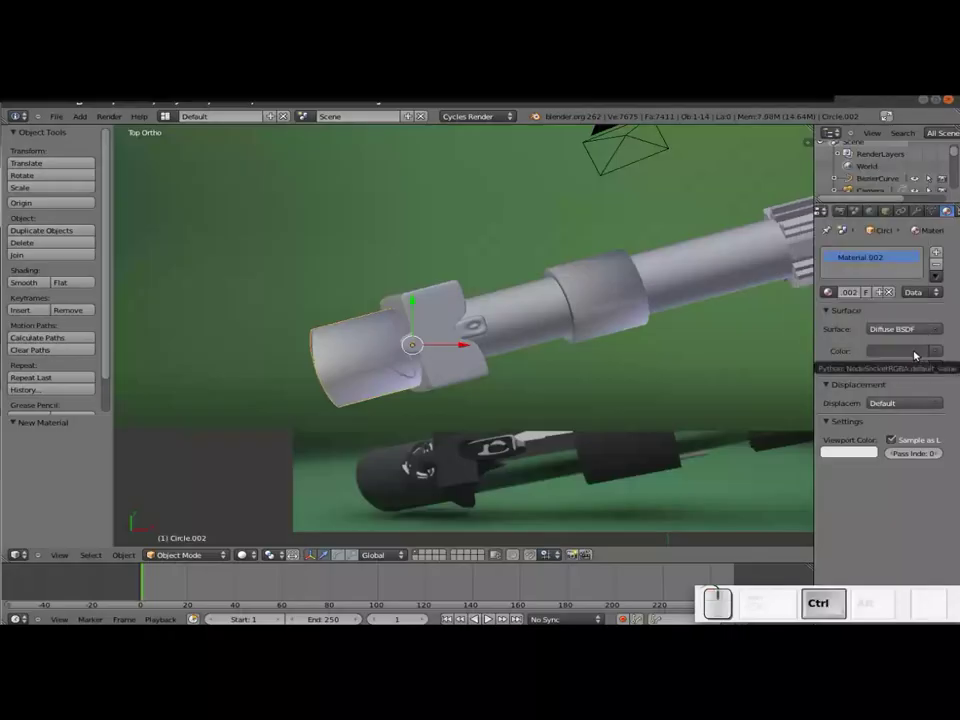
pyautogui.press('ctrl+c')
pyautogui.press('ctrl+v')
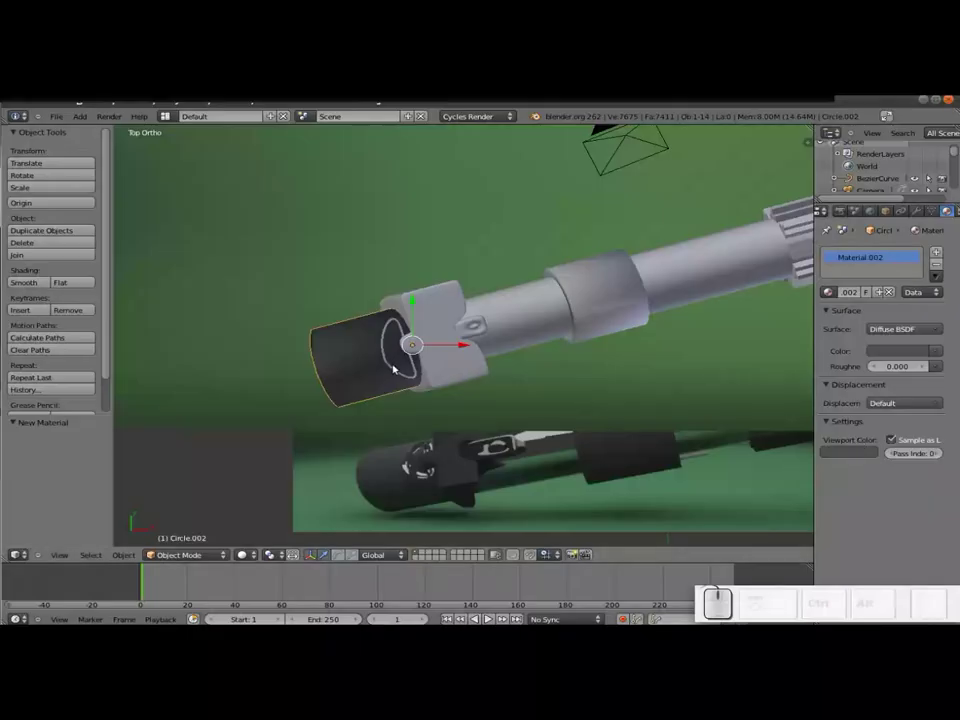
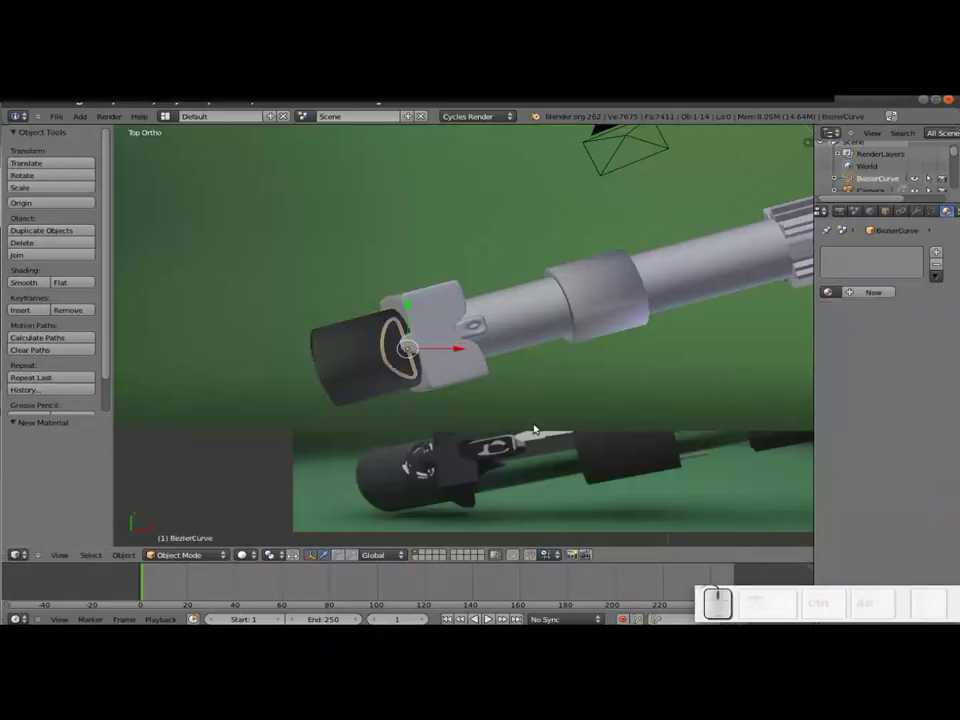
# Give the curved loop a new dark grey material with a Glossy BSDF surface
pyautogui.click(878, 299)
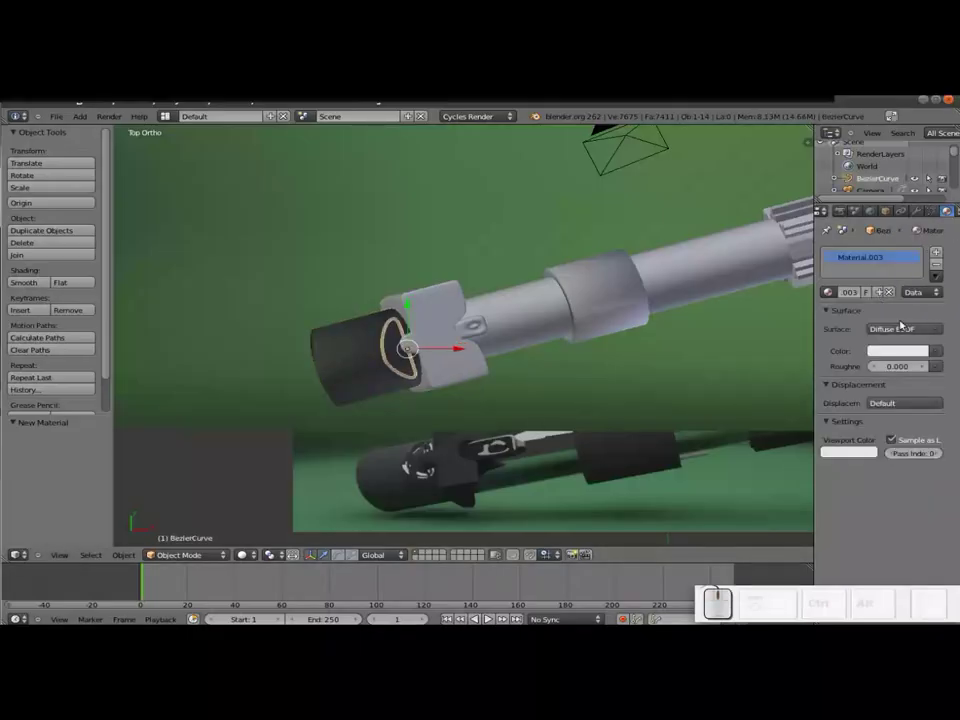
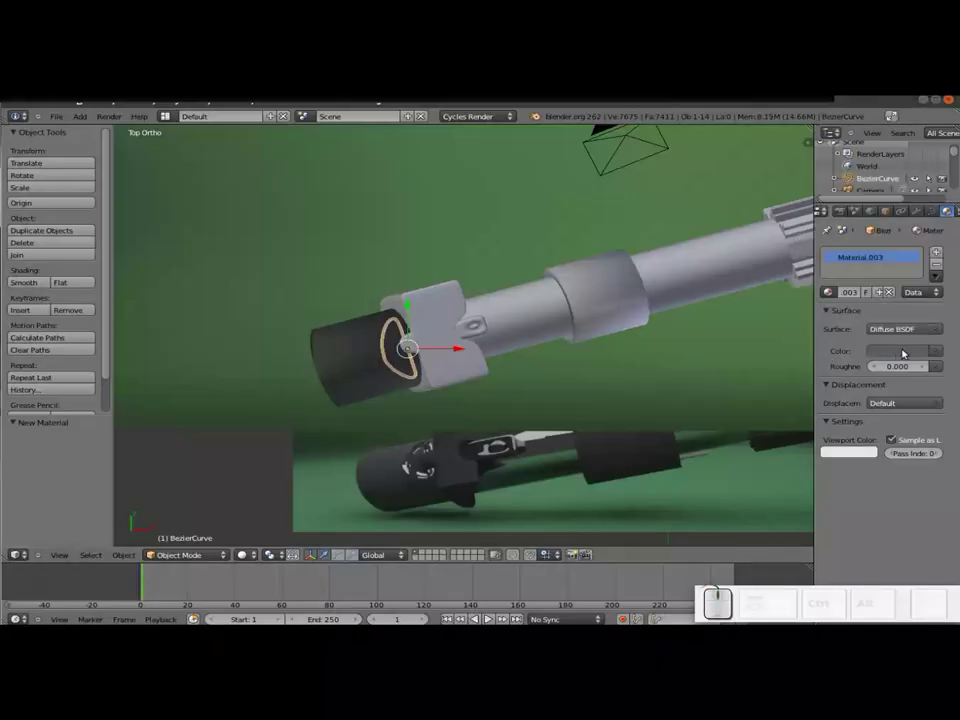
pyautogui.press('ctrl+c')
pyautogui.press('ctrl+v')
pyautogui.click(898, 335)
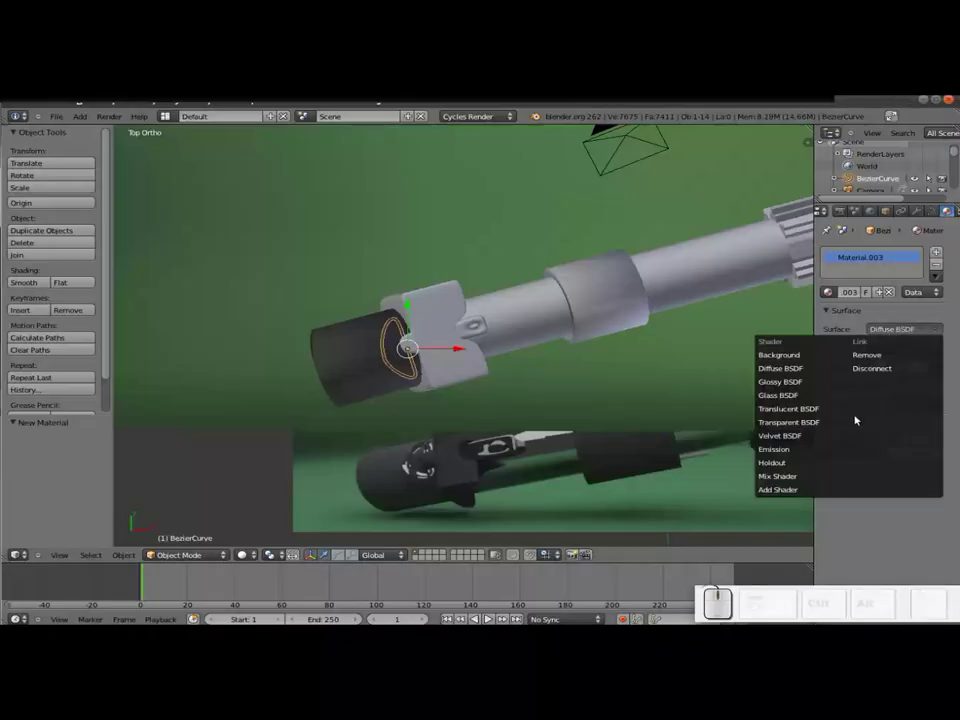
pyautogui.click(790, 388)
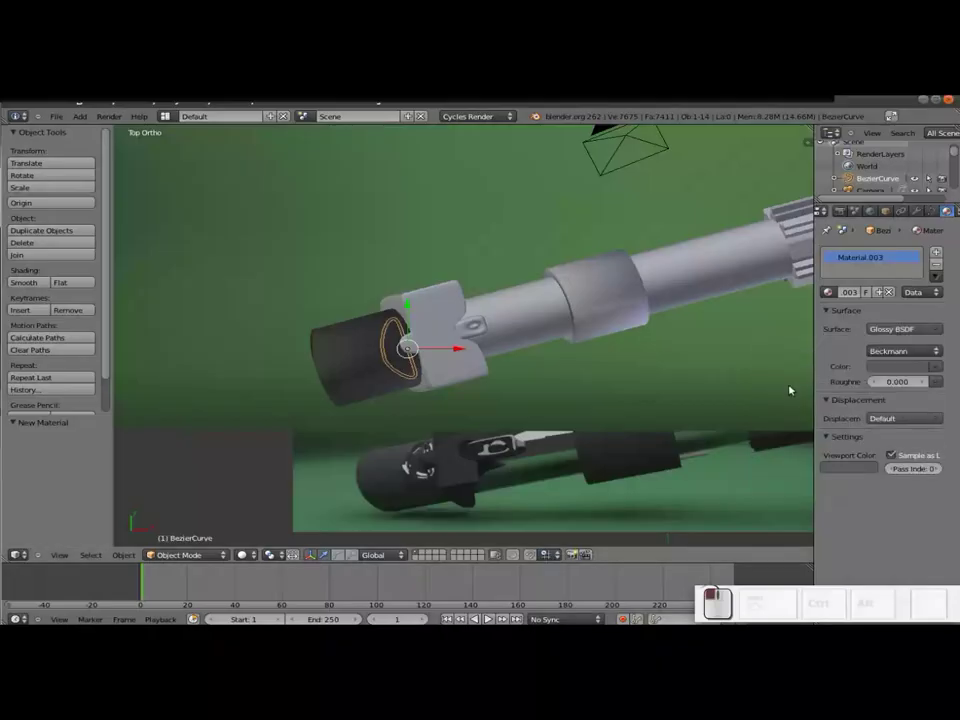
# Create a new diffuse material for the clamp block
pyautogui.rightClick(453, 370)
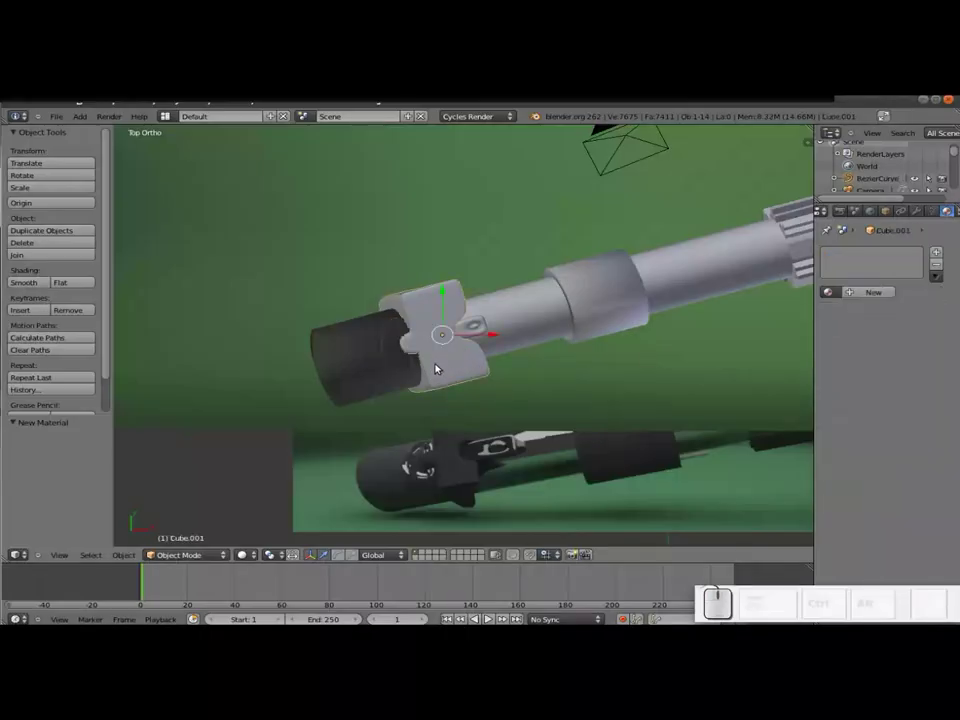
pyautogui.click(878, 302)
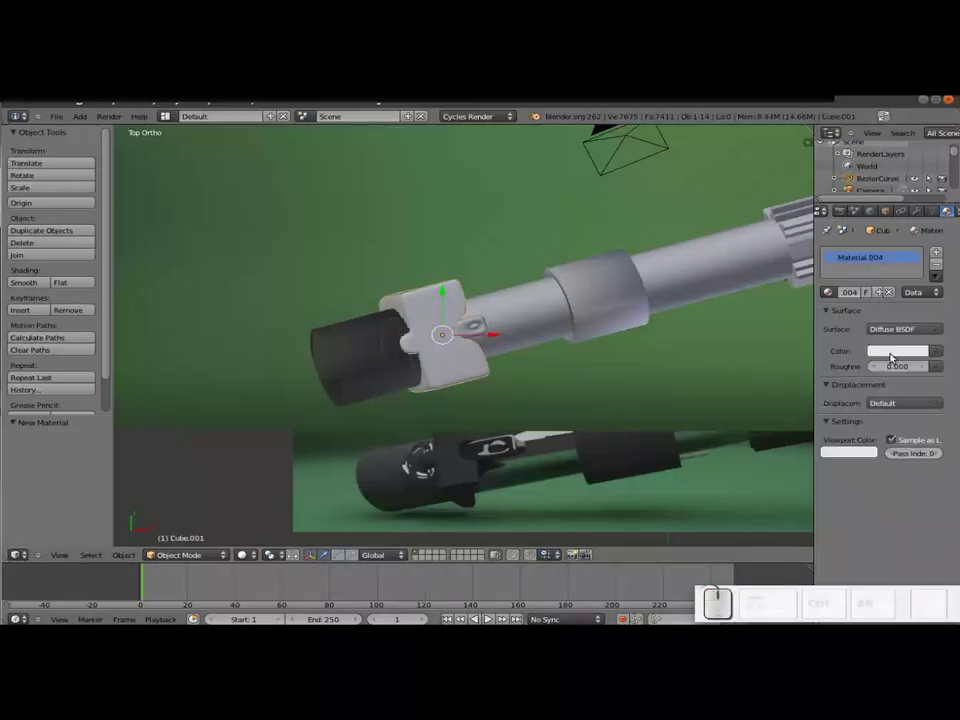
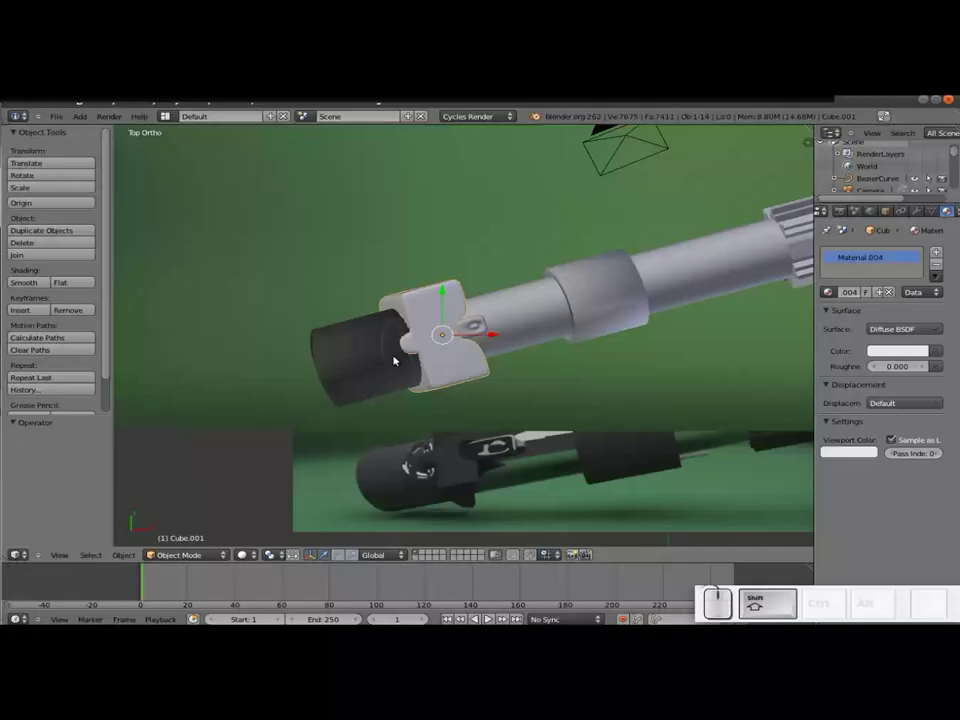
# Link the dark material onto the other end piece with Ctrl+L Materials
pyautogui.rightClick(351, 369)
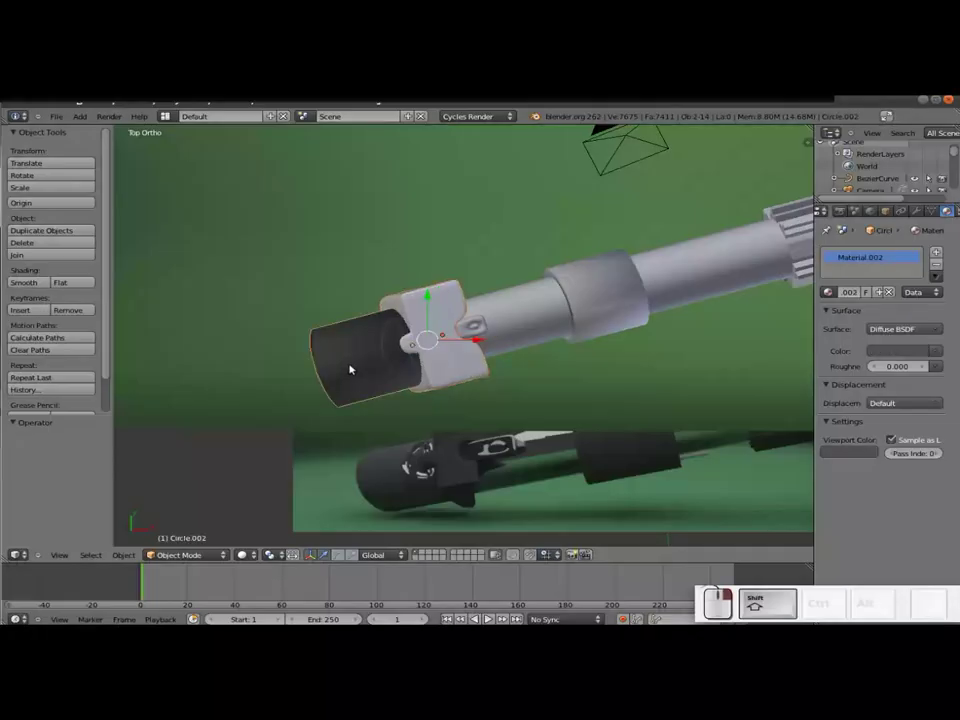
pyautogui.press('ctrl+l')
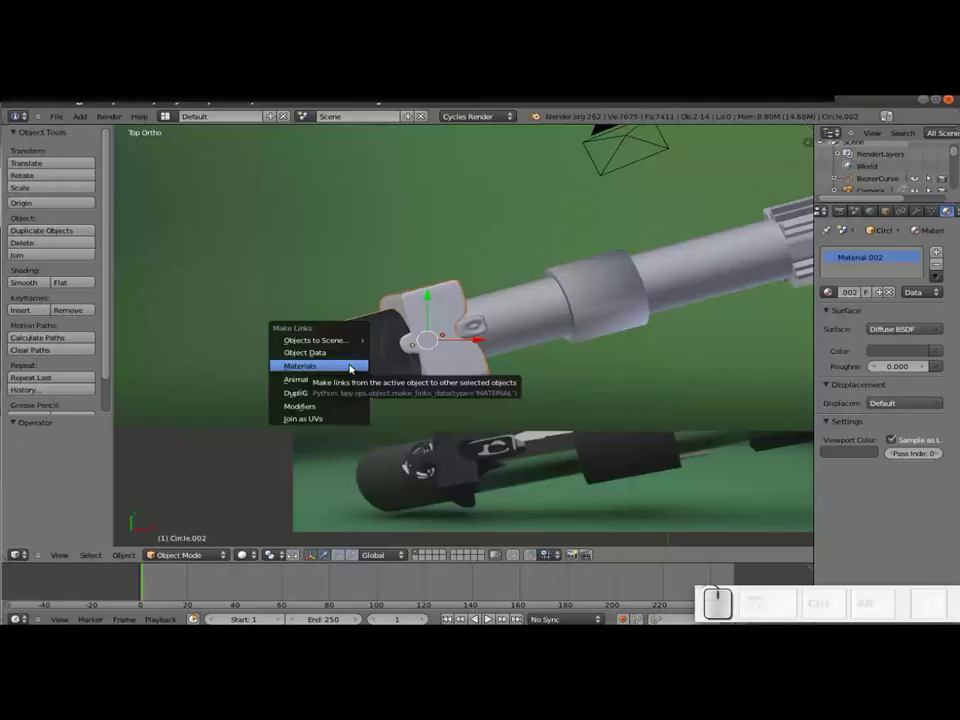
pyautogui.click(350, 368)
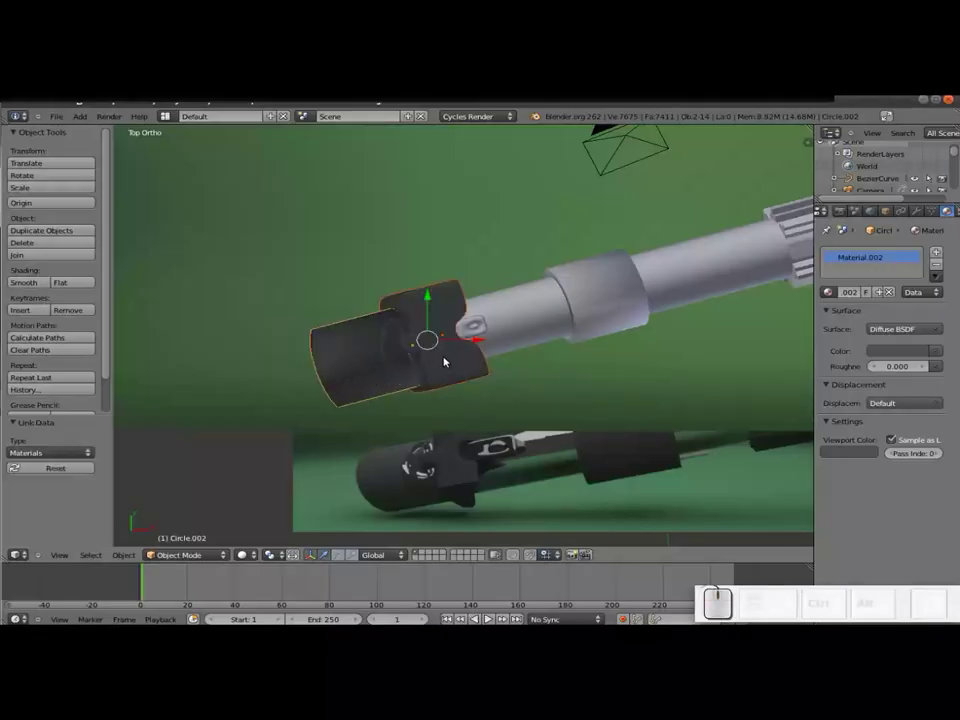
# Give the small knob a new material with a glossy surface
pyautogui.rightClick(466, 334)
pyautogui.click(877, 302)
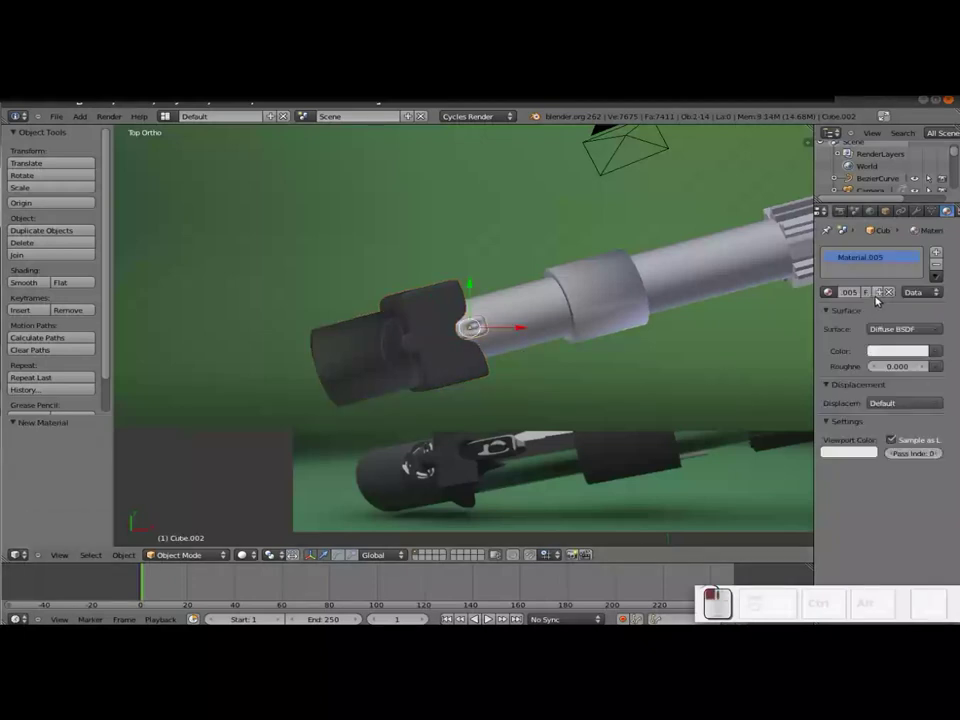
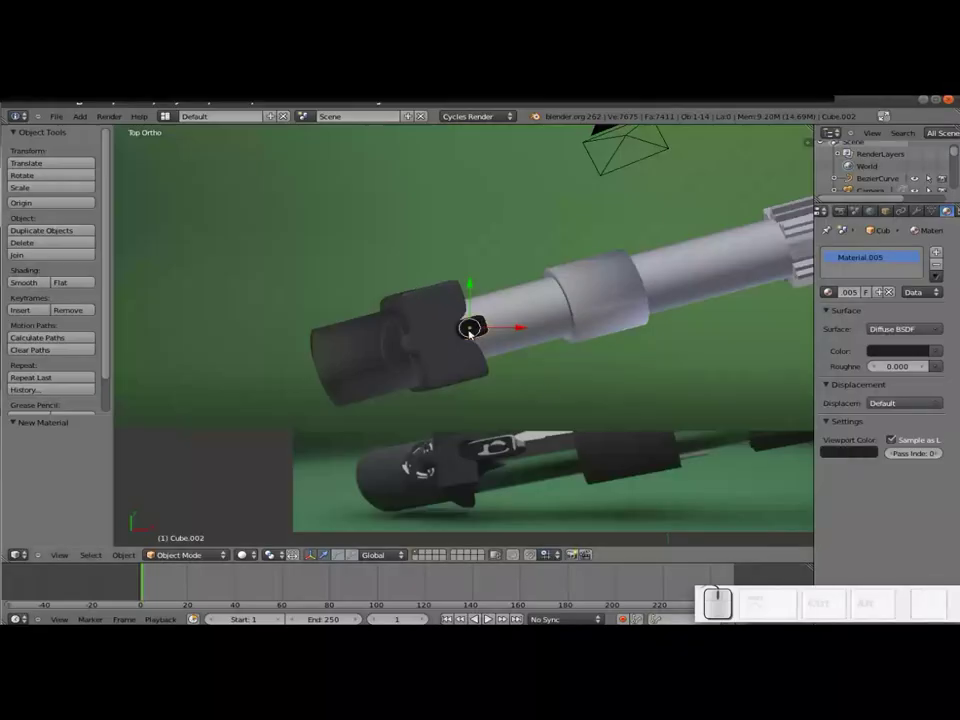
pyautogui.click(887, 334)
pyautogui.click(795, 387)
# Give the long shaft a new Glossy BSDF material, then select the ridged grip
pyautogui.rightClick(527, 308)
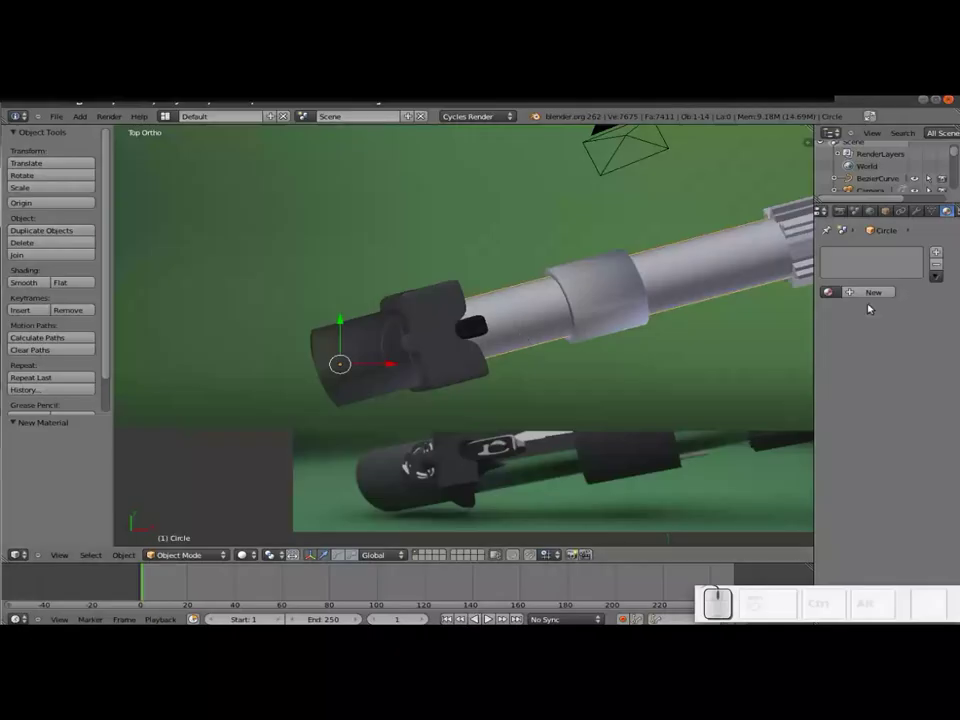
pyautogui.click(870, 297)
pyautogui.click(896, 332)
pyautogui.click(801, 386)
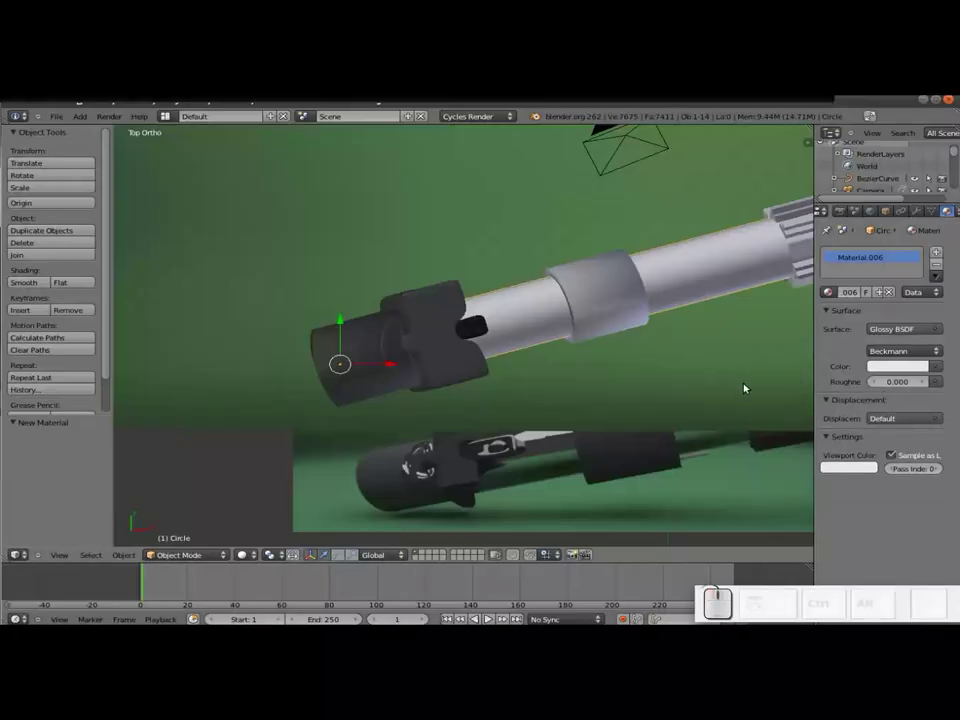
pyautogui.moveTo(731, 338); pyautogui.dragTo(658, 287)
pyautogui.rightClick(644, 266)
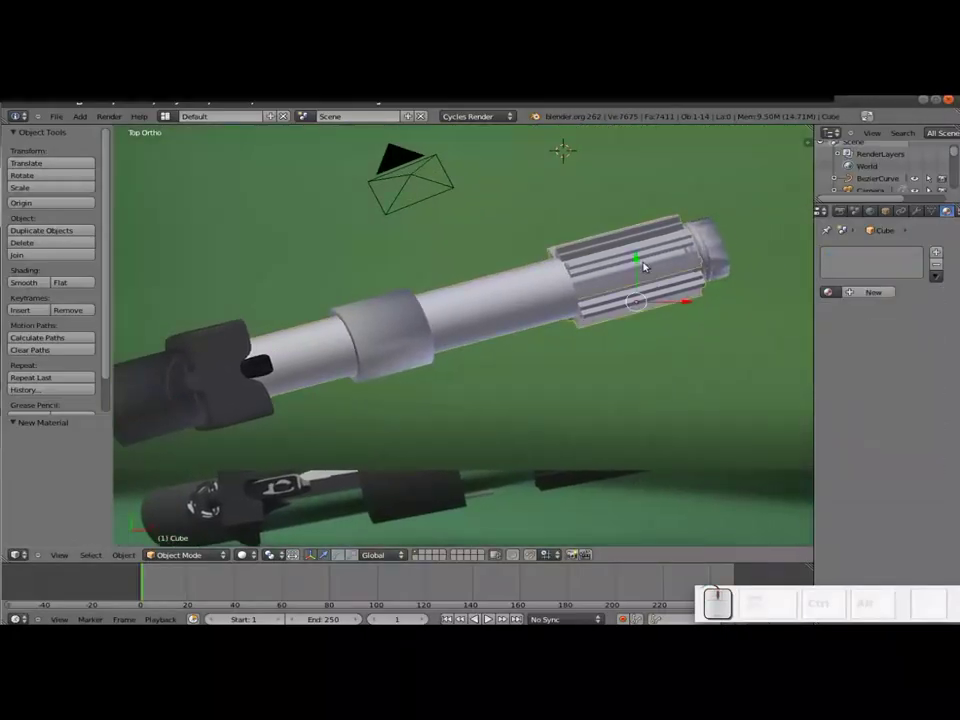
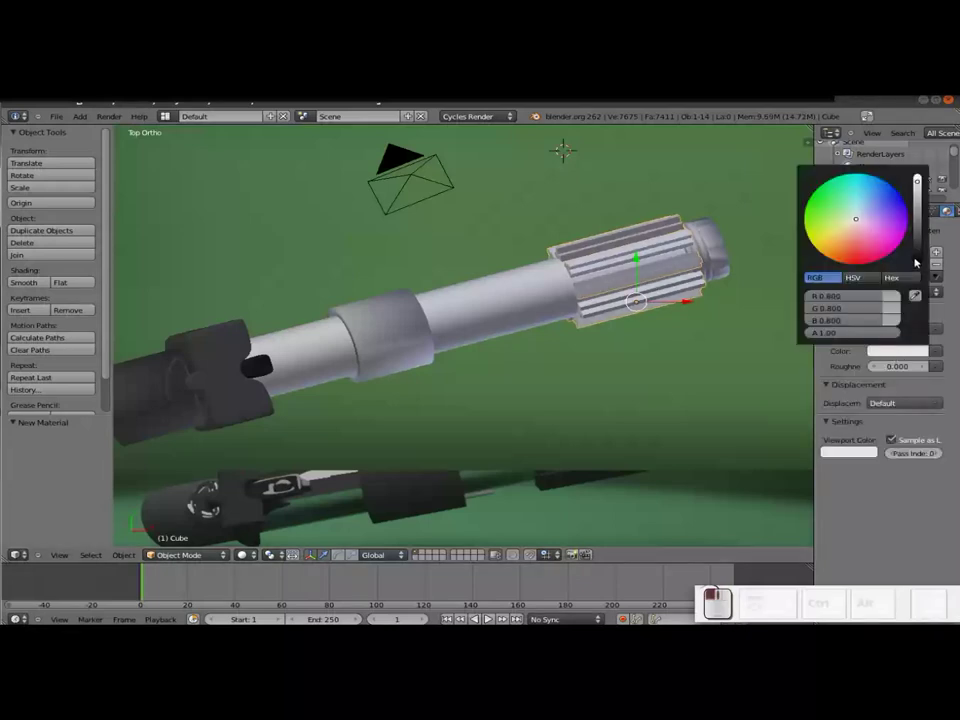
# Darken the grip material's colour and copy it to the viewport colour
pyautogui.click(919, 251)
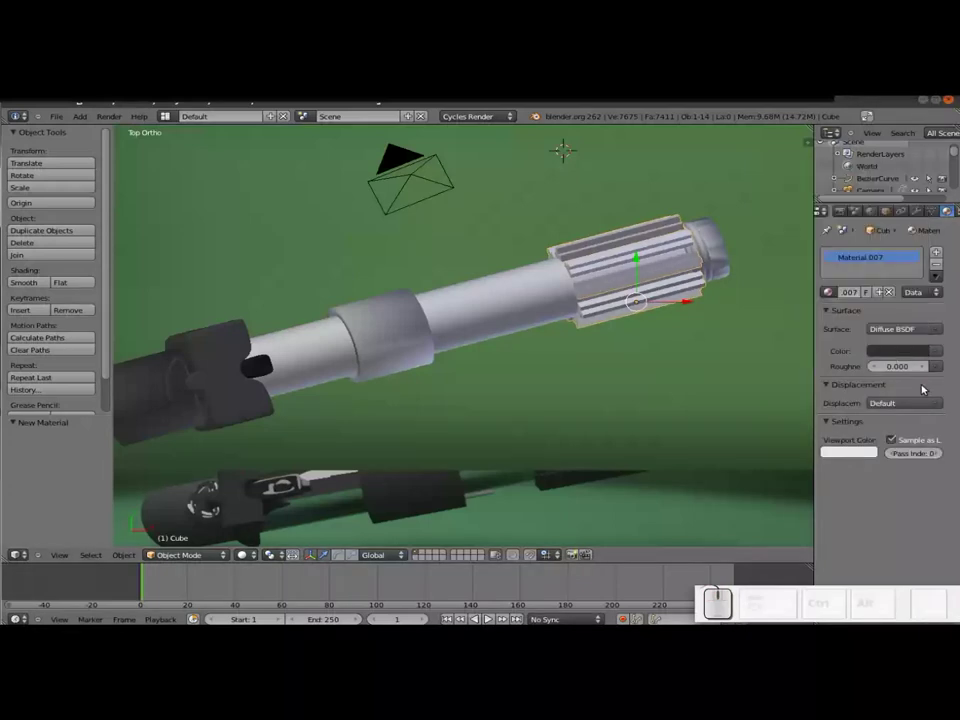
pyautogui.press('ctrl+c')
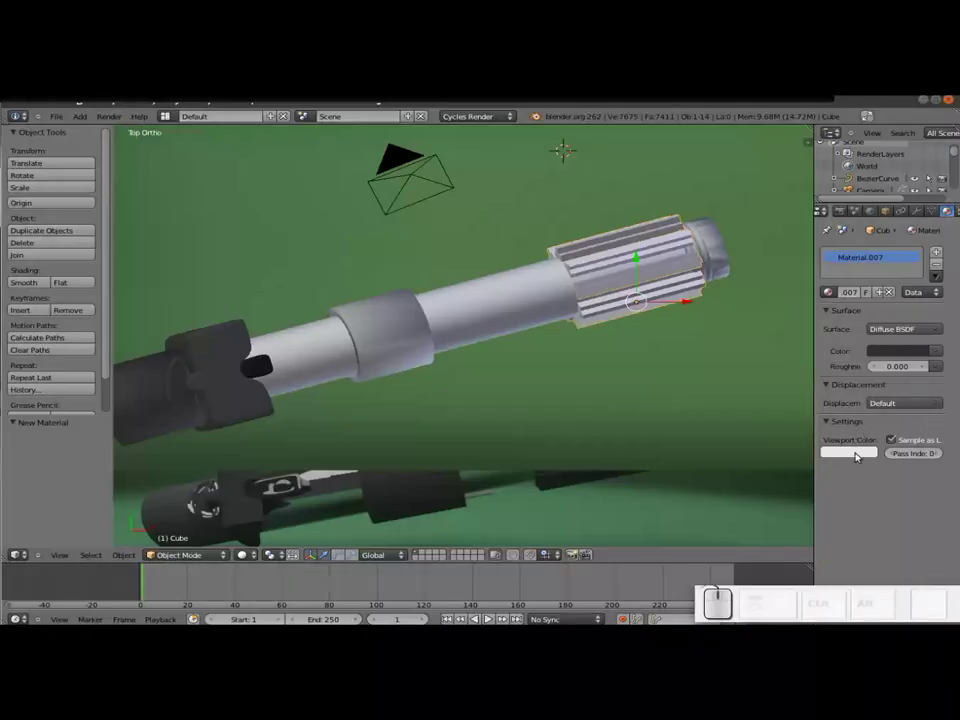
pyautogui.press('ctrl+v')
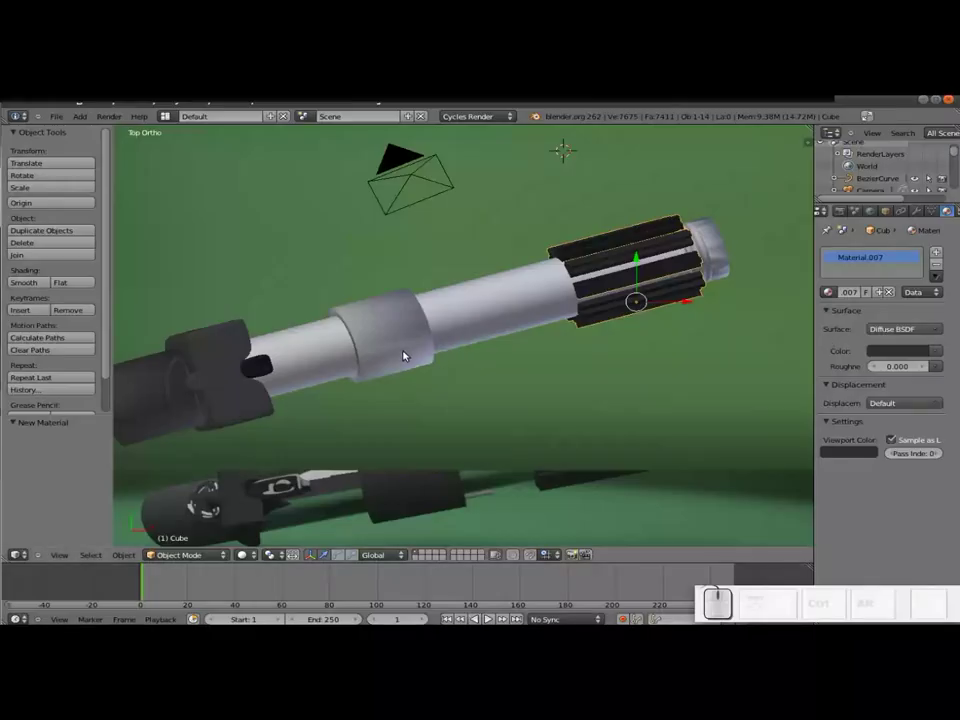
# Link the end block's dark material onto the middle ring
pyautogui.rightClick(395, 348)
pyautogui.rightClick(252, 403)
pyautogui.press('ctrl+l')
pyautogui.press('ctrl+Return')
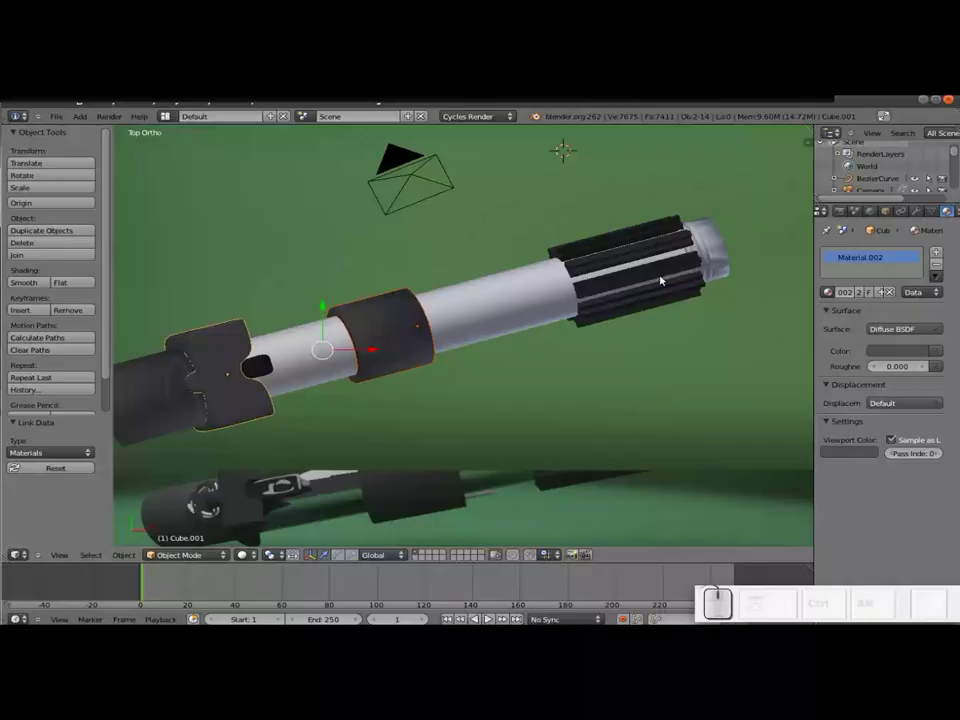
# Give the tip cap a new Glossy BSDF material
pyautogui.rightClick(720, 263)
pyautogui.click(882, 295)
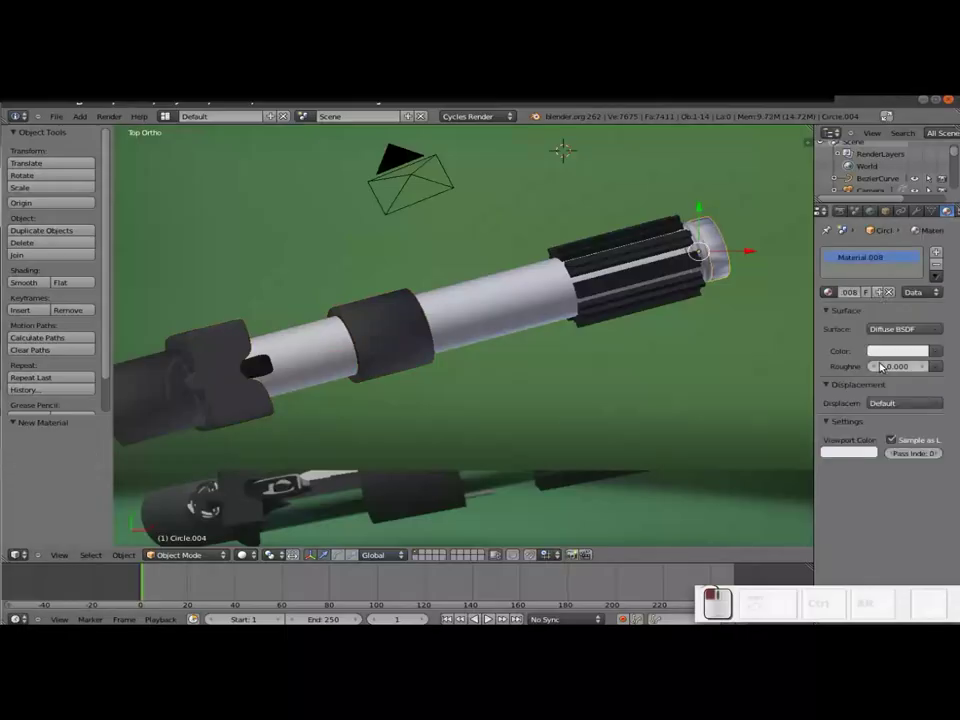
pyautogui.click(886, 335)
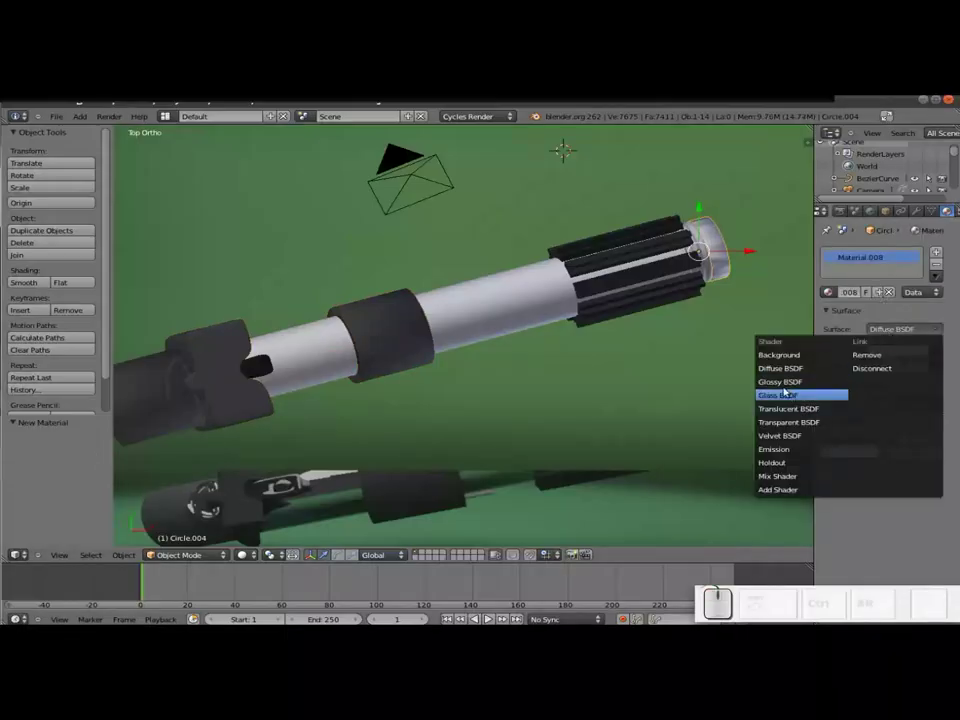
pyautogui.click(783, 389)
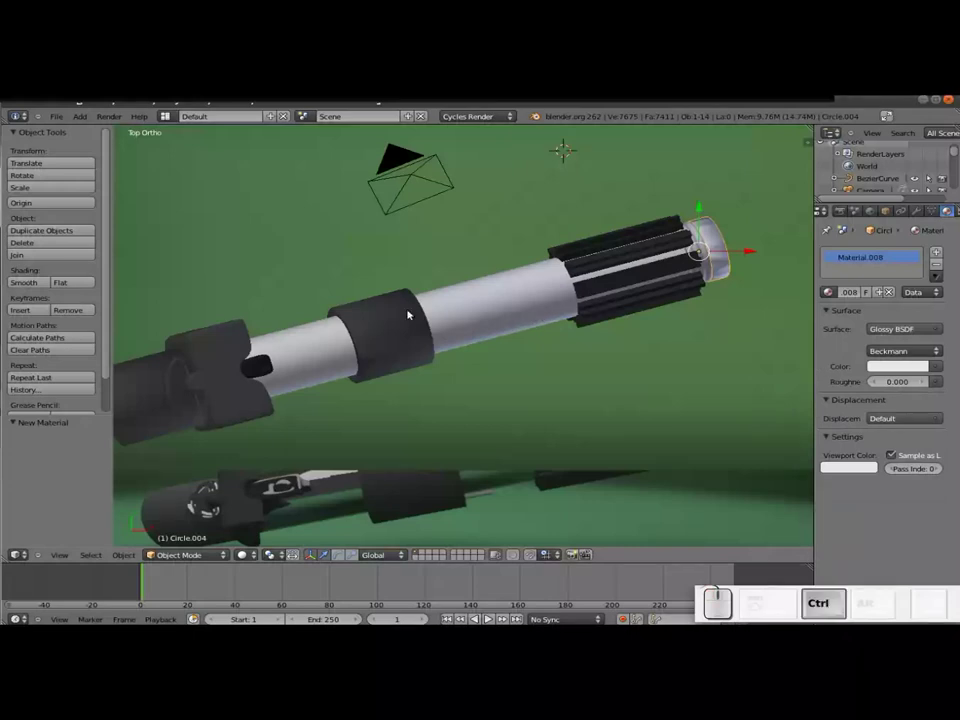
# Save the file and start a Cycles render to check the materials
pyautogui.press('ctrl+s')
pyautogui.press('Return')
pyautogui.press('F12')
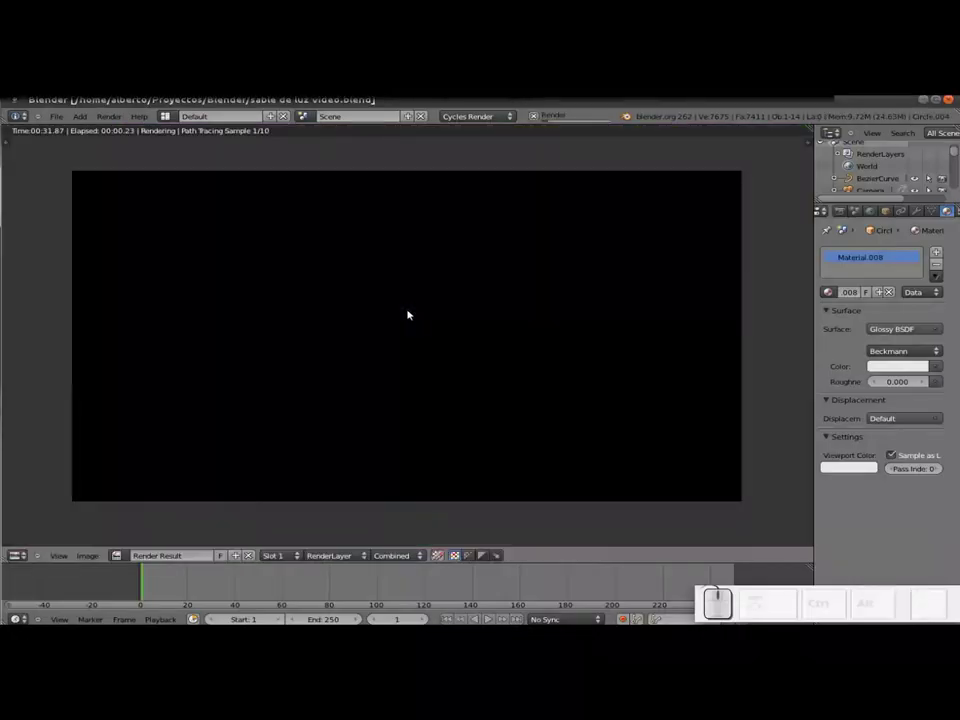
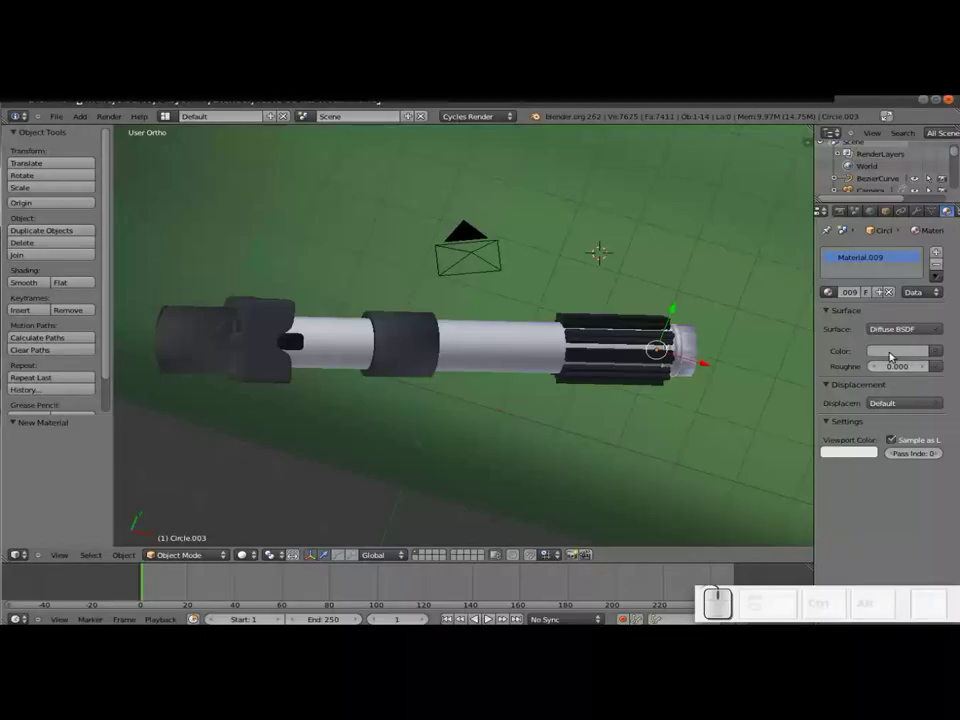
# Grey the tip piece's material colour and switch its surface to Glossy BSDF
pyautogui.press('ctrl+c')
pyautogui.press('ctrl+v')
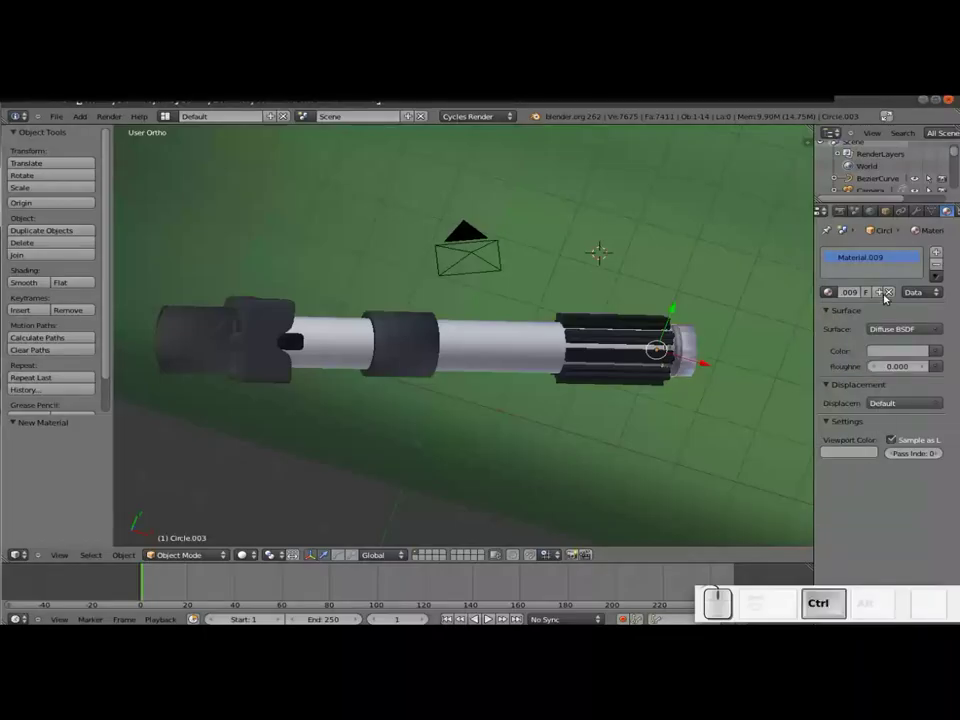
pyautogui.moveTo(905, 343); pyautogui.dragTo(826, 397)
pyautogui.click(875, 334)
pyautogui.click(805, 387)
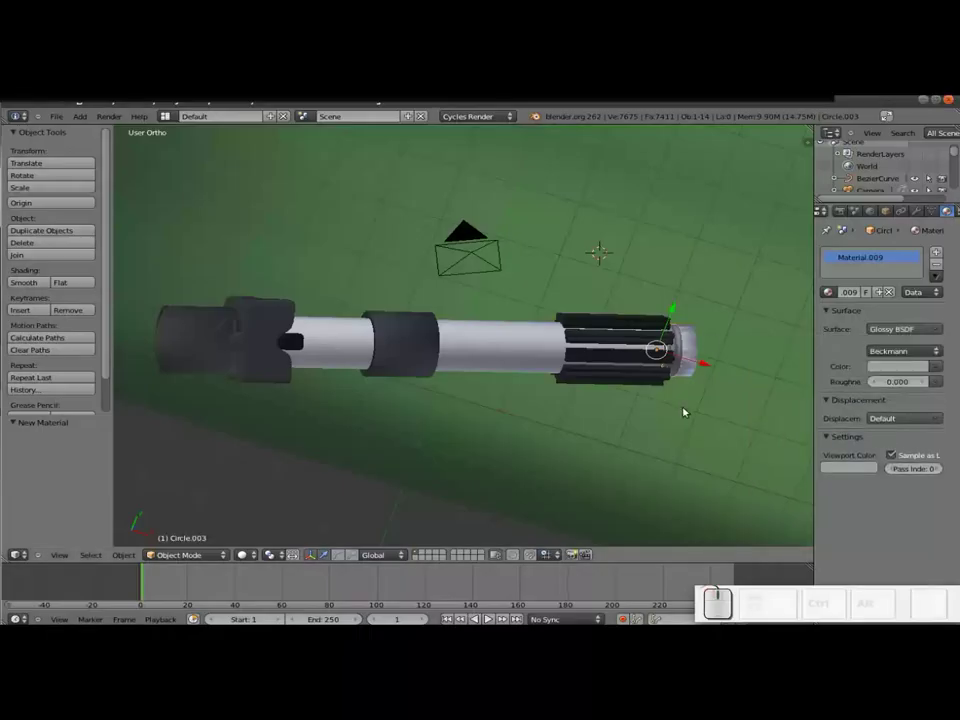
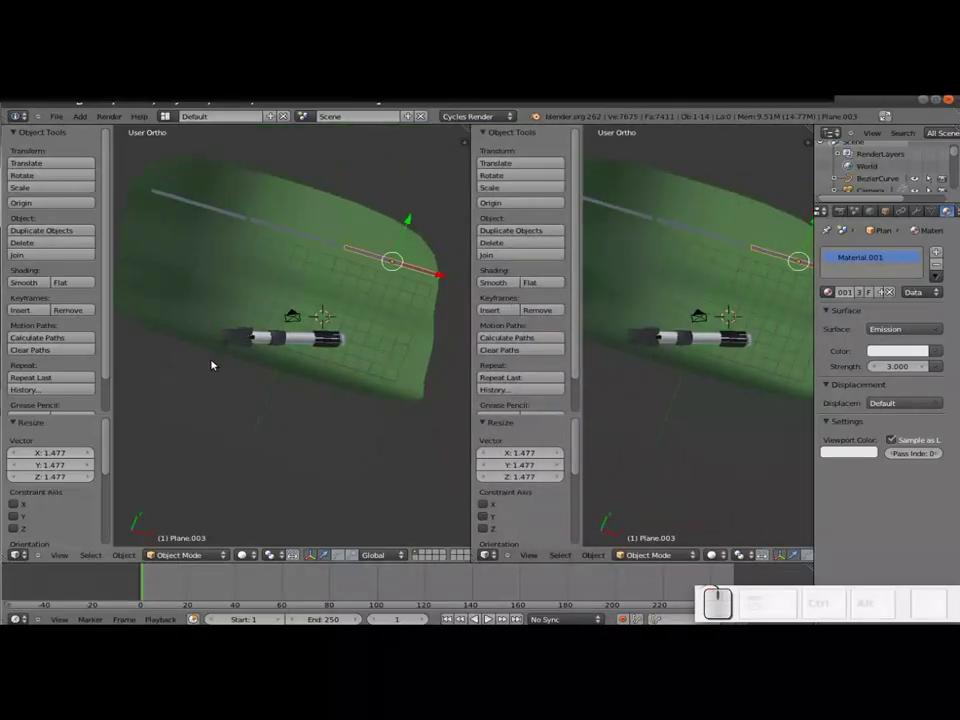
# Hide the tool shelf and let the left view refine to a 10-sample Cycles preview of the glossy hilt
pyautogui.press('t')
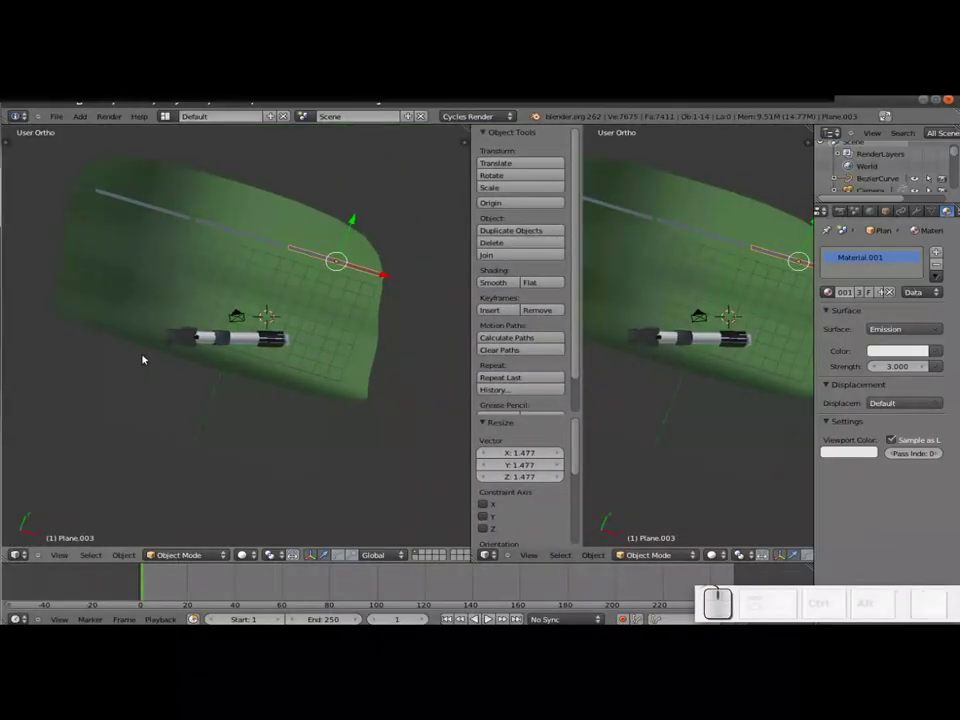
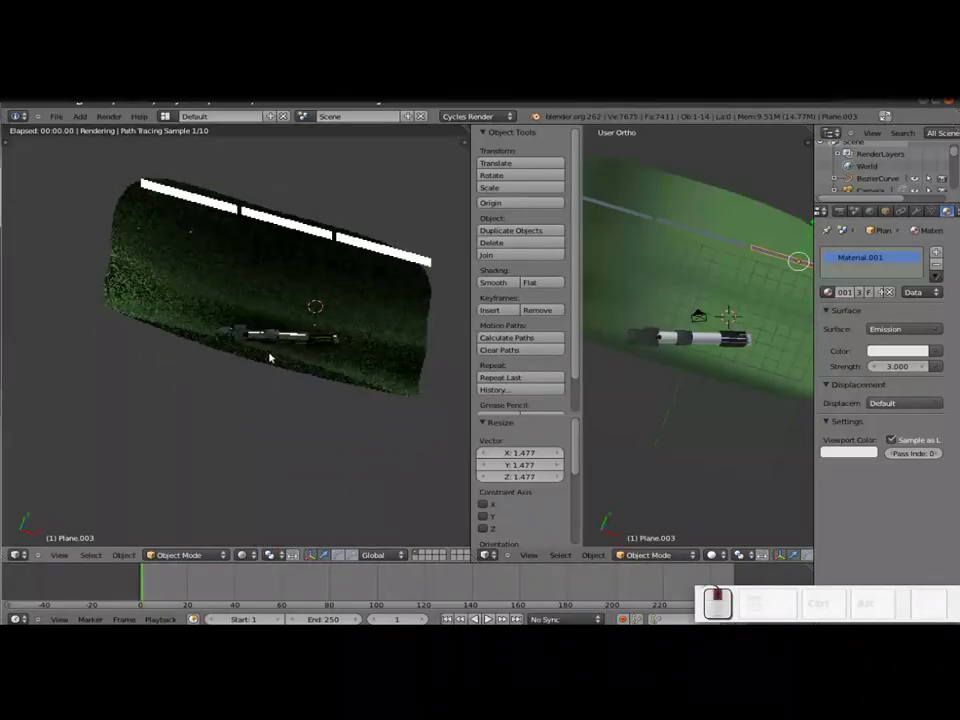
pyautogui.scroll(3)
pyautogui.scroll(-3)
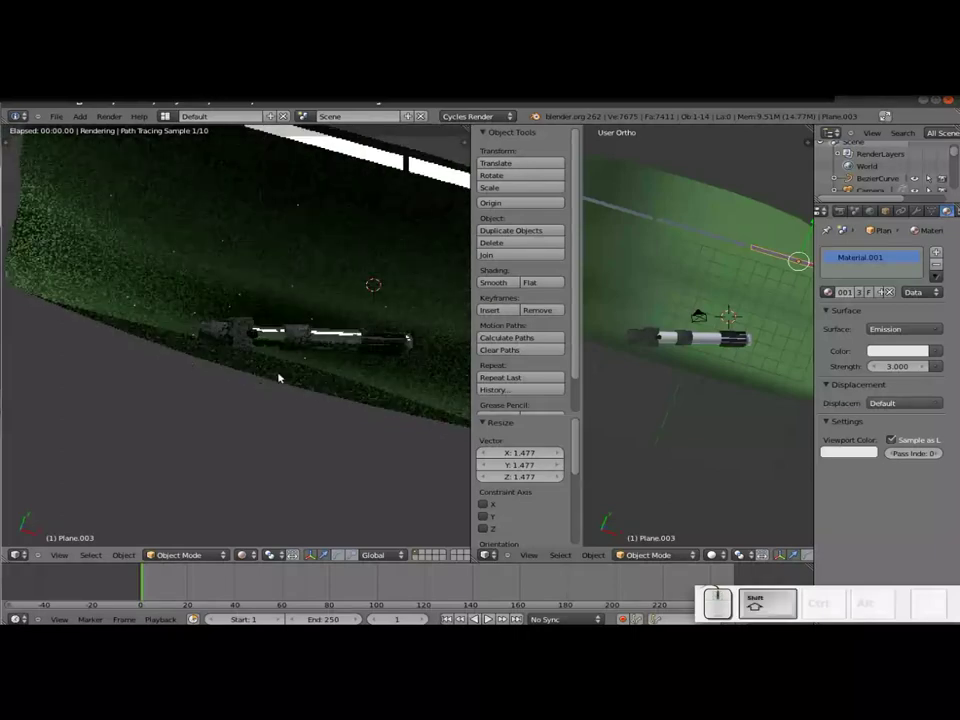
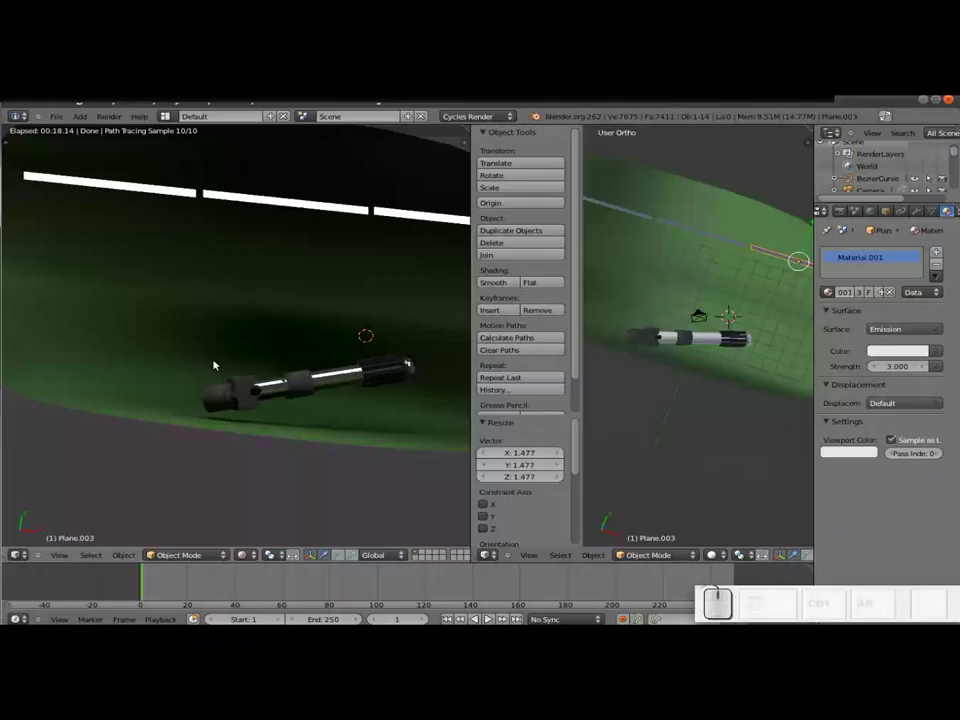
pyautogui.scroll(-3)
# In Edit Mode, separate the selected tip cap faces into their own object (P > Selection)
pyautogui.middleClick(711, 340)
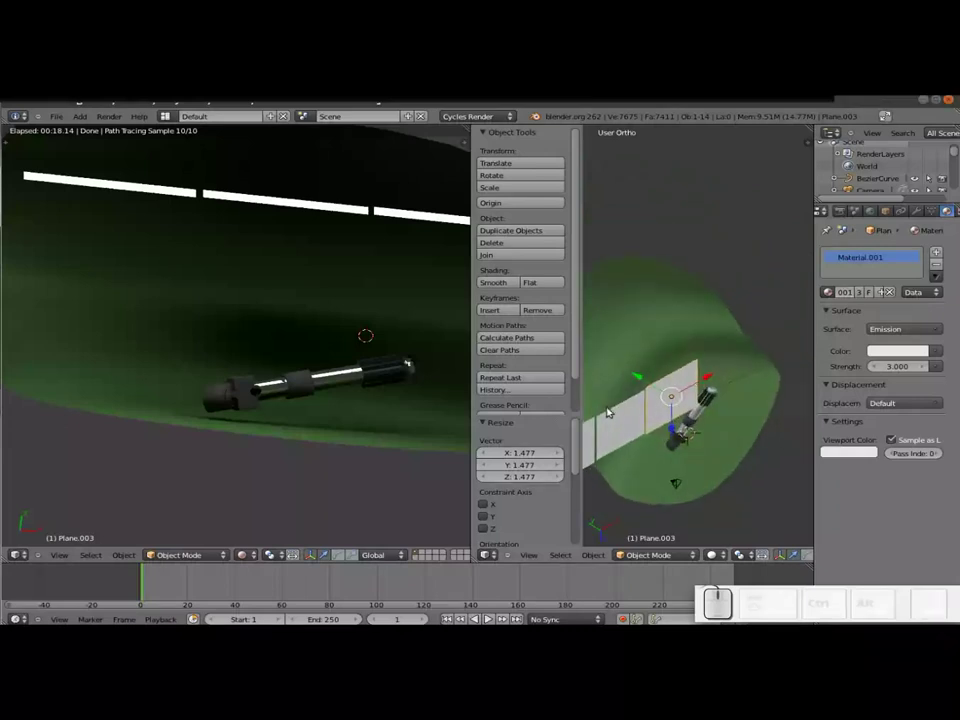
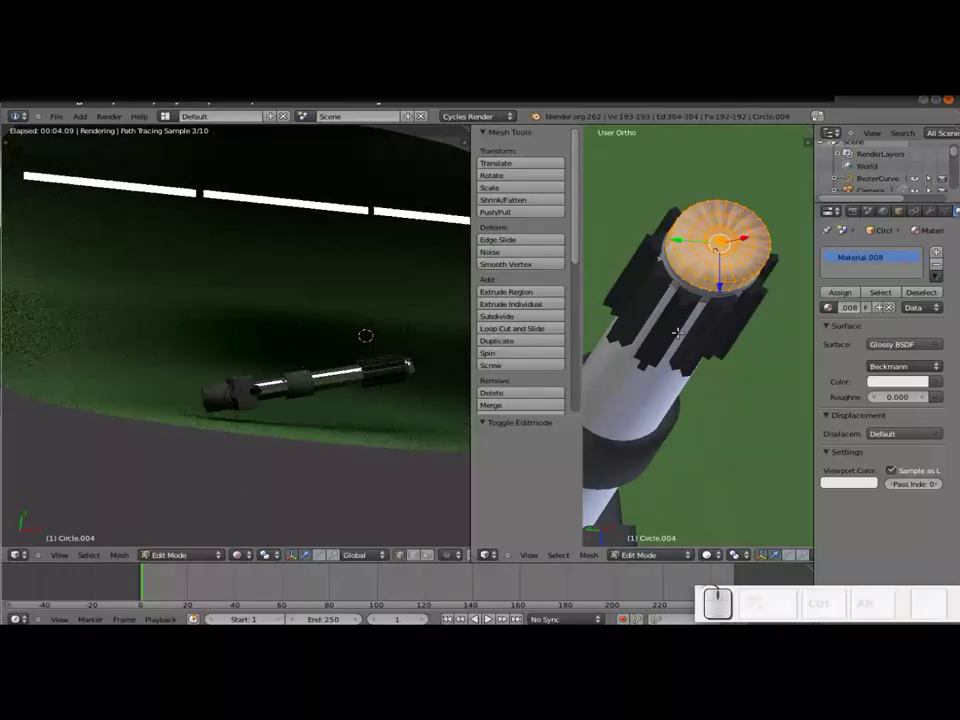
pyautogui.press('a')
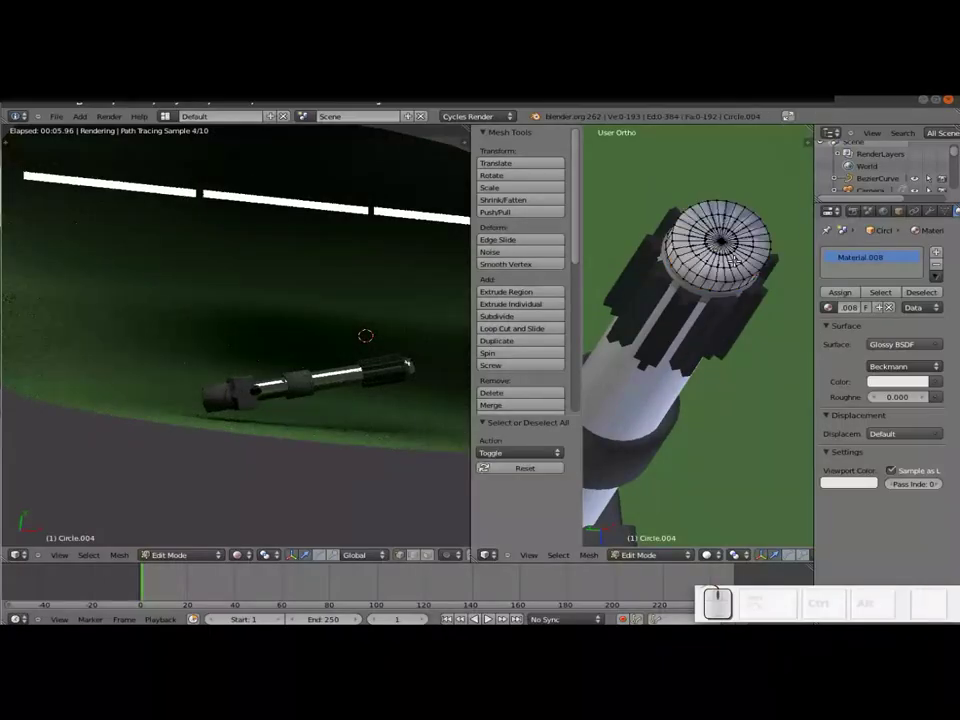
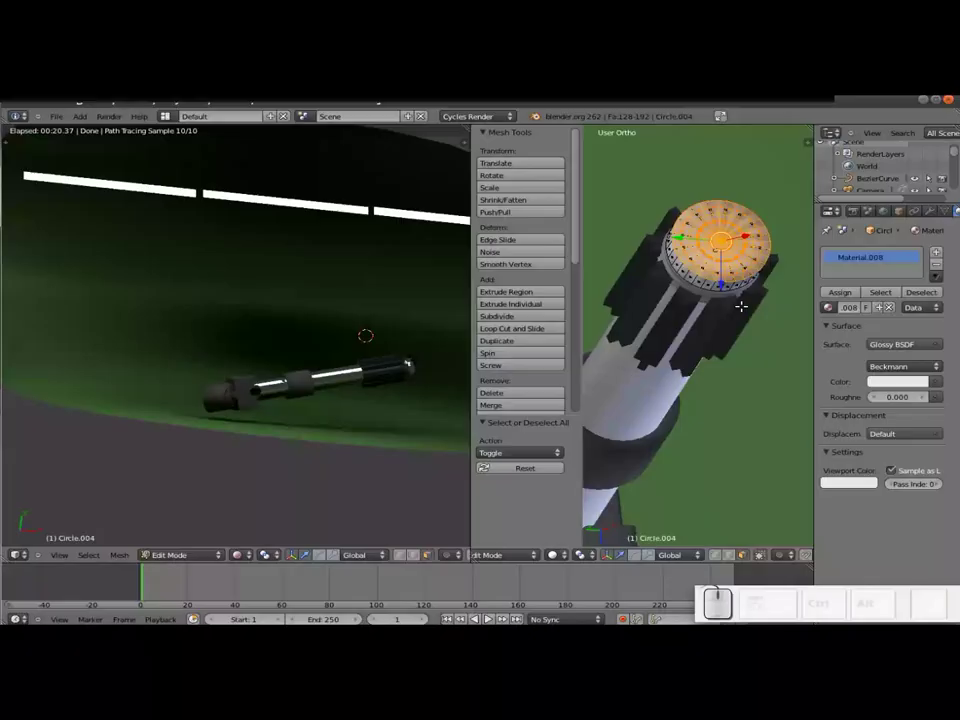
pyautogui.press('p')
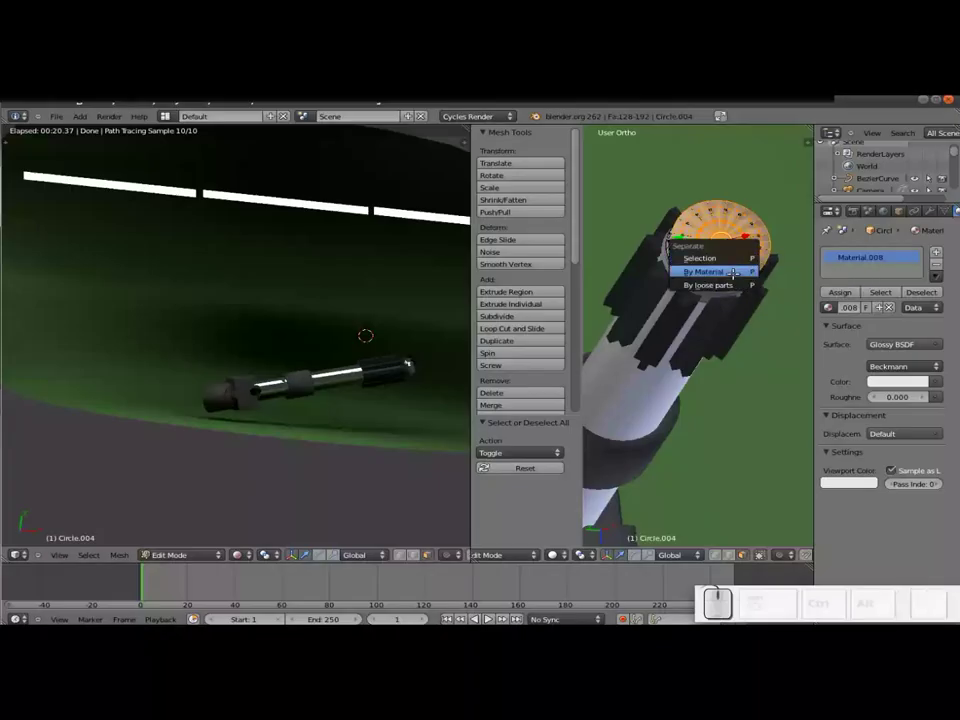
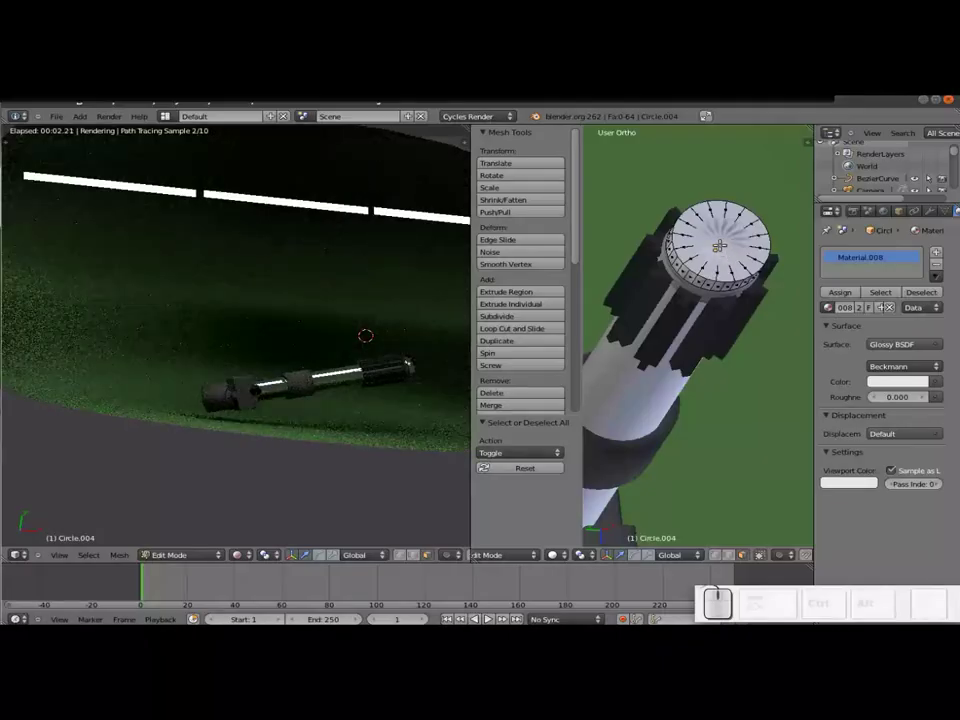
# In Object Mode, grab the split-off cap to confirm it moves alone, then cancel so it stays in place
pyautogui.press('Tab')
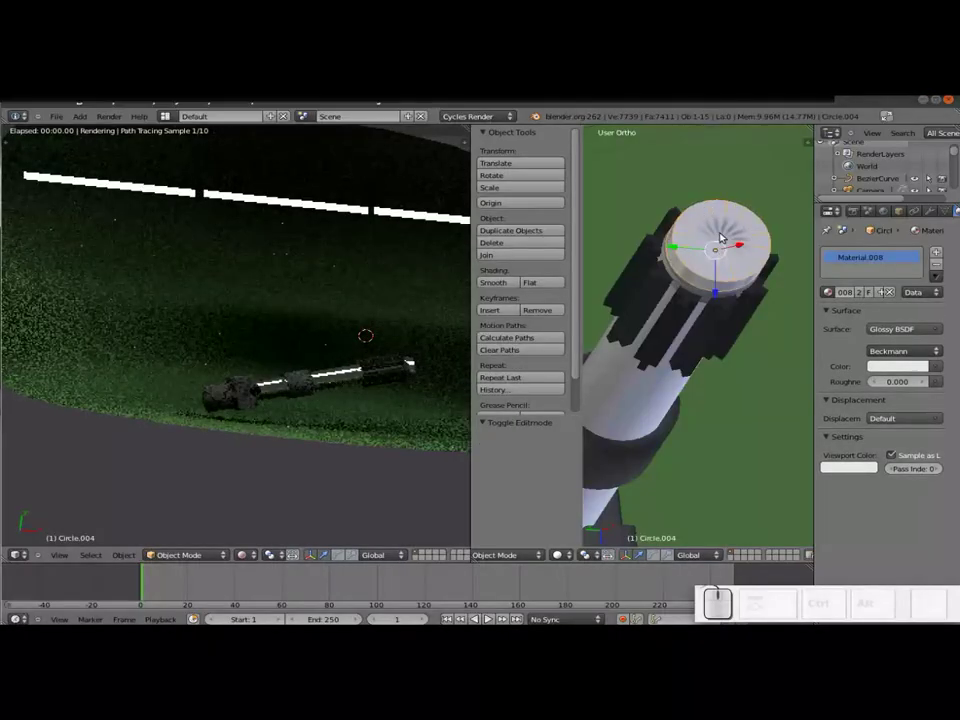
pyautogui.rightClick(720, 236)
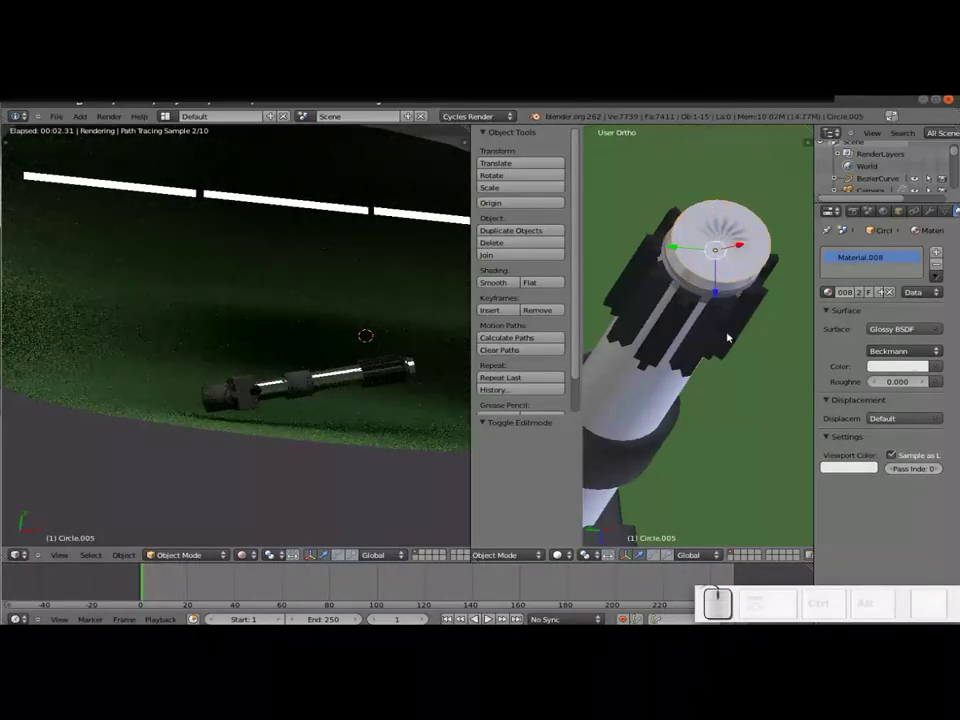
pyautogui.press('g')
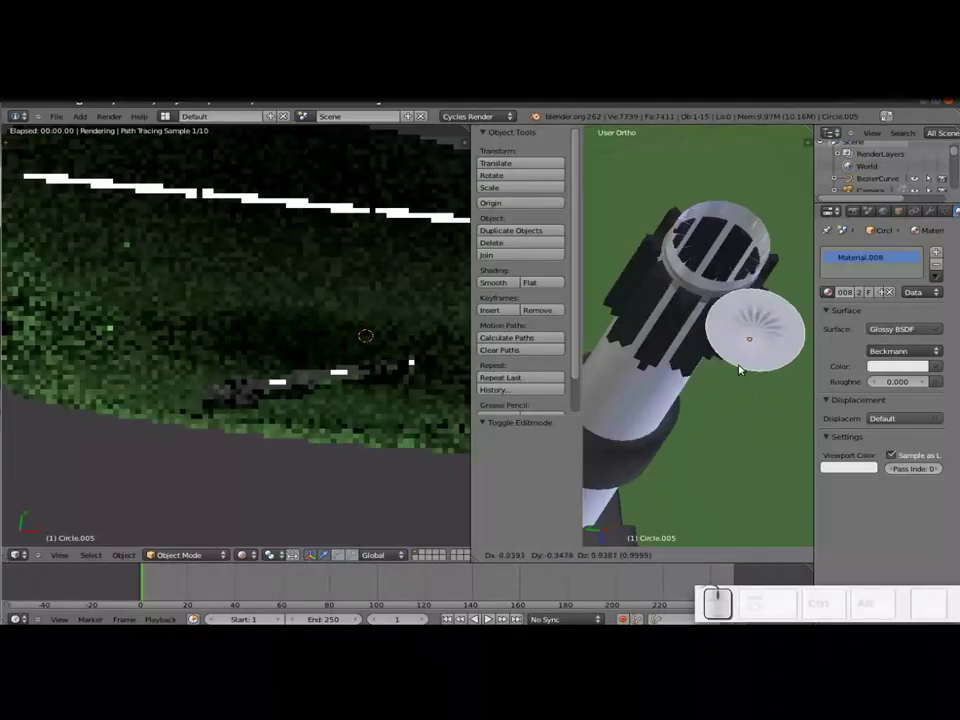
pyautogui.press('Escape')
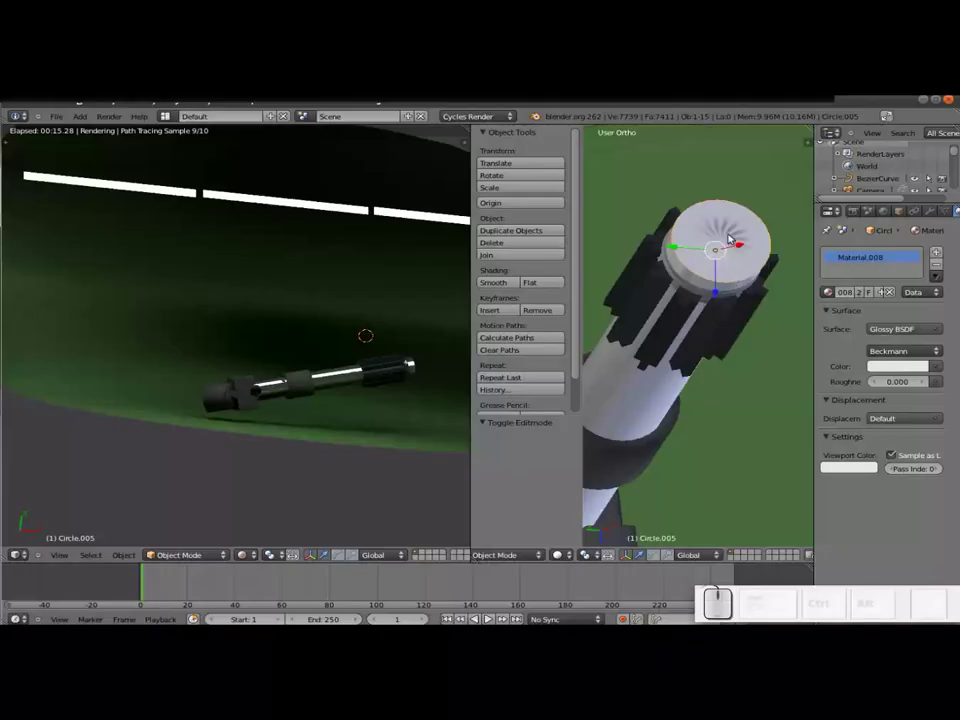
pyautogui.scroll(-3)
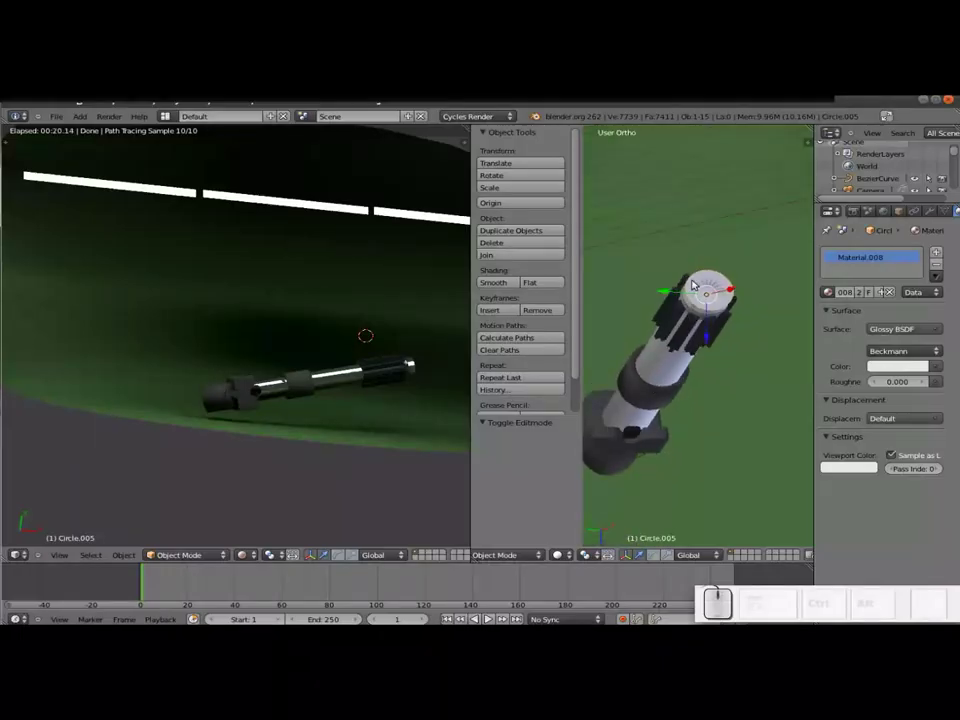
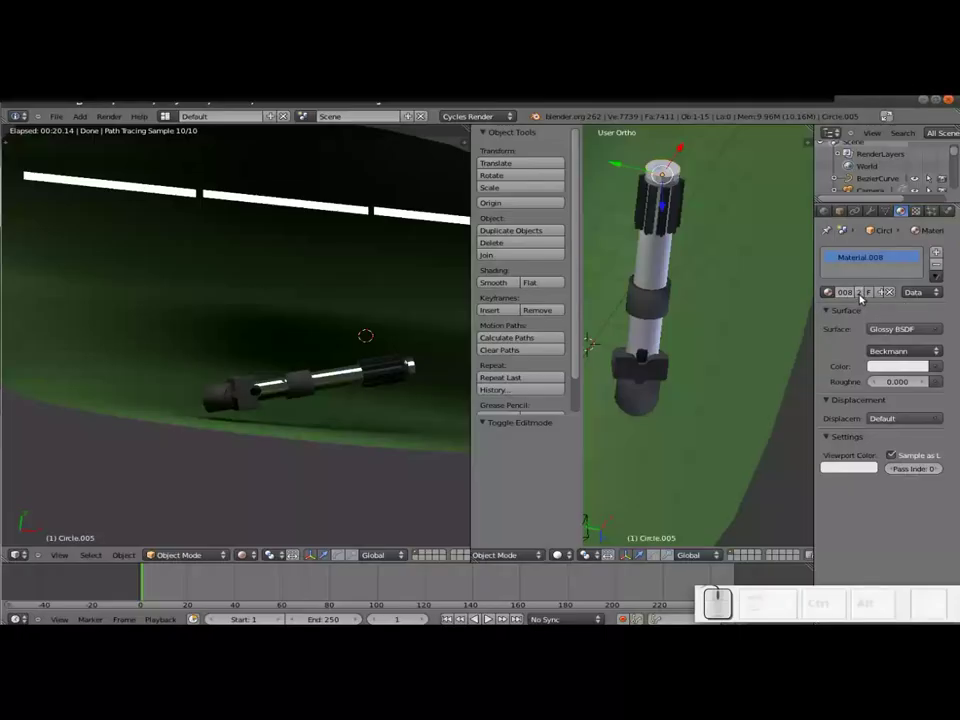
# Make the cap's material single-user and give it a red colour, copied to the viewport colour
pyautogui.click(859, 297)
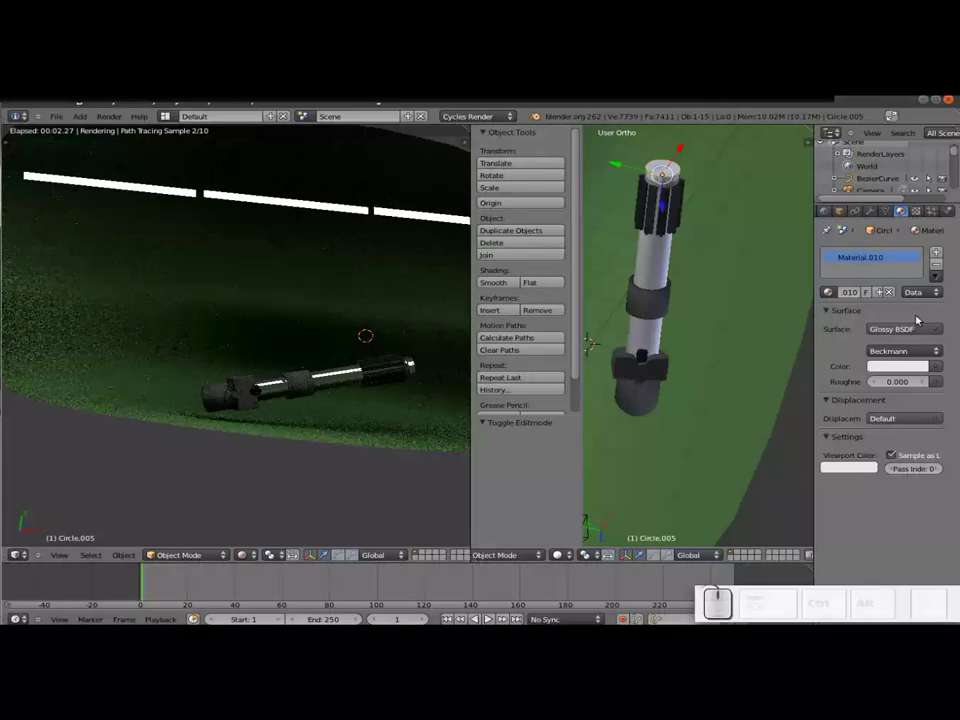
pyautogui.click(914, 370)
pyautogui.click(858, 281)
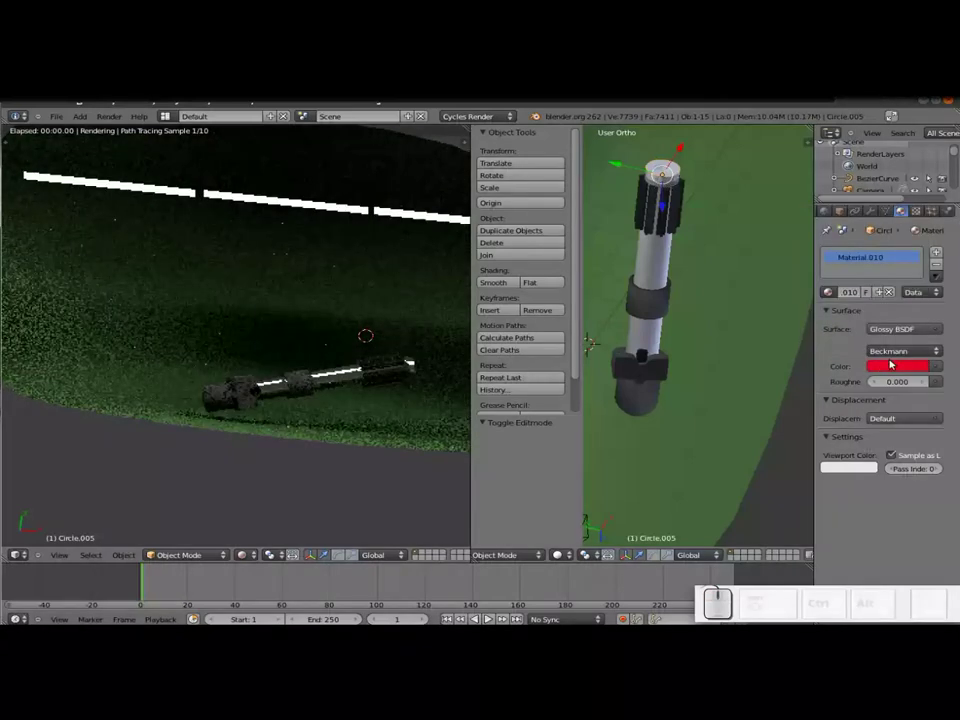
pyautogui.press('ctrl+c')
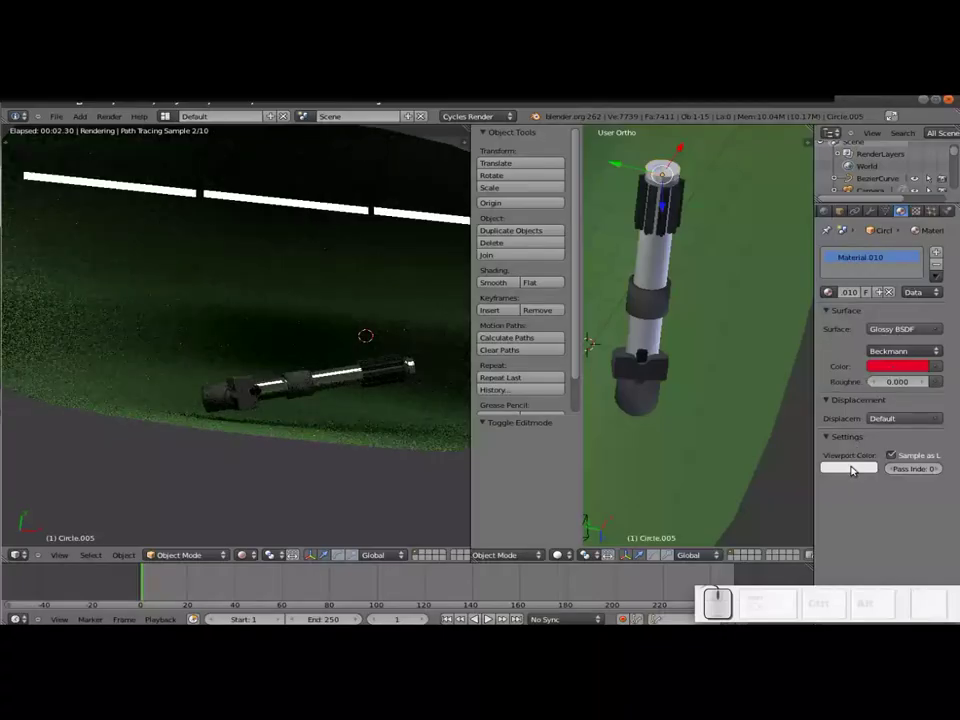
pyautogui.press('ctrl+v')
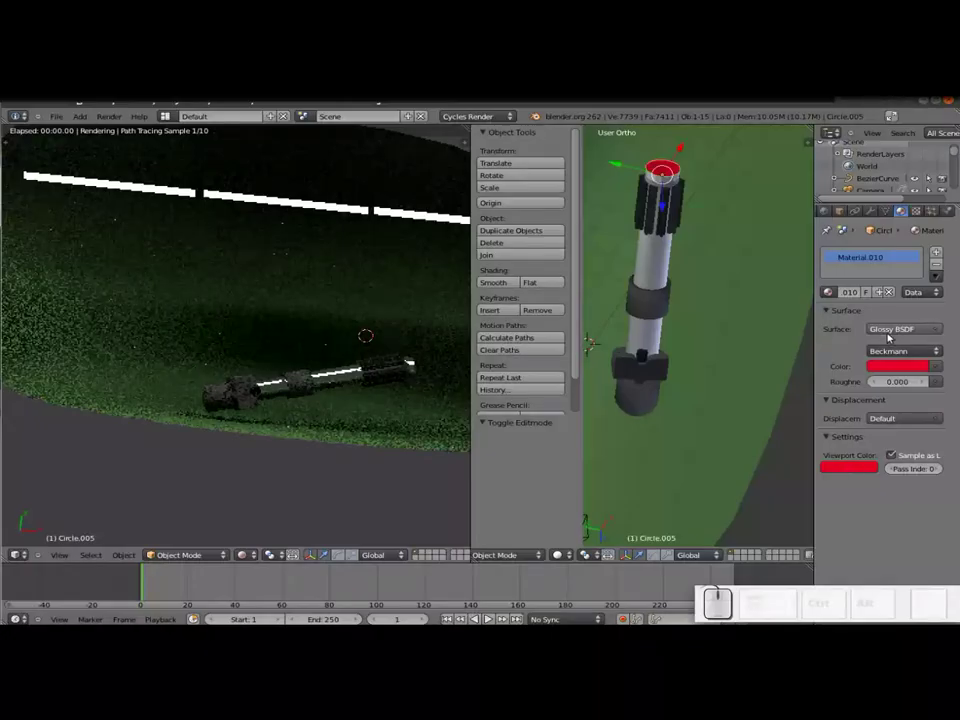
# Set the cap's surface to Emission at strength 1.5 and switch the left view to Material shading
pyautogui.click(888, 333)
pyautogui.click(799, 448)
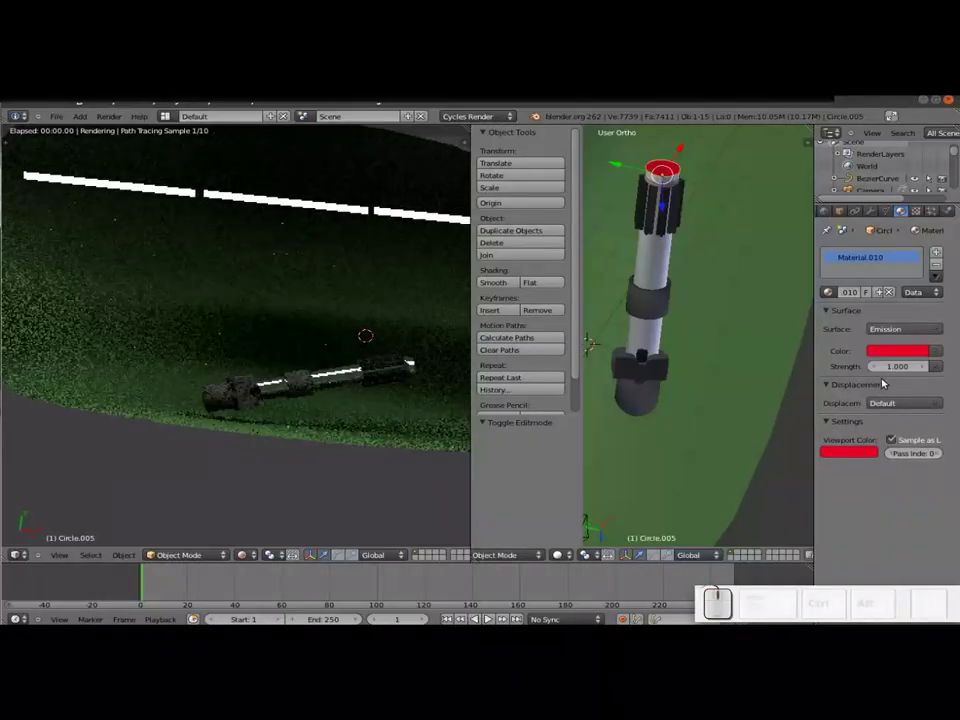
pyautogui.click(890, 370)
pyautogui.press('KP_1')
pyautogui.press('KP_Decimal')
pyautogui.press('KP_5')
pyautogui.press('KP_Enter')
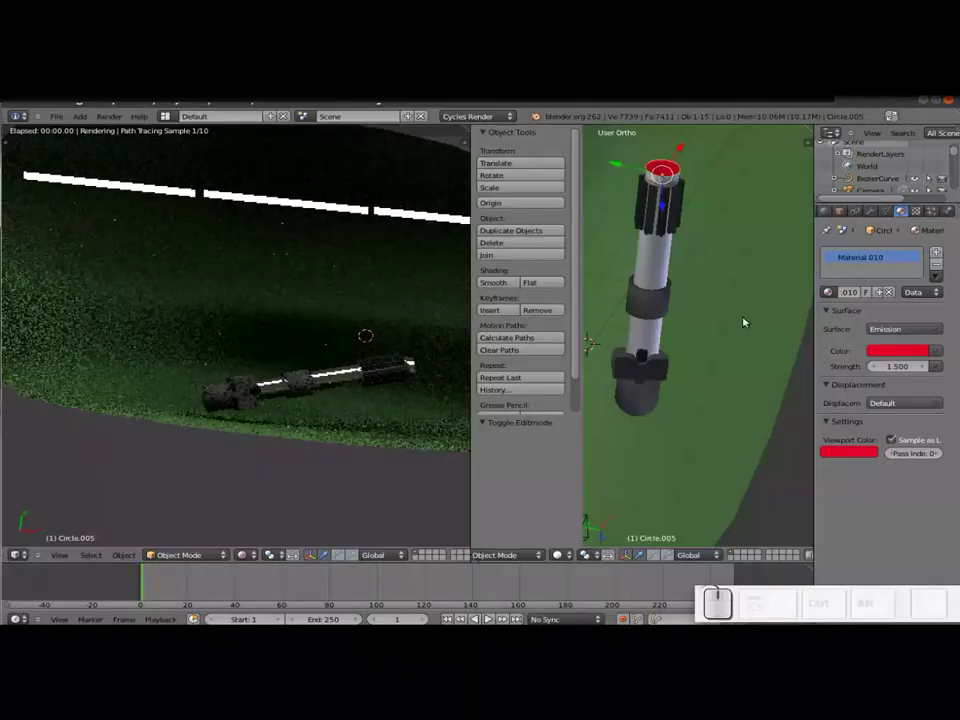
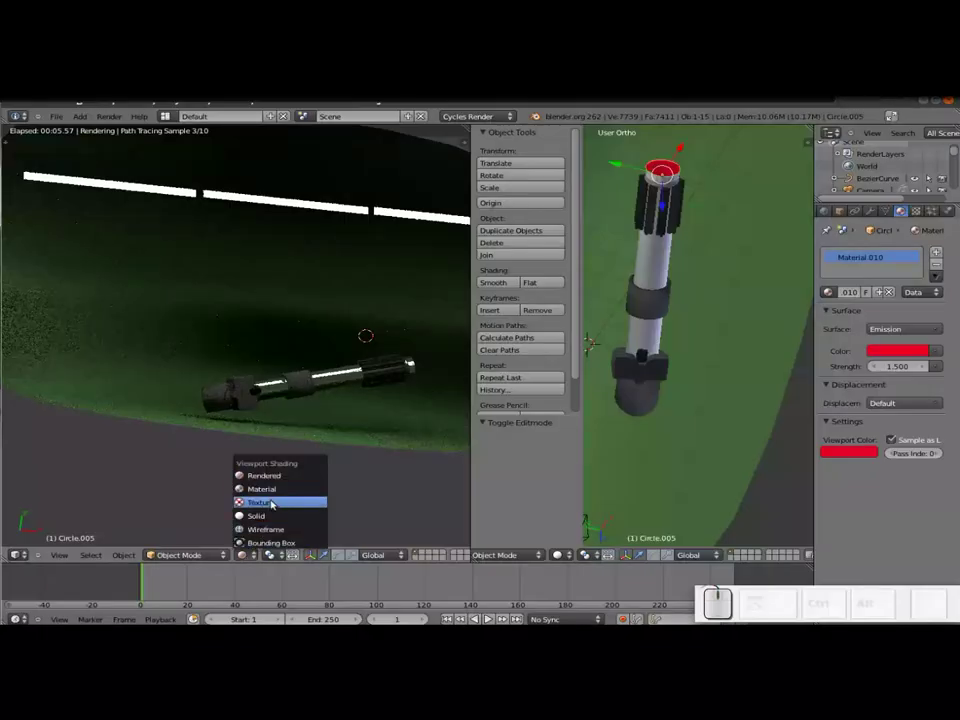
pyautogui.click(273, 496)
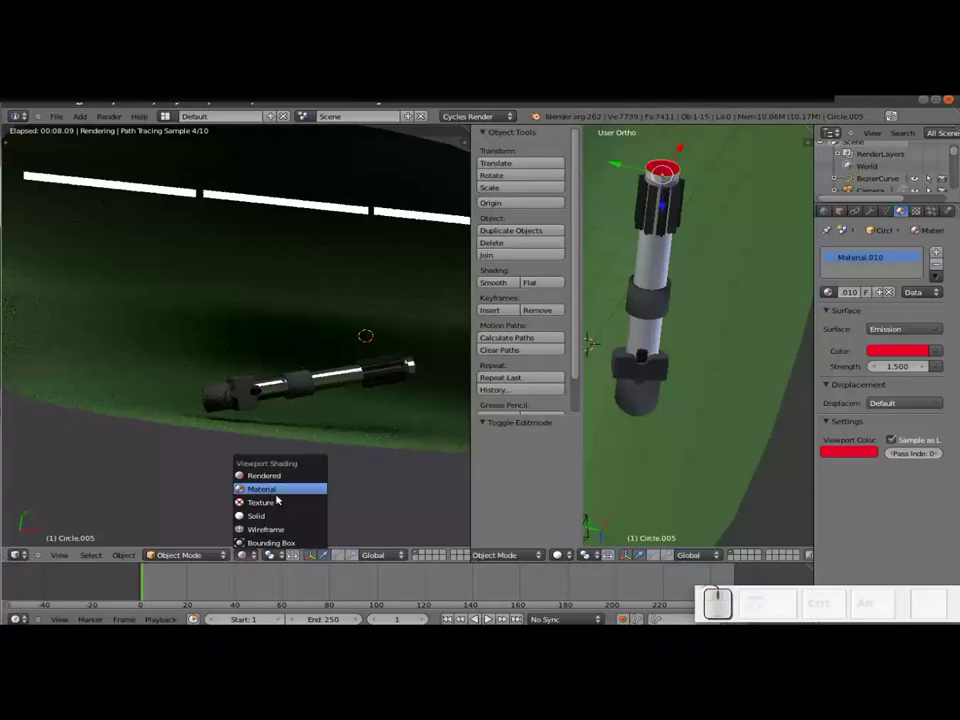
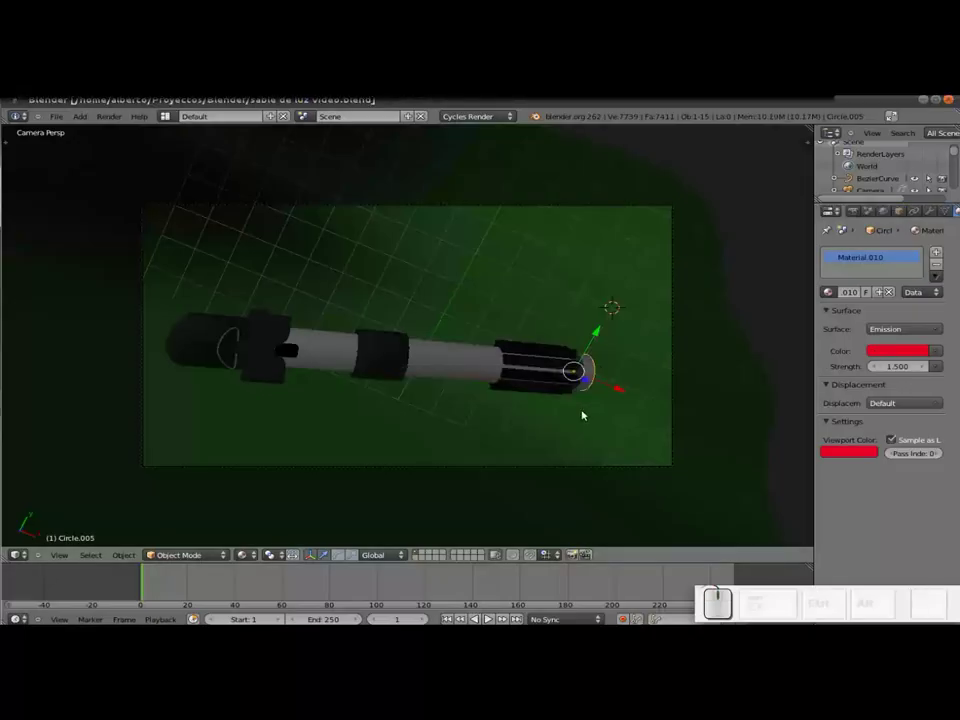
# Render a still from the camera showing the glowing red tip, then return to the scene
pyautogui.press('F12')
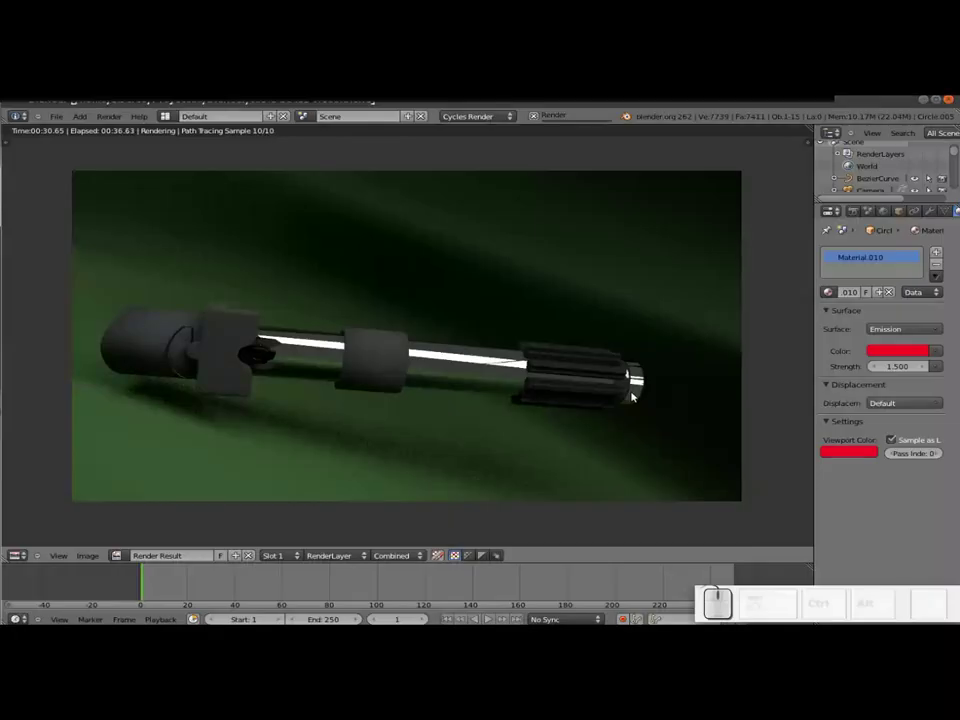
pyautogui.press('Escape')
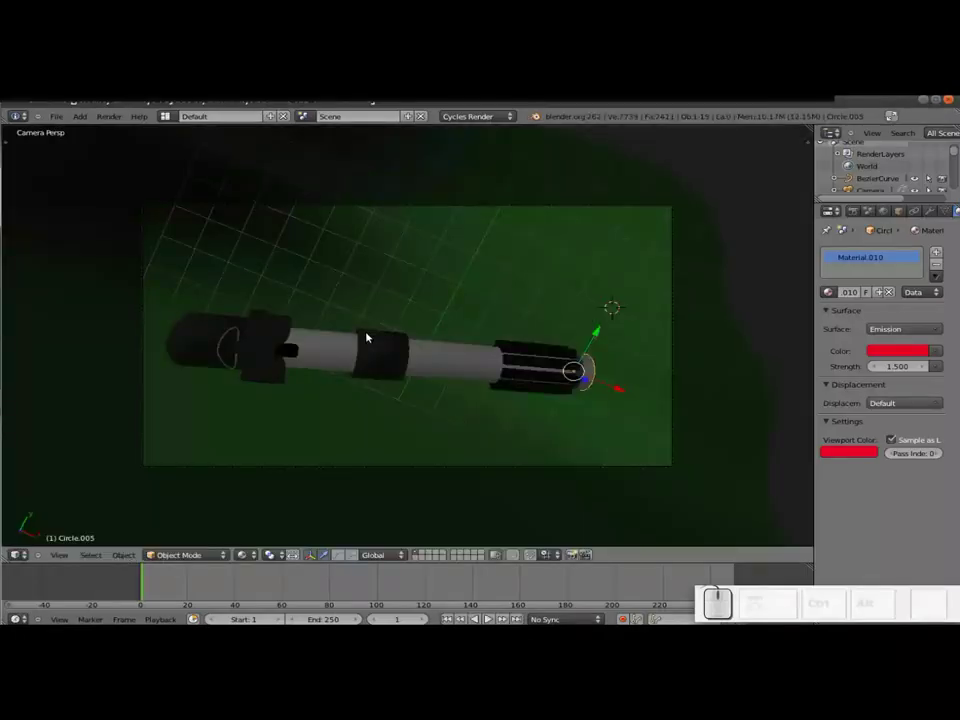
# Add a plane beside the hilt with a new white Emission material and scale it down as a light
pyautogui.press('KP_0')
pyautogui.scroll(-3)
pyautogui.middleClick(335, 382)
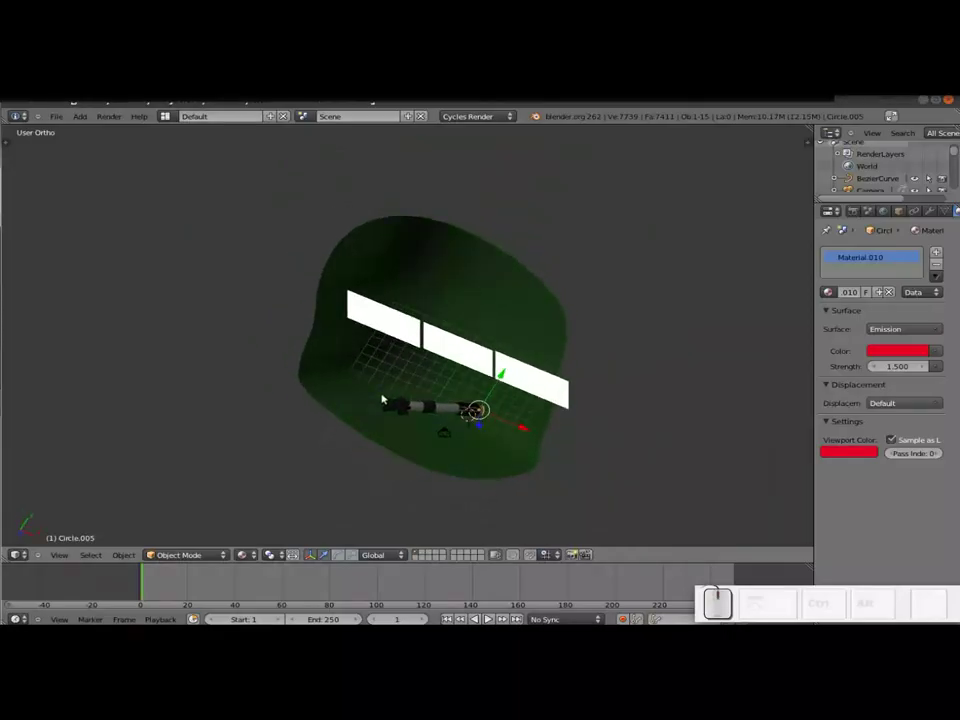
pyautogui.press('shift+a')
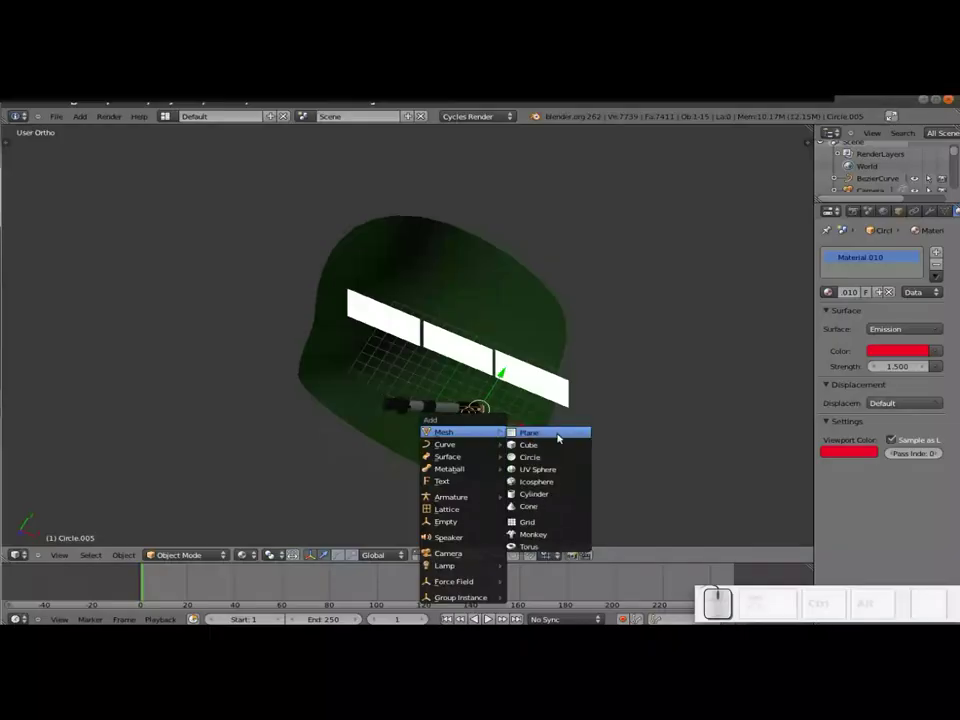
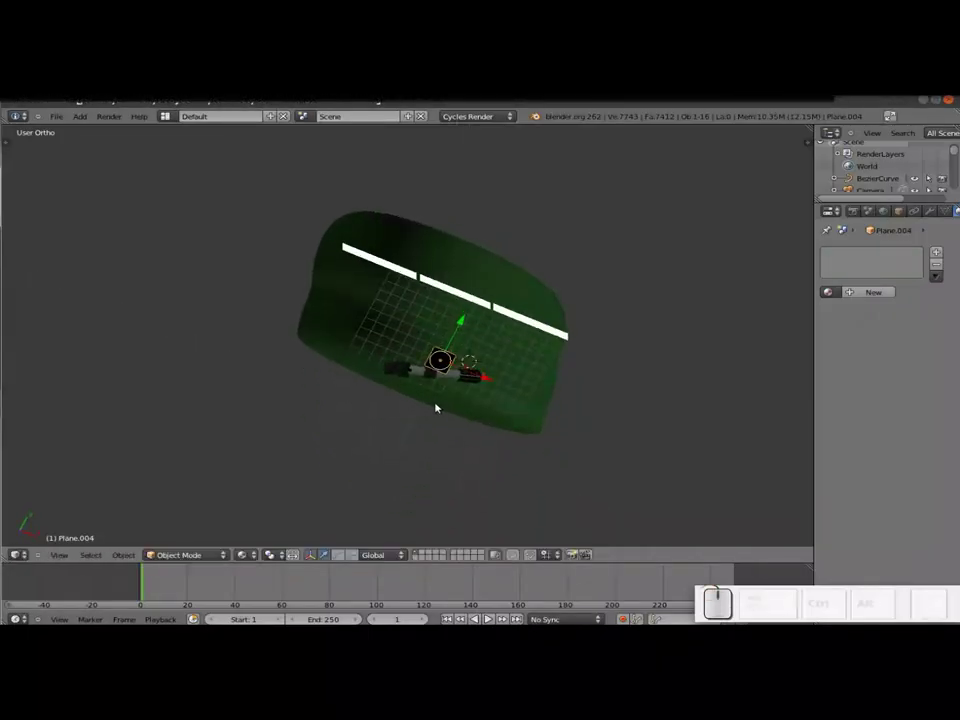
pyautogui.click(867, 297)
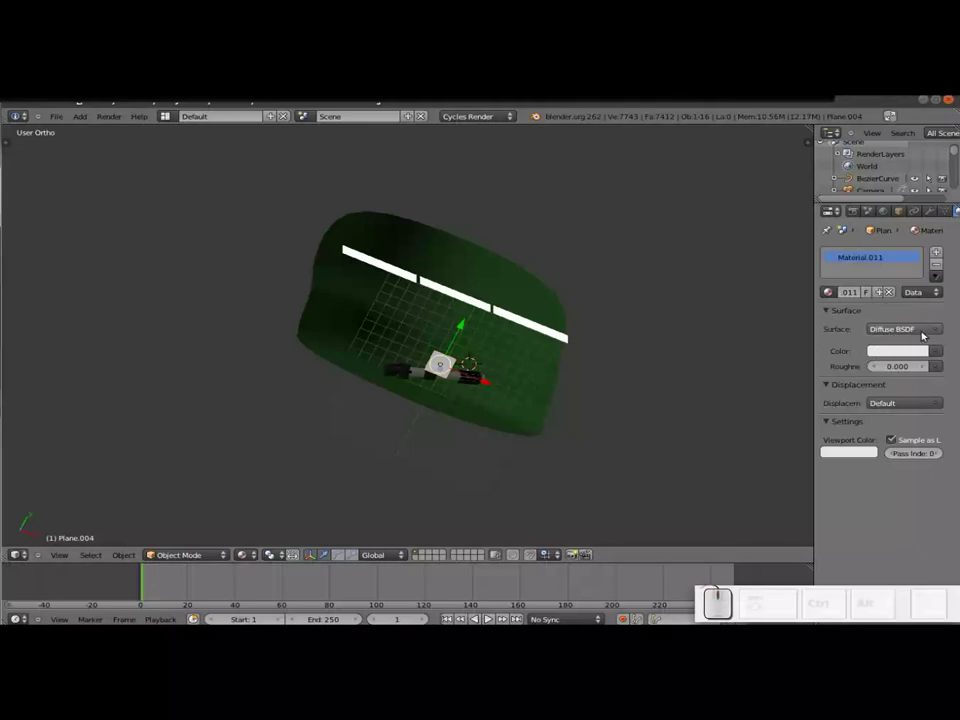
pyautogui.click(921, 334)
pyautogui.click(795, 451)
pyautogui.press('s')
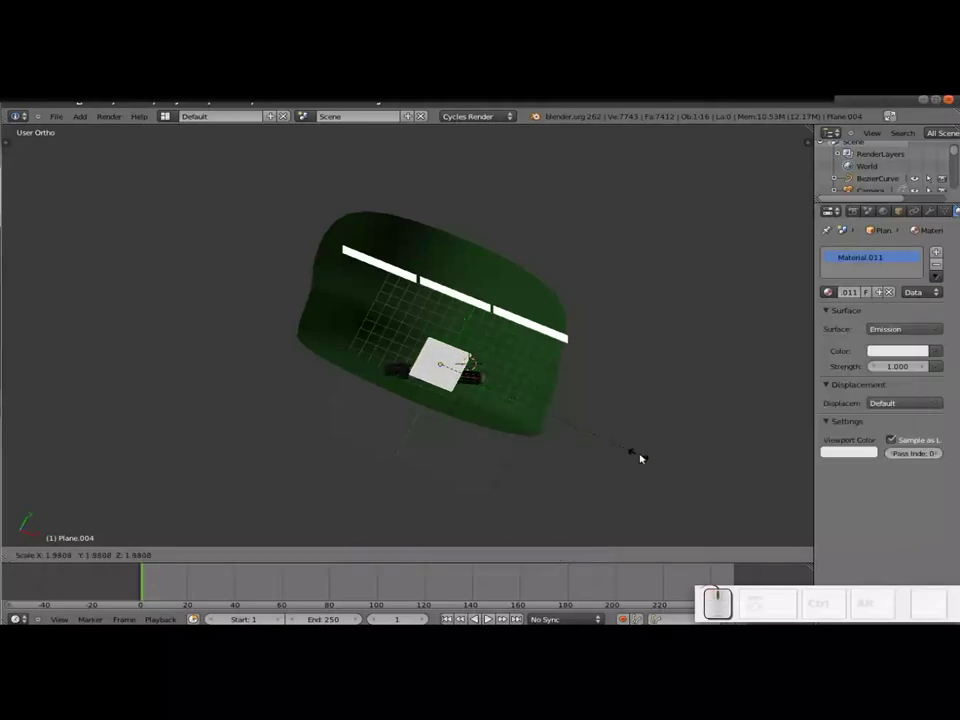
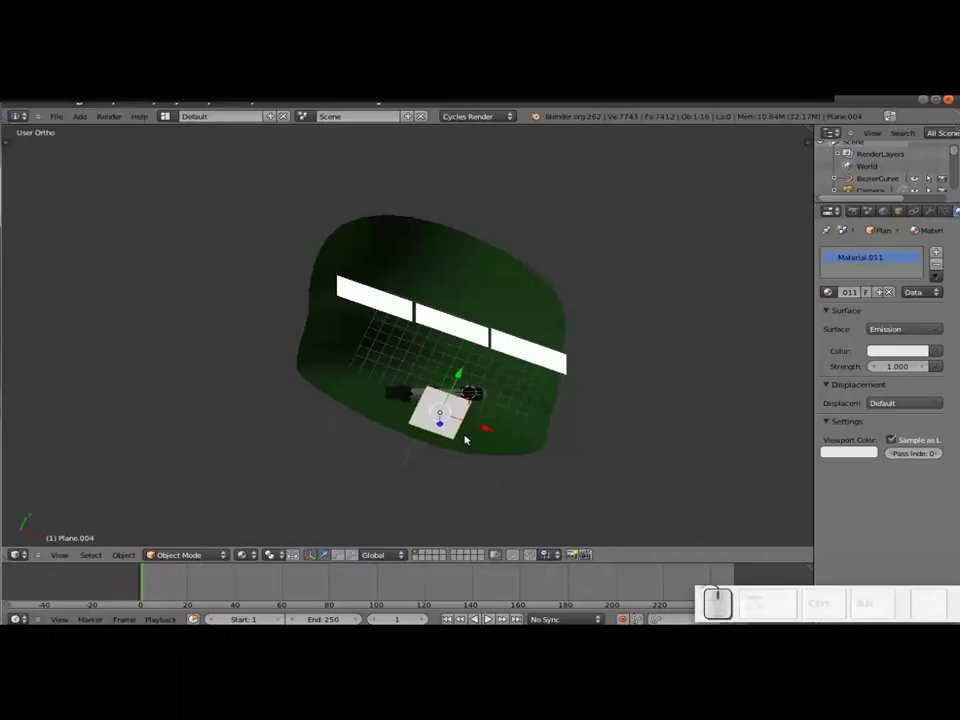
# Render a quick test of the new light plane, return to the scene and rescale the plane
pyautogui.press('ctrl+s')
pyautogui.press('ctrl+Return')
pyautogui.press('ctrl+F12')
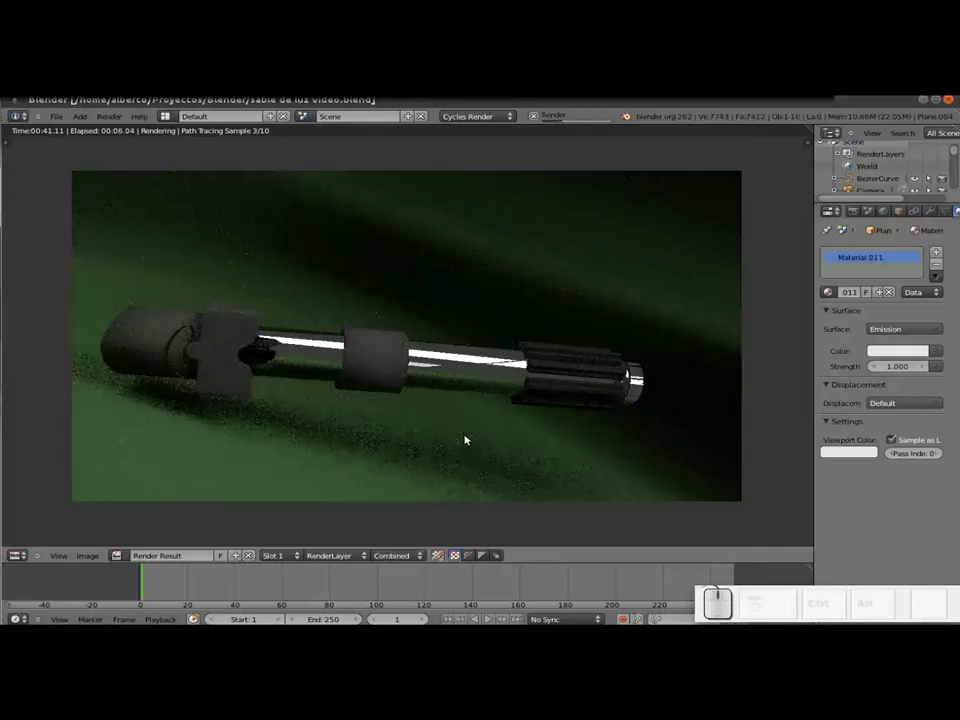
pyautogui.press('Escape')
pyautogui.press('Escape')
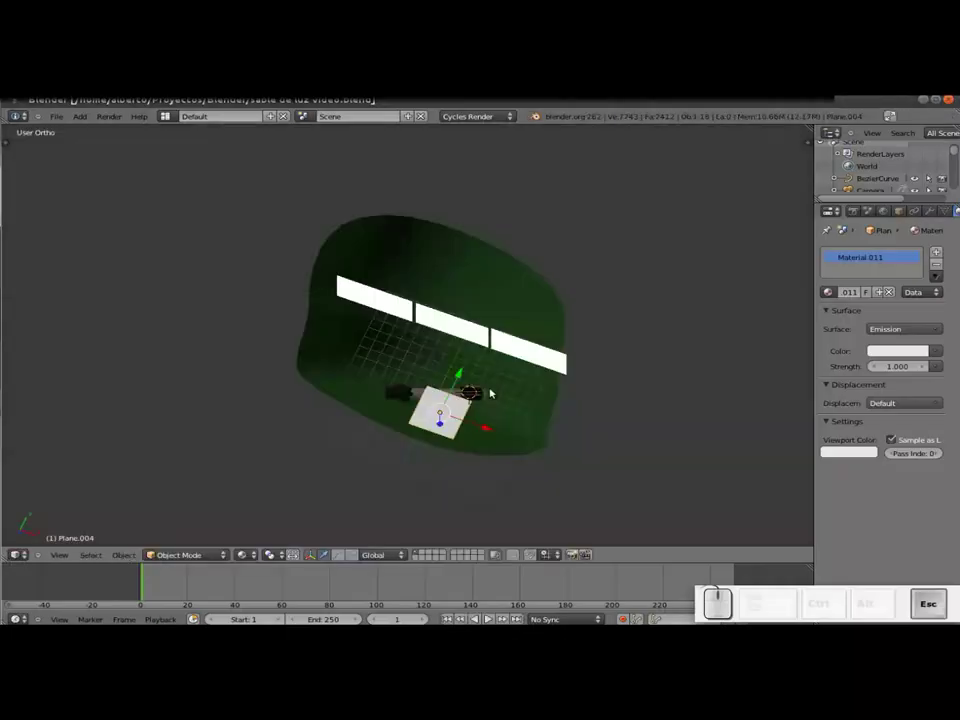